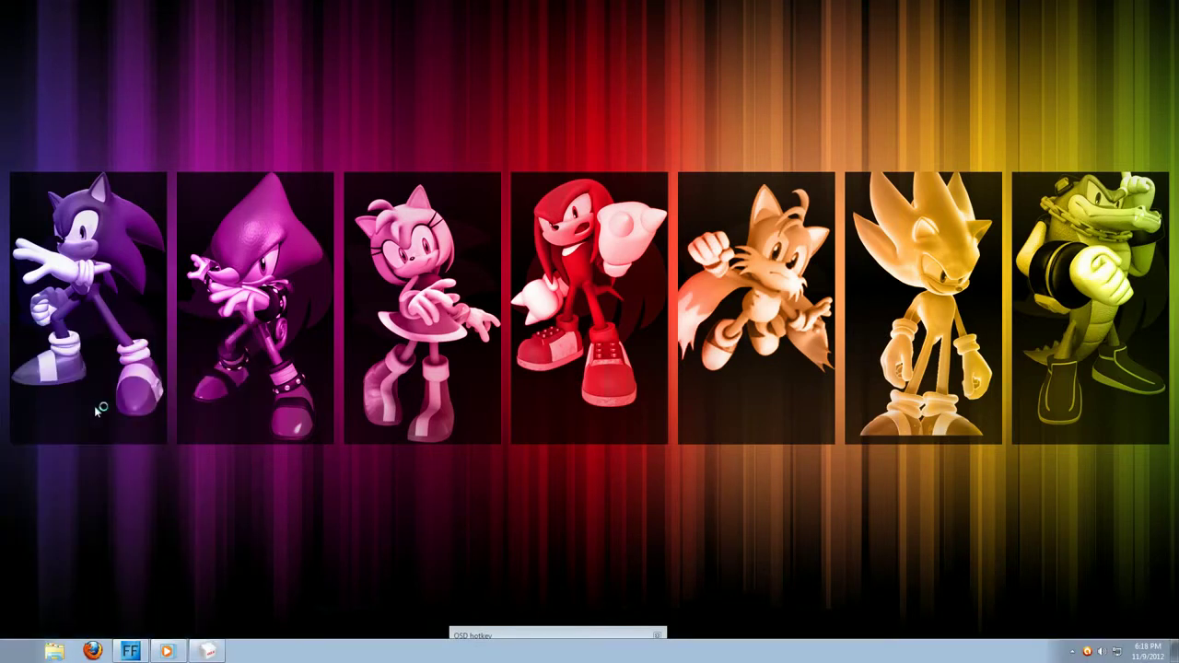
# Load the character OBJ model and select it whole with the Move tool active
pyautogui.click(63, 94)
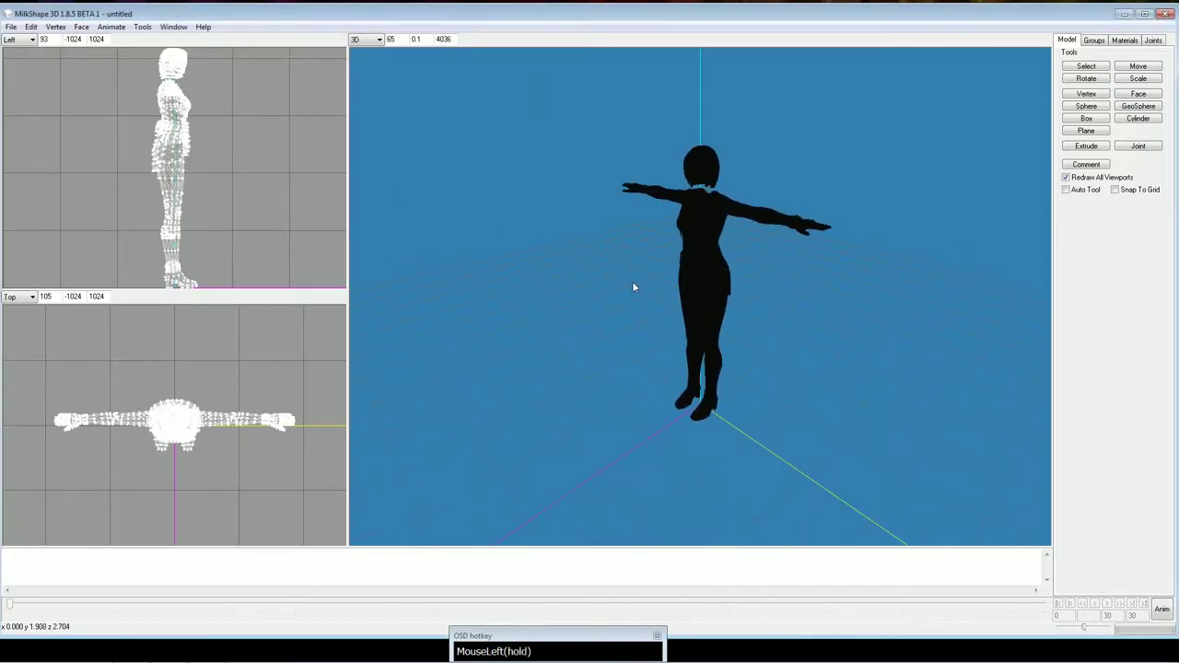
pyautogui.click(732, 285)
pyautogui.click(878, 291)
pyautogui.scroll(-3)
pyautogui.scroll(3)
# Select all of the mesh again and show the Groups list of mesh groups
pyautogui.click(859, 263)
pyautogui.press('ctrl+a')
pyautogui.click(1146, 69)
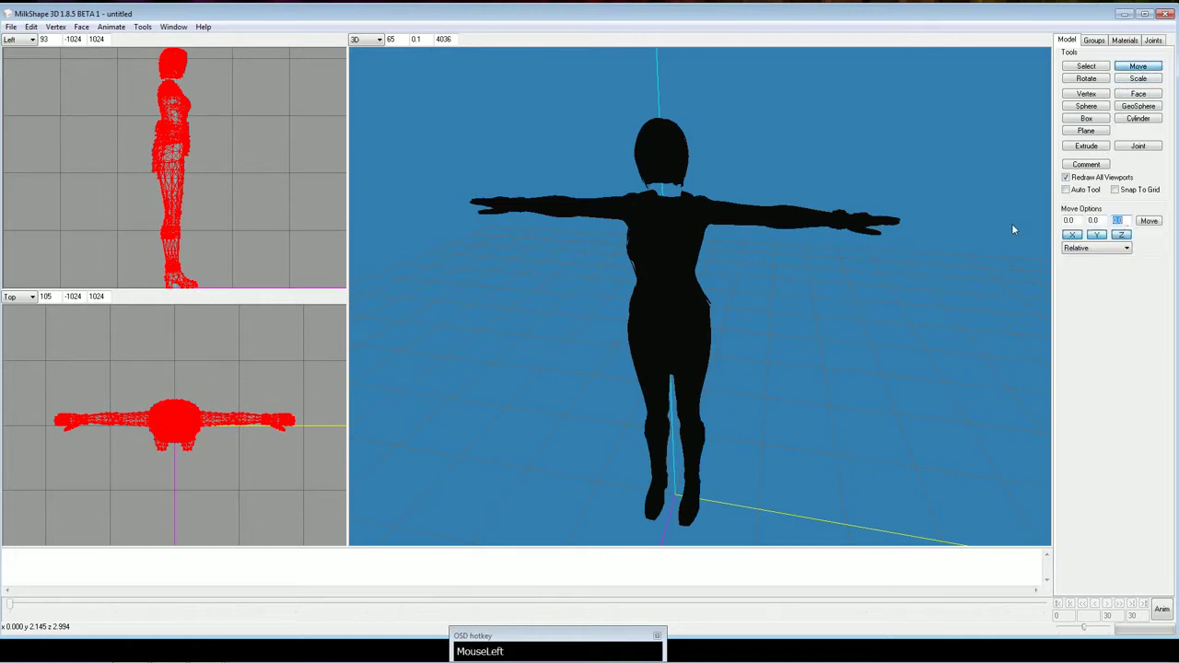
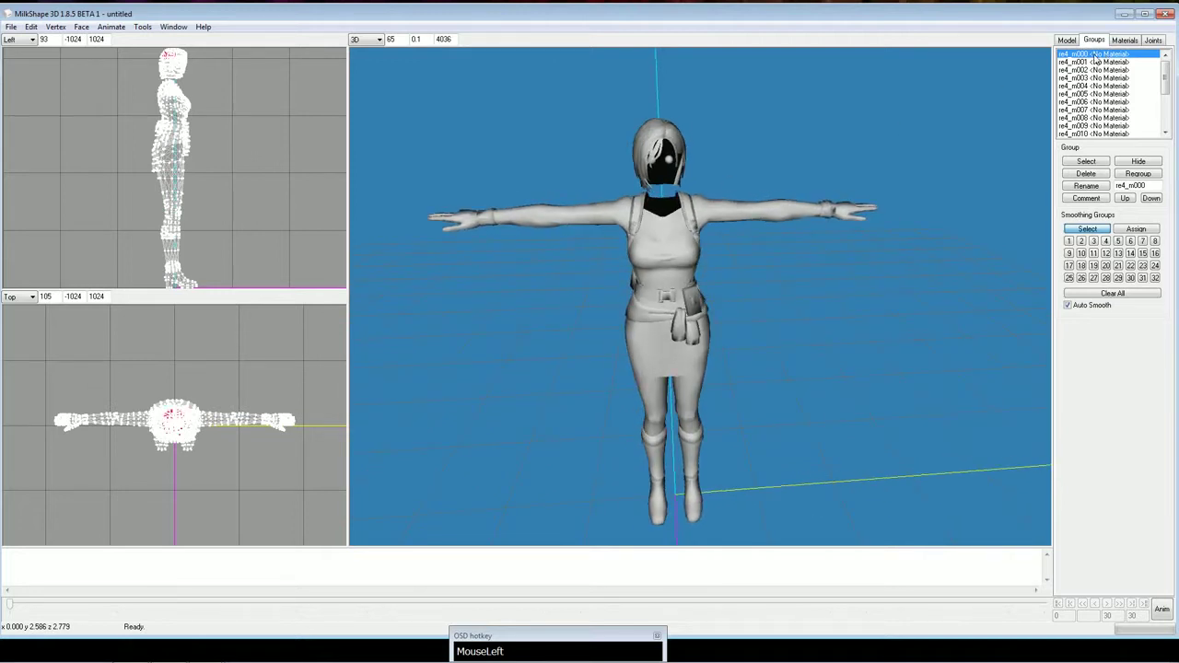
# Rename the first group re4_m000, the top of the head, to 'scalp'
pyautogui.click(91, 419)
pyautogui.scroll(3)
pyautogui.scroll(3)
pyautogui.click(91, 418)
pyautogui.scroll(3)
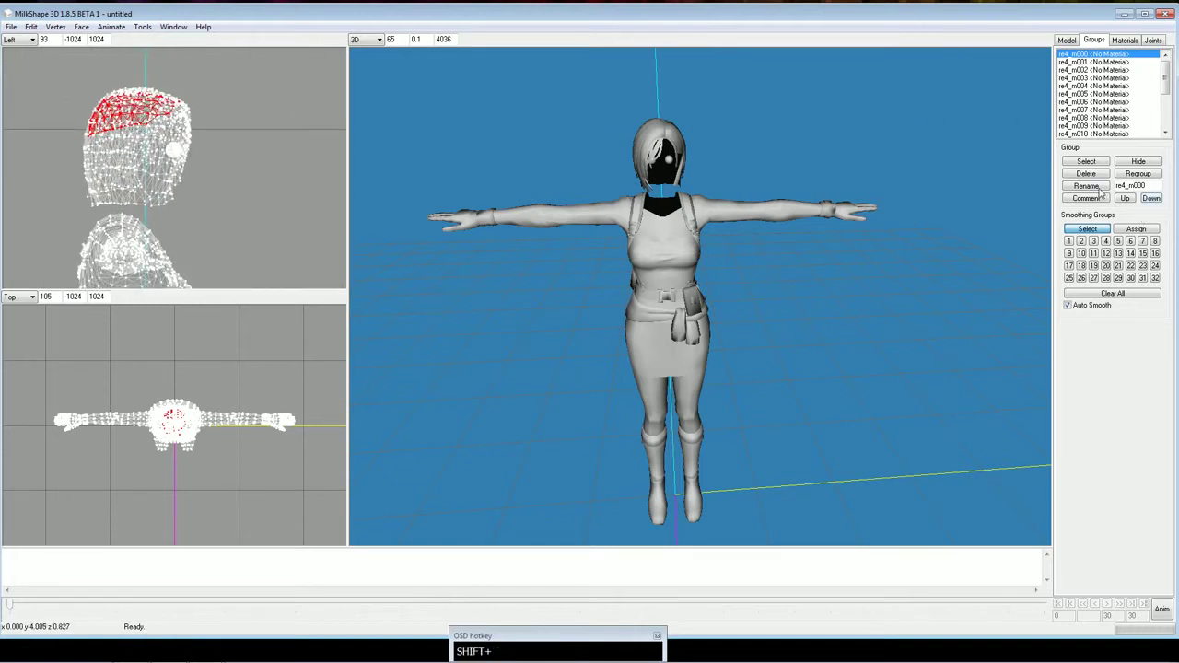
pyautogui.click(91, 418)
pyautogui.write('scl')
pyautogui.press('BackSpace')
pyautogui.write('BackspaceapBackspacelp')
pyautogui.click(90, 418)
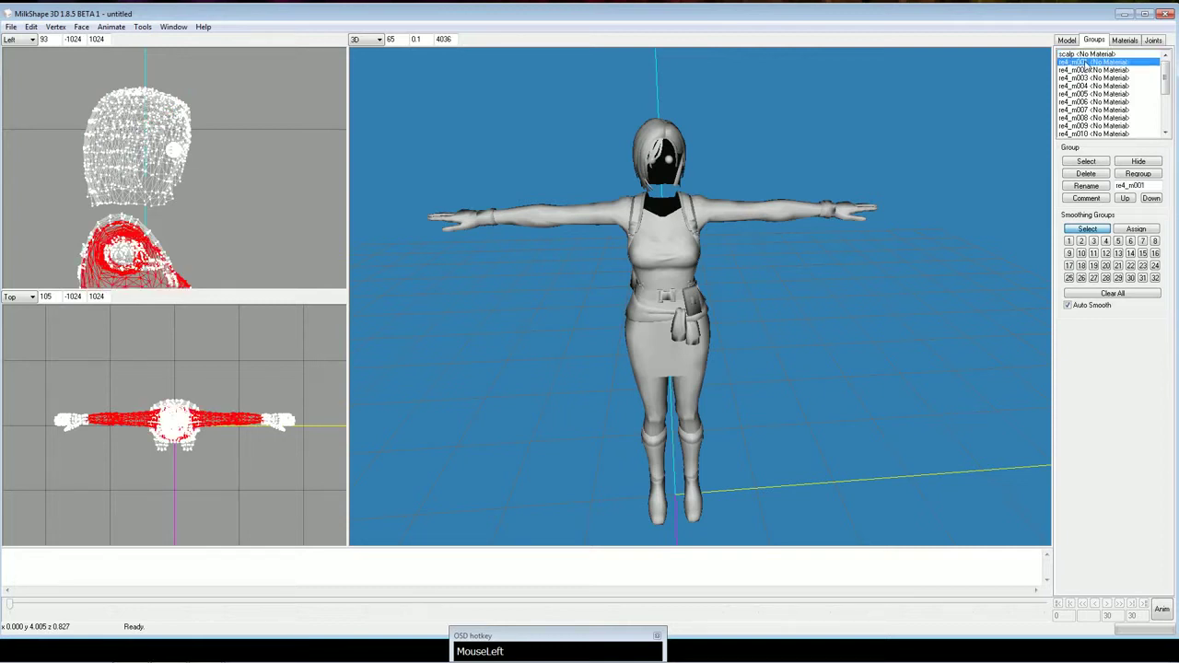
# Select the second group re4_m001 and show the 3D view as wireframe
pyautogui.click(194, 253)
pyautogui.click(271, 434)
pyautogui.rightClick(791, 159)
pyautogui.click(809, 166)
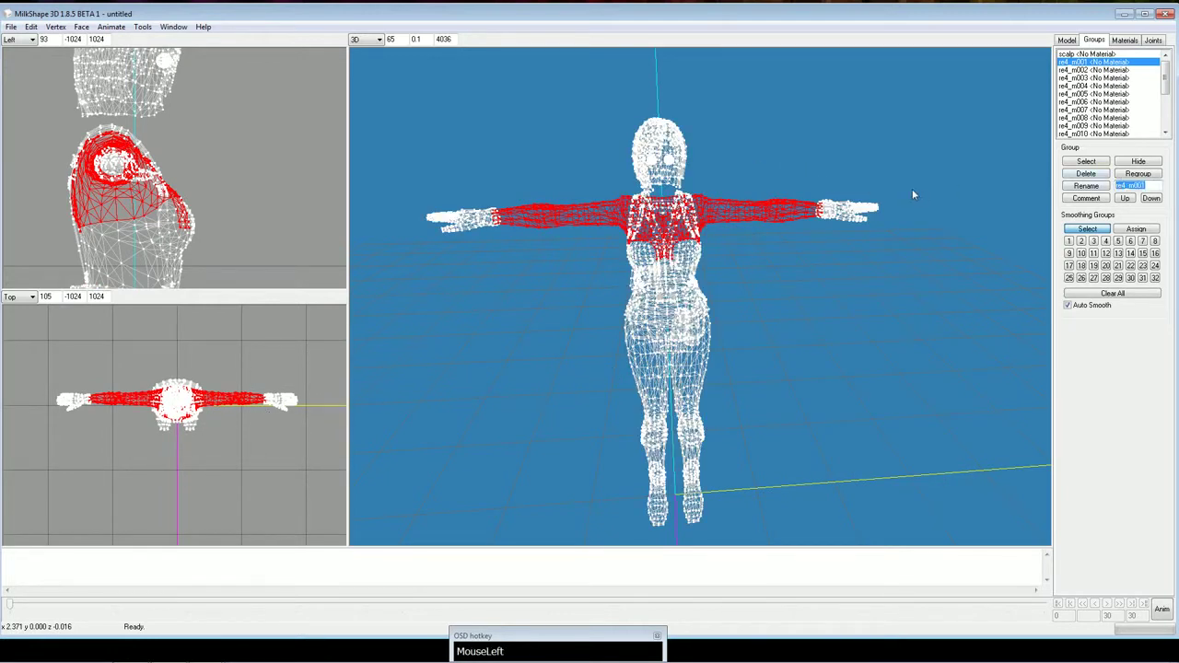
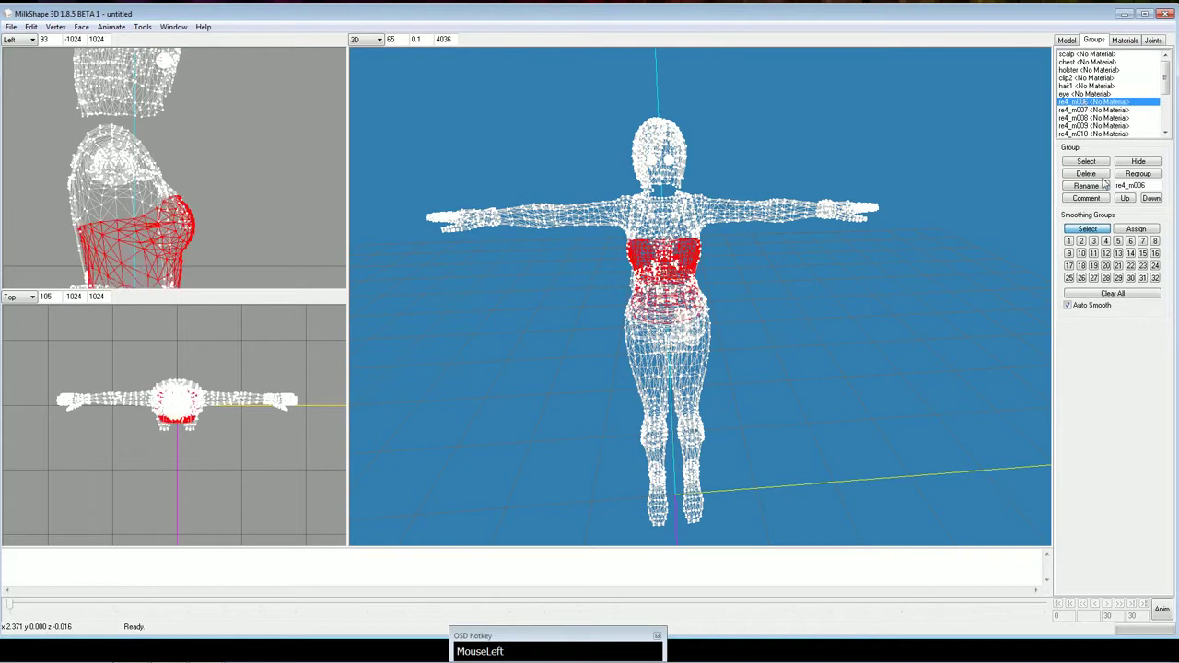
# Rename the clothing and leg groups to 'shirt', 'skirt' and 'legs'
pyautogui.write('shirt')
pyautogui.click(539, 203)
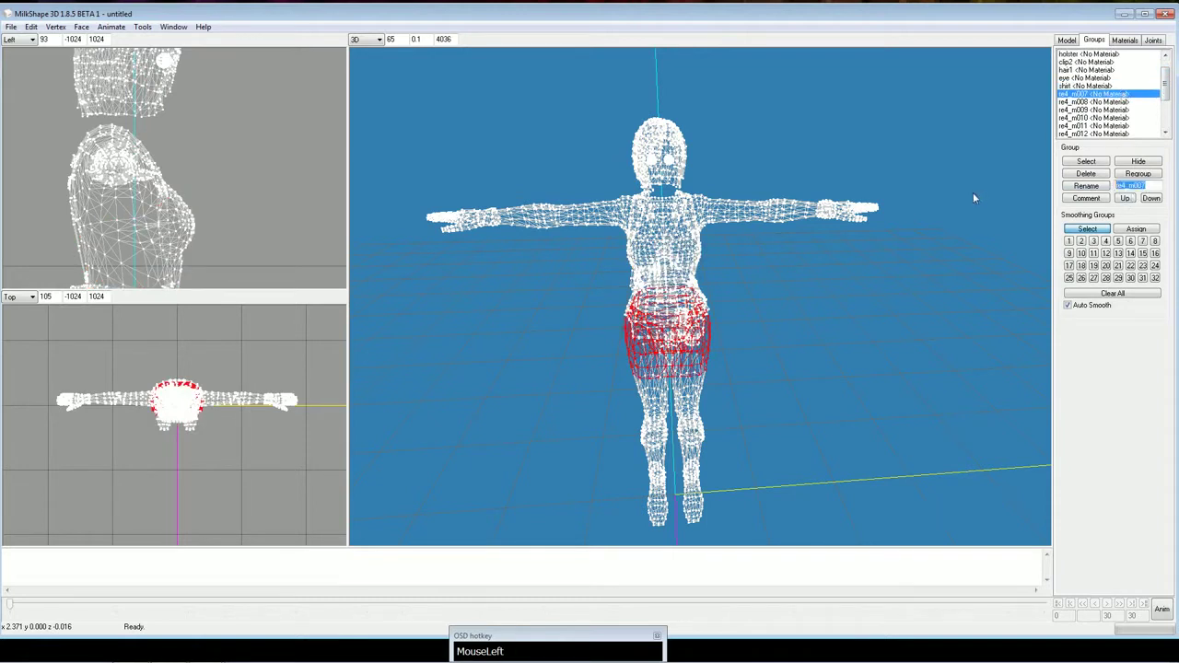
pyautogui.write('MouseLeftskirt')
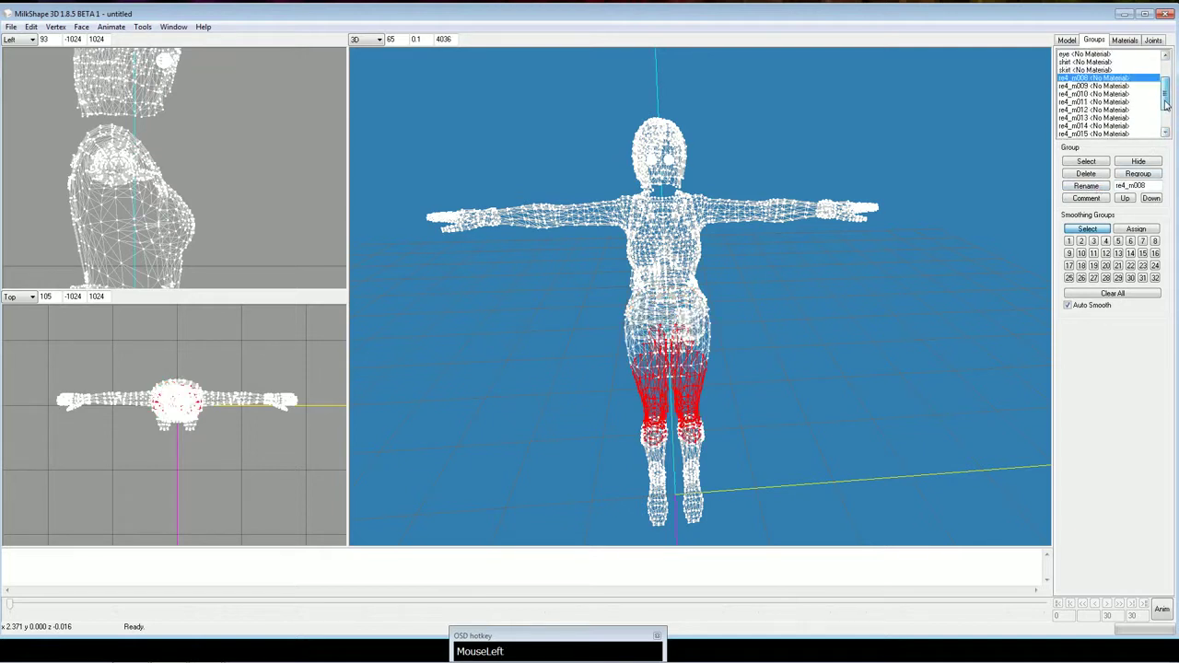
pyautogui.write('legs')
pyautogui.click(539, 204)
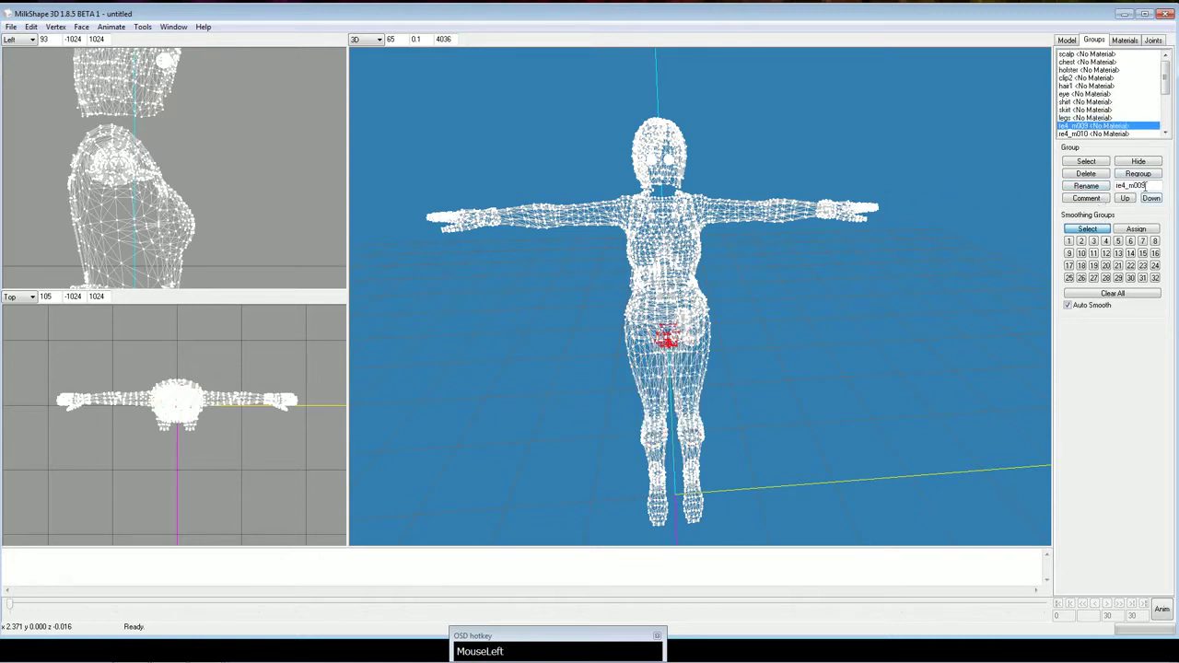
# Rename the next groups to 'undies', 'jacket' and 'access1'
pyautogui.moveTo(169, 282); pyautogui.dragTo(672, 116)
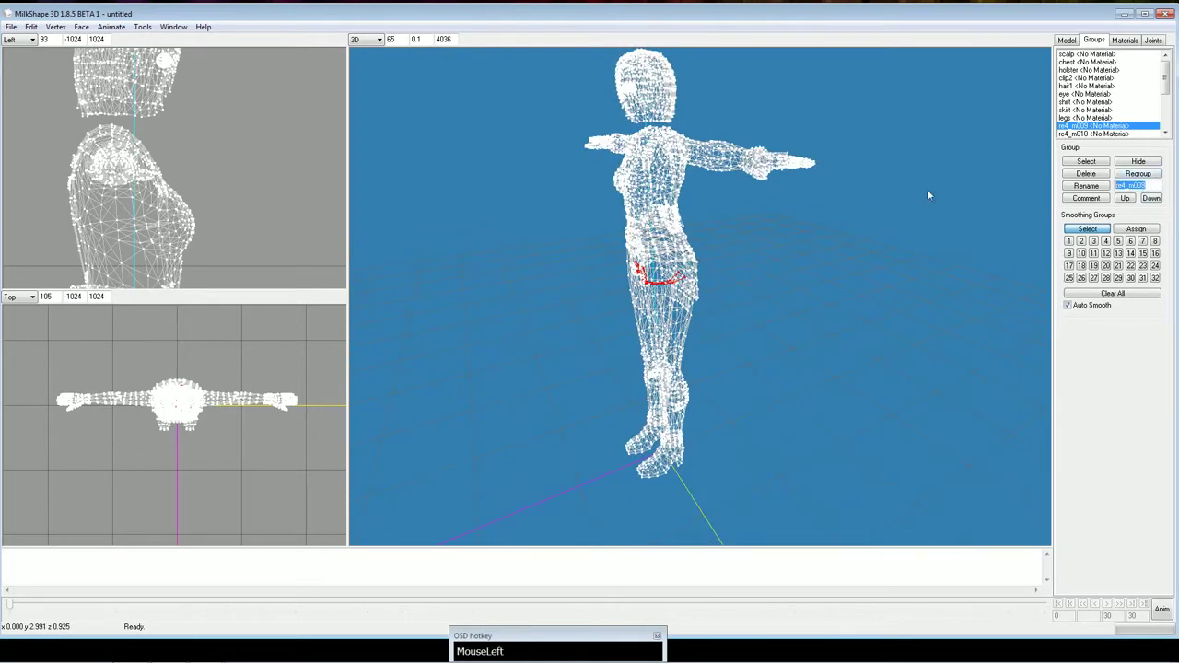
pyautogui.write('MouseLeftundies')
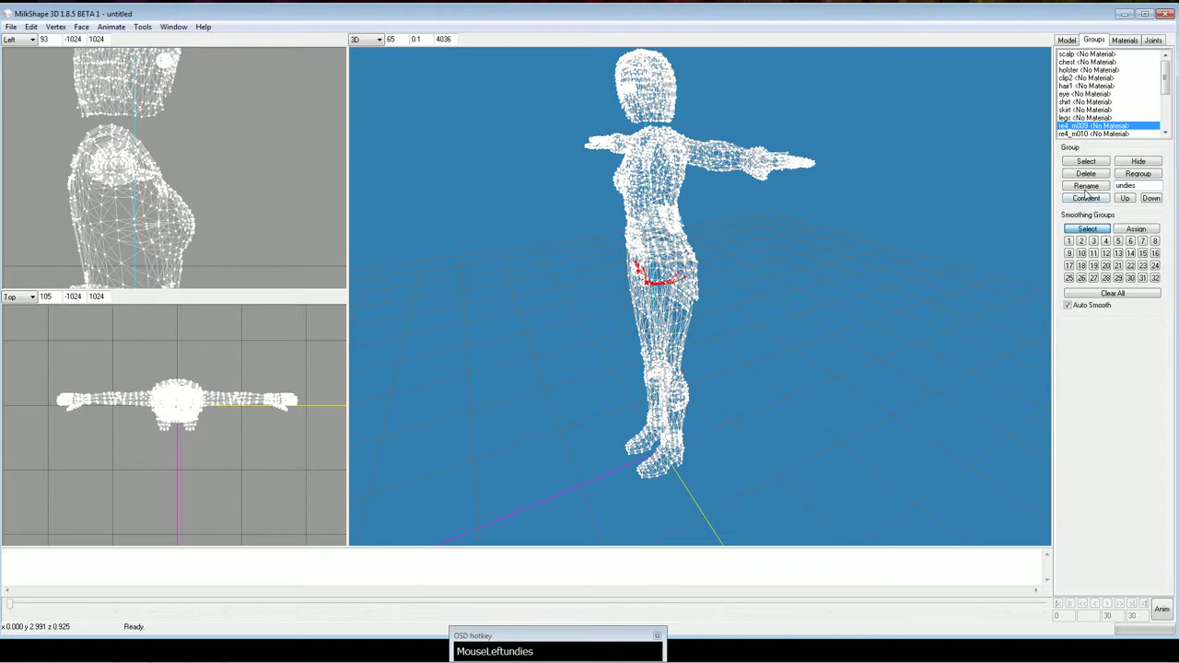
pyautogui.click(673, 116)
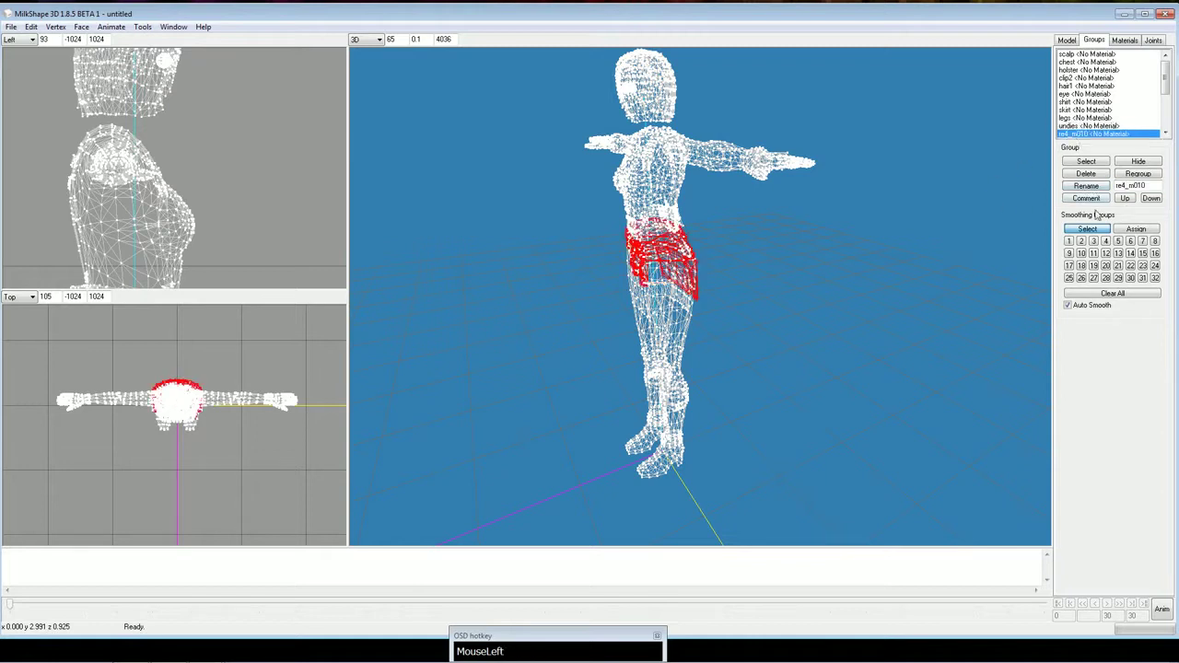
pyautogui.write('MouseLefth')
pyautogui.press('BackSpace')
pyautogui.write('BackspaceJcket')
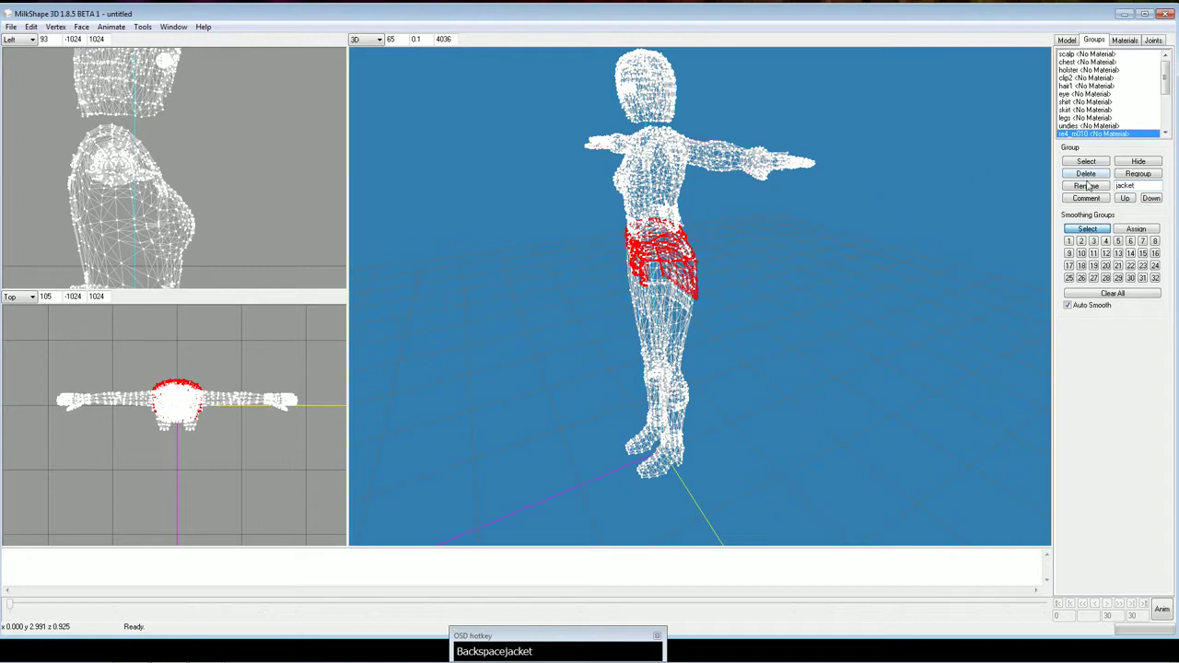
pyautogui.moveTo(673, 116); pyautogui.dragTo(725, 286)
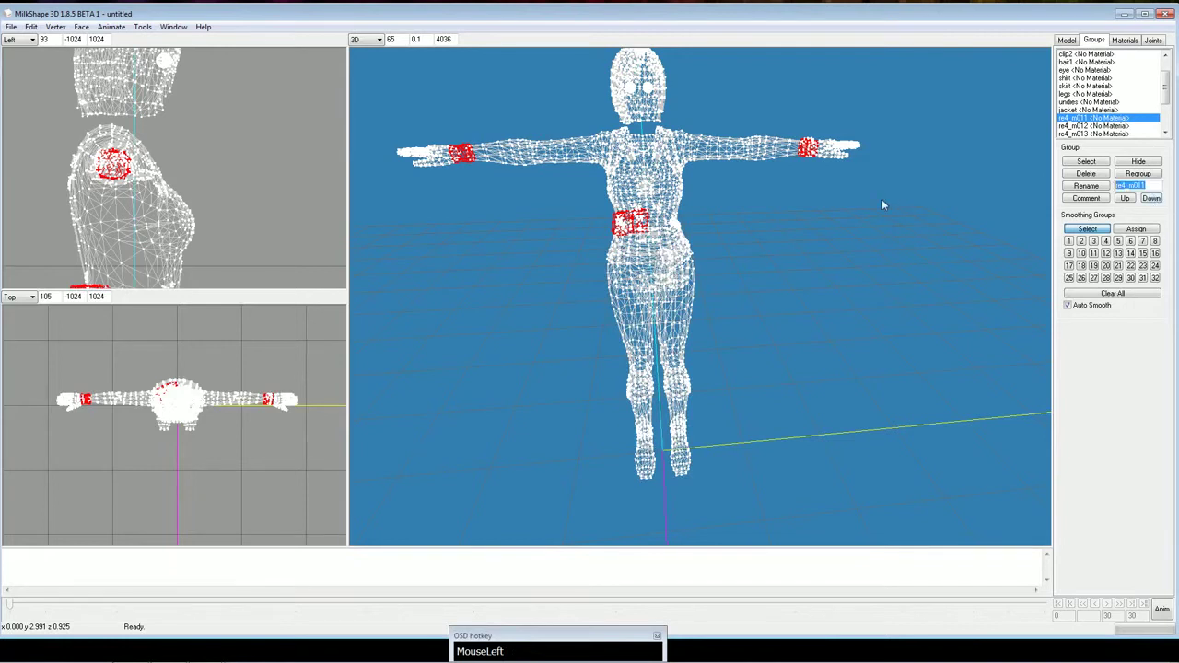
pyautogui.write('MouseLefta')
pyautogui.write('cess')
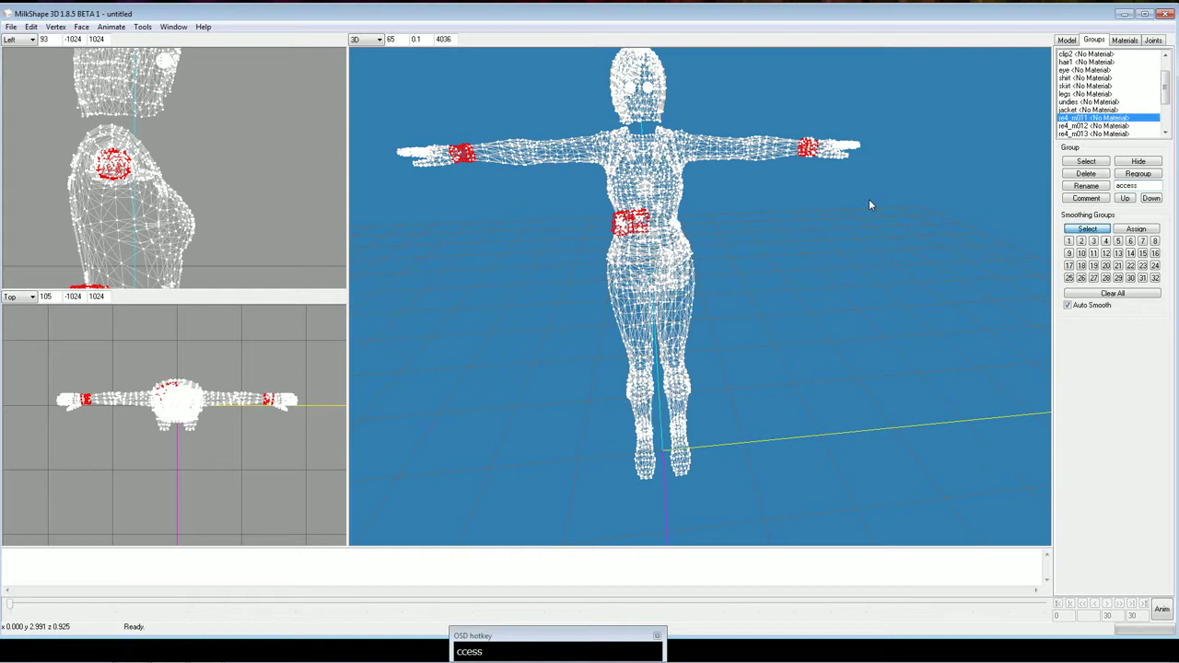
pyautogui.press('1')
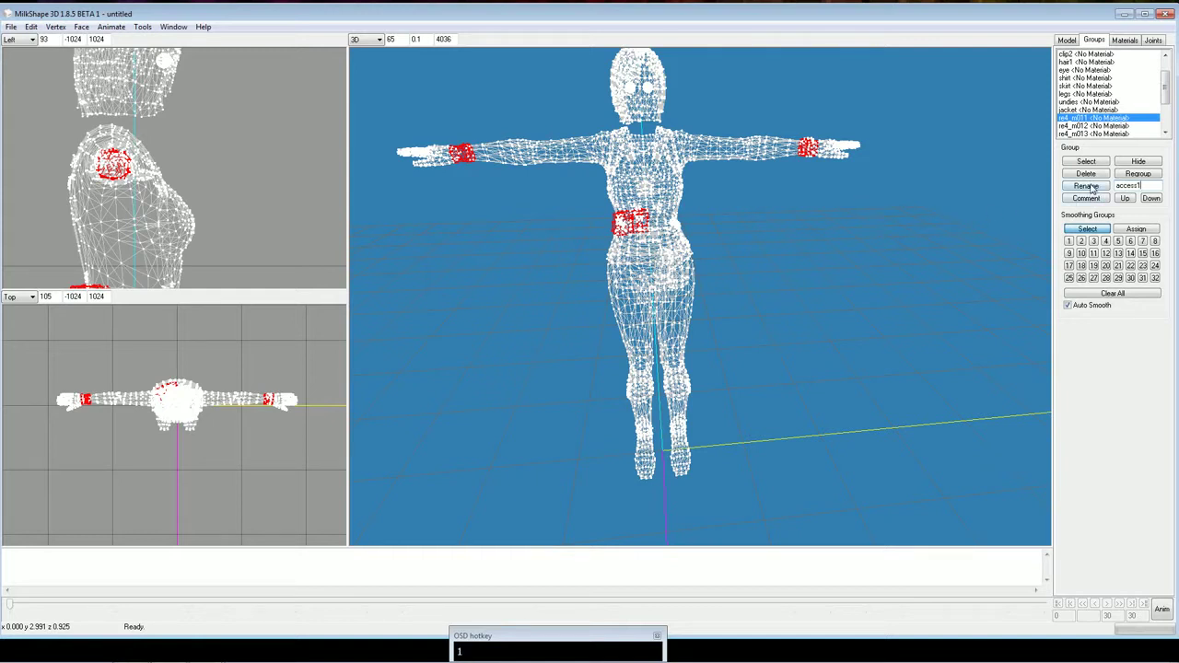
pyautogui.click(1097, 185)
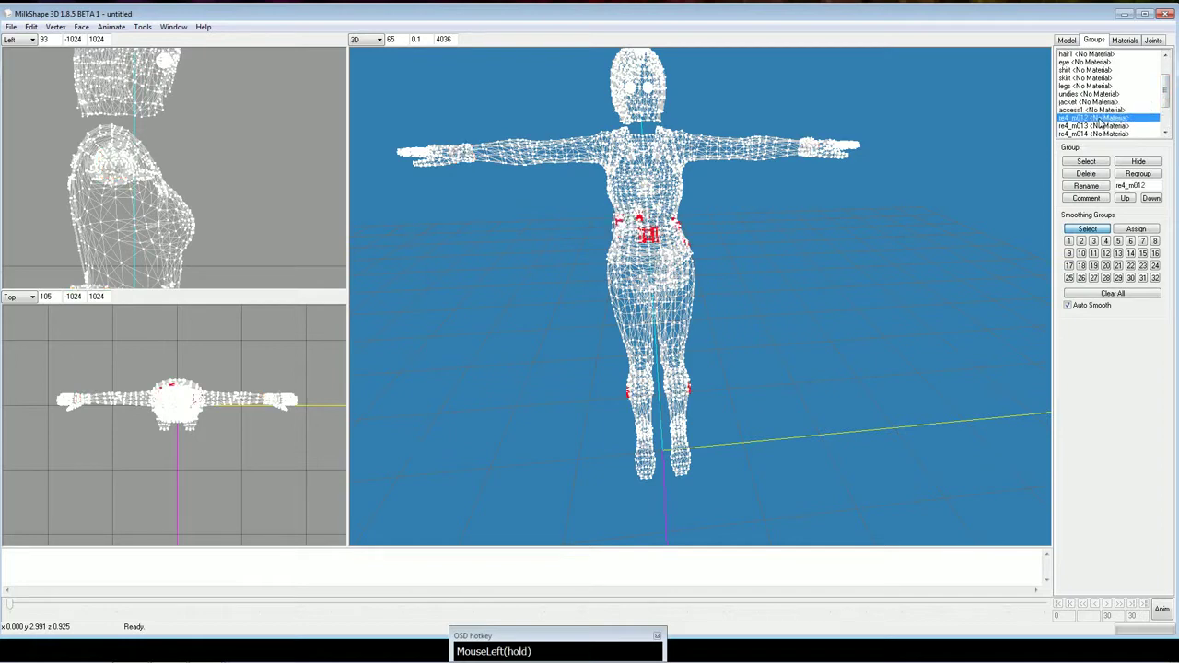
# Rename the hand groups to 'fingers' and 'glove'
pyautogui.moveTo(863, 253); pyautogui.dragTo(616, 246)
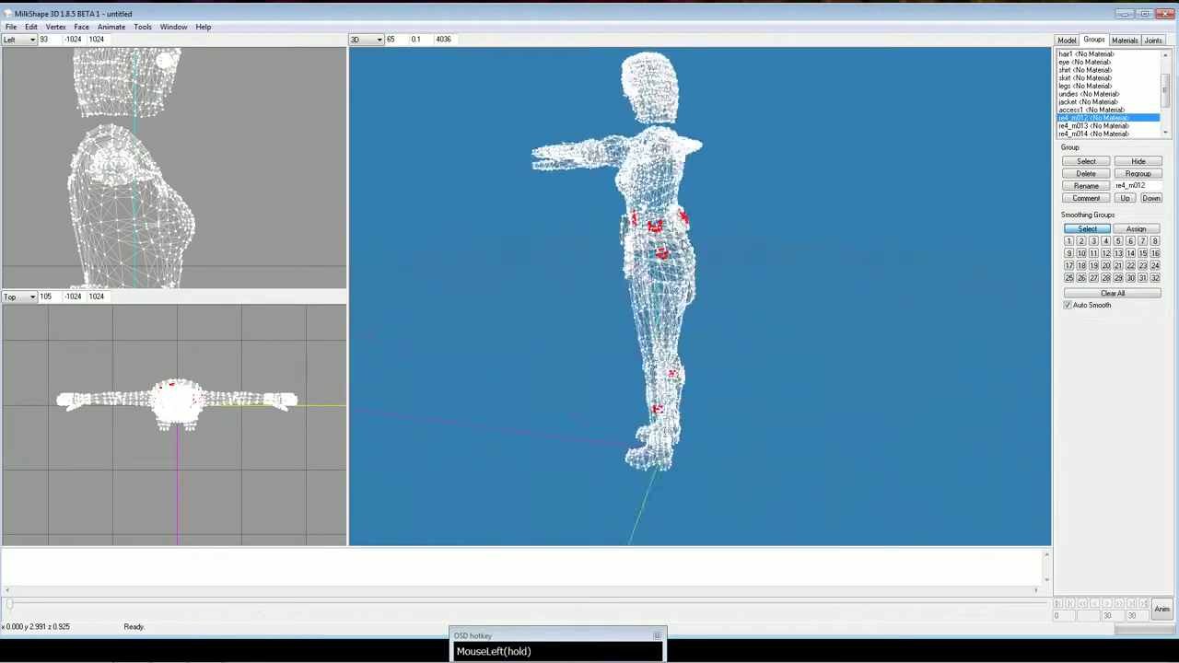
pyautogui.click(847, 243)
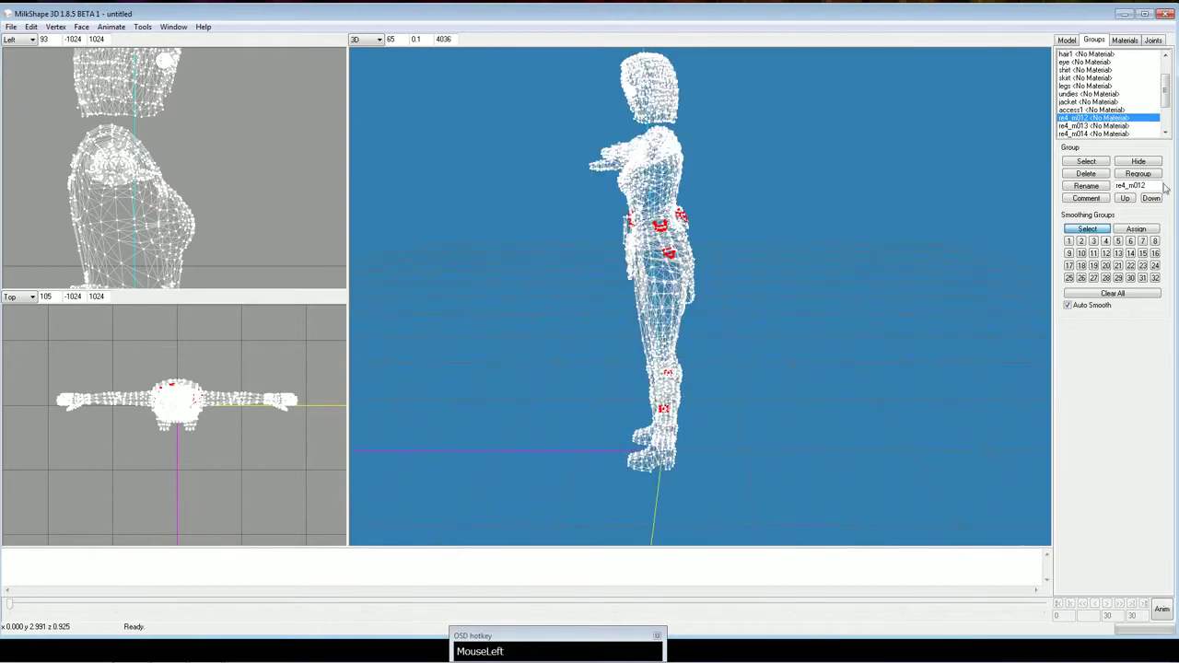
pyautogui.write('MouseLeftc')
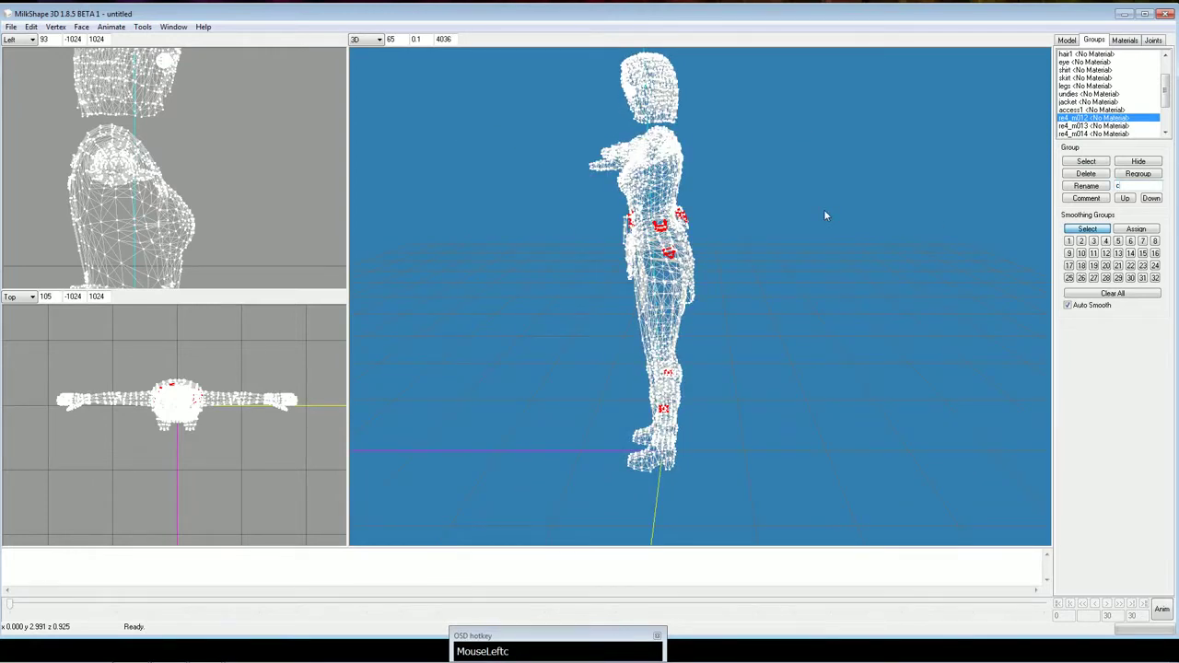
pyautogui.write('s')
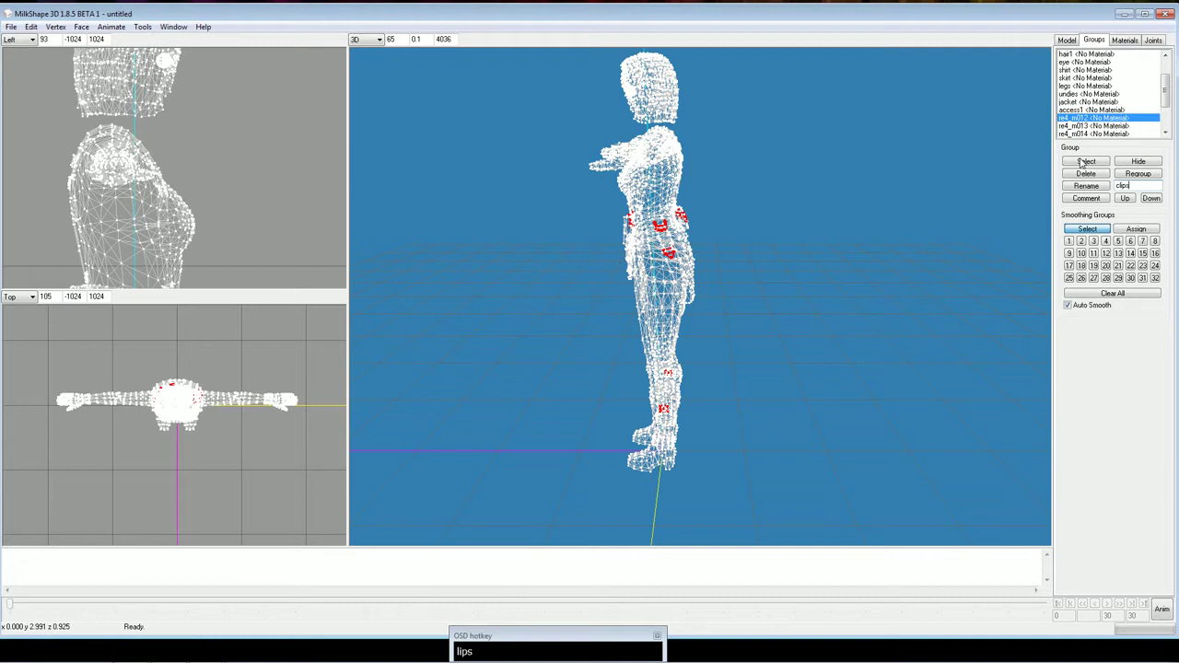
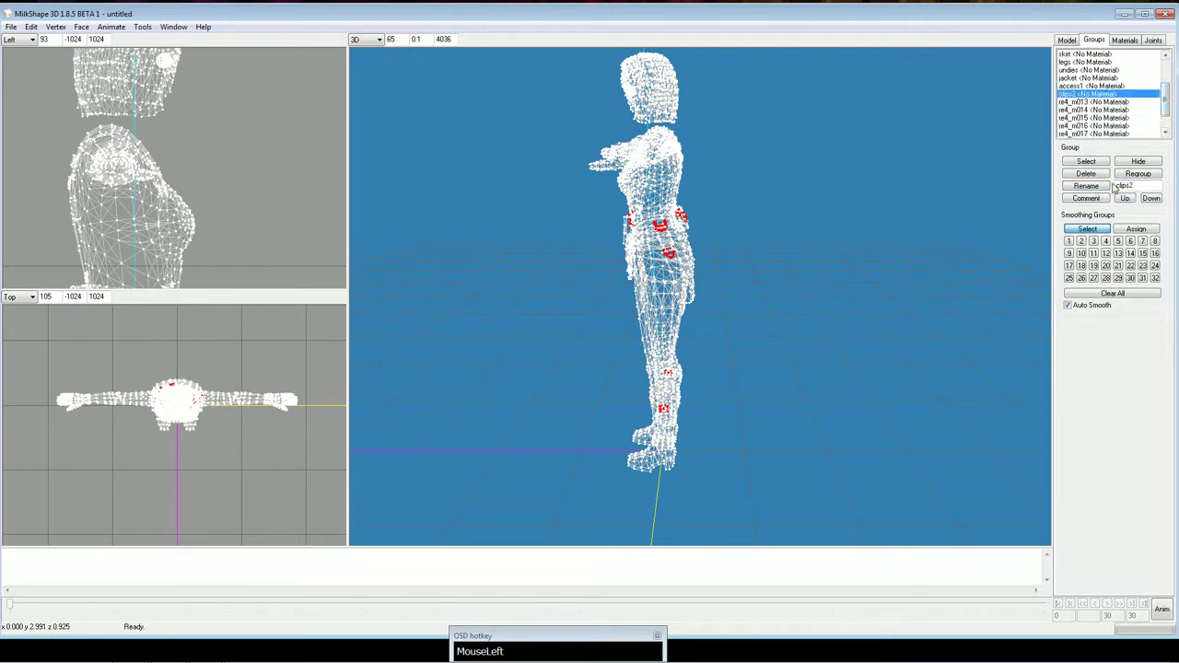
pyautogui.press('BackSpace')
pyautogui.moveTo(1097, 187); pyautogui.dragTo(888, 200)
pyautogui.write('fingers')
pyautogui.click(1088, 185)
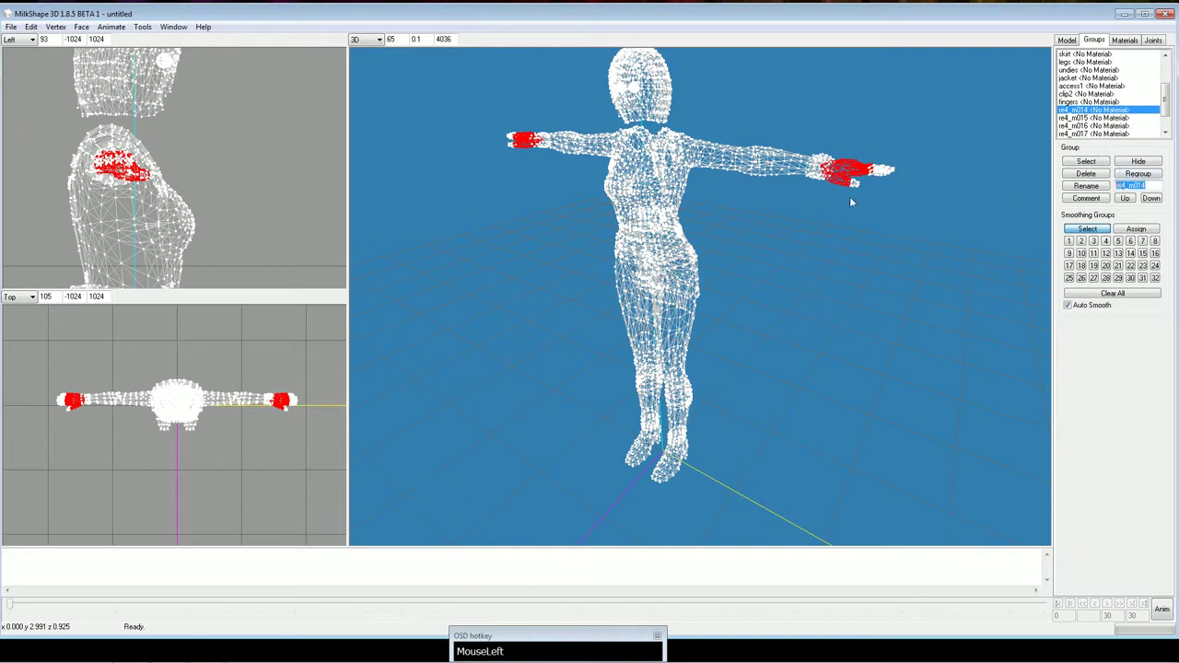
pyautogui.write('glove')
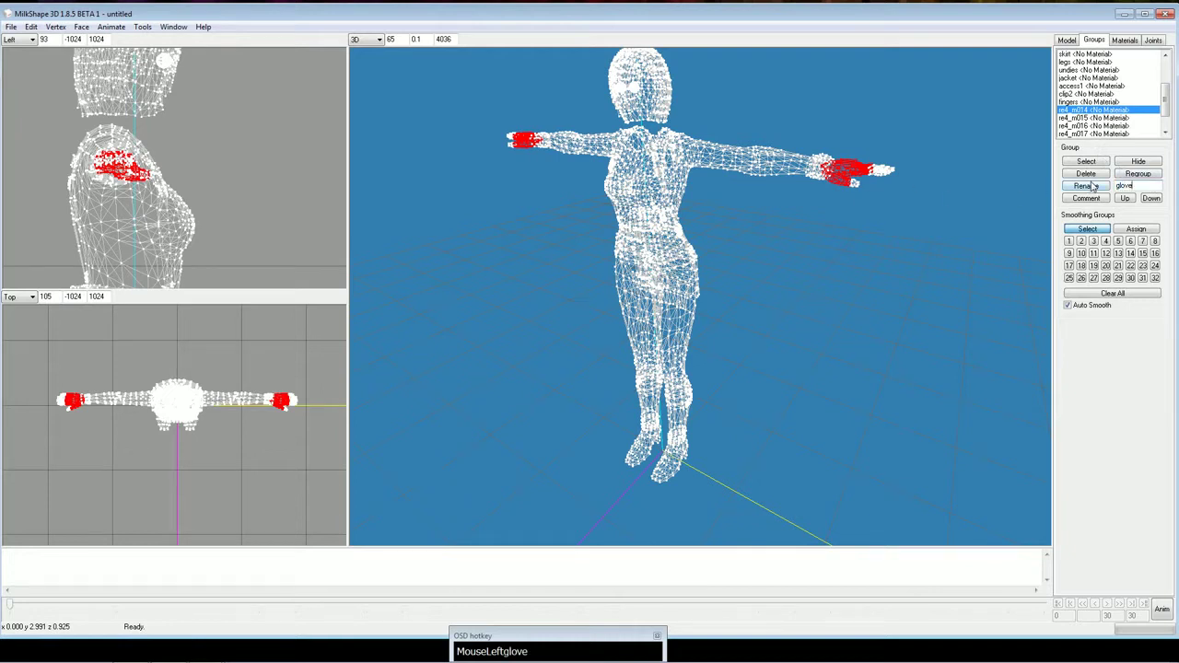
pyautogui.moveTo(153, 239); pyautogui.dragTo(153, 240)
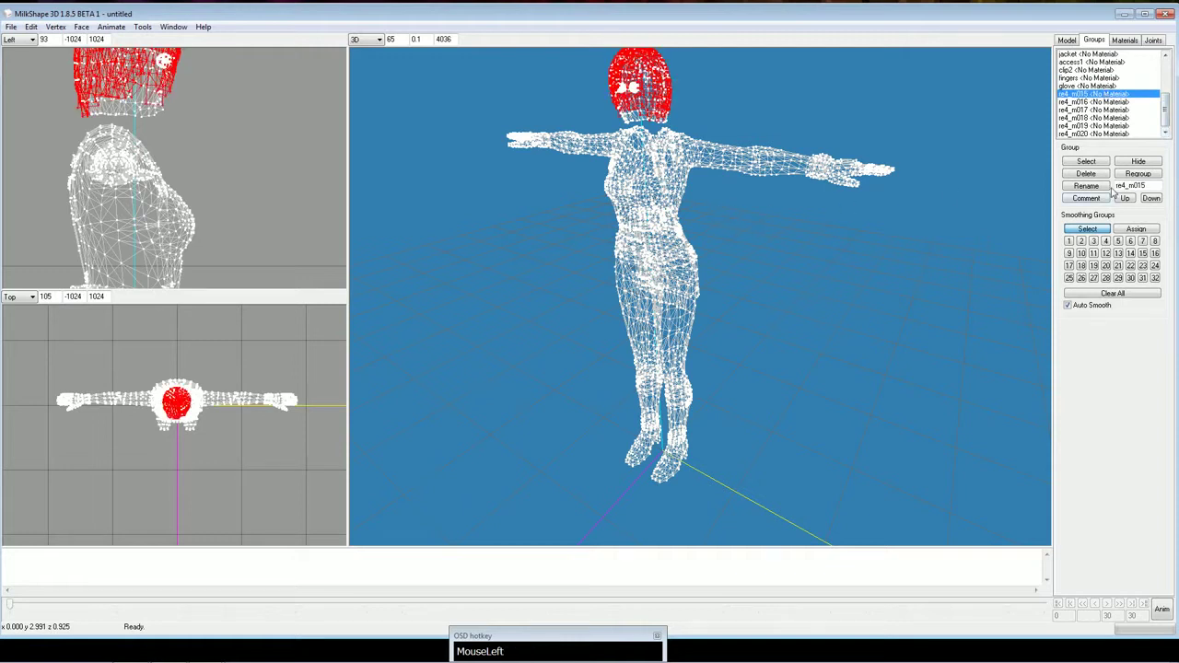
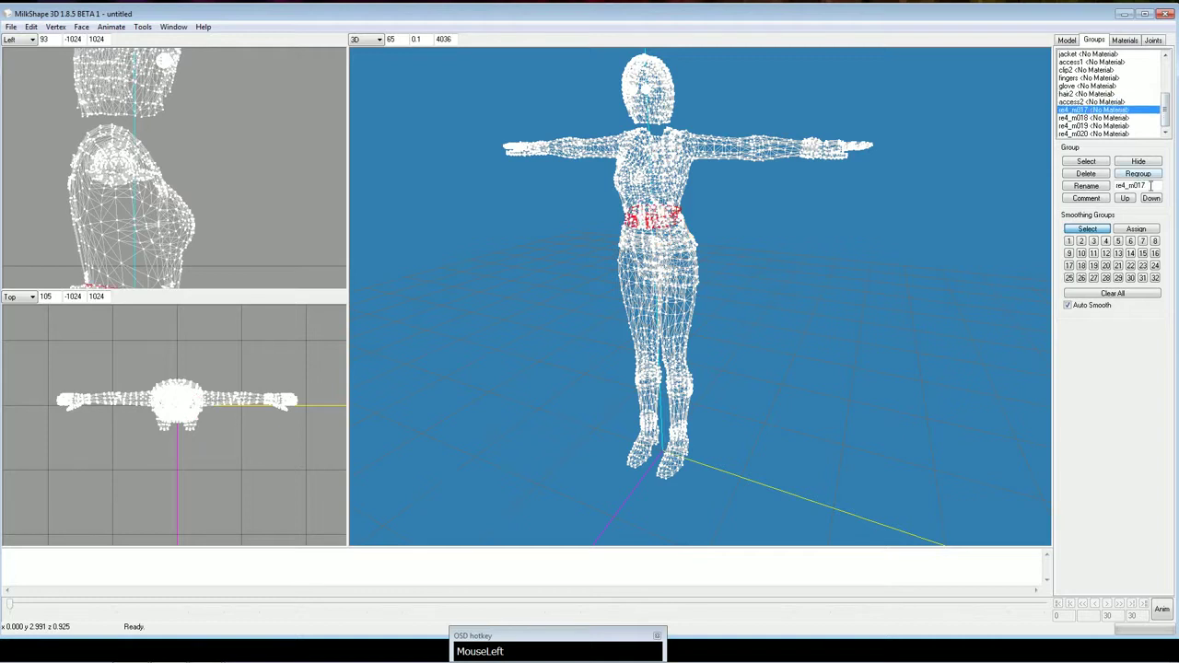
# Rename the waist, foot and wrist groups to 'belt', 'boots' and 'watch', then pick the next wrist group
pyautogui.write('belt')
pyautogui.click(153, 240)
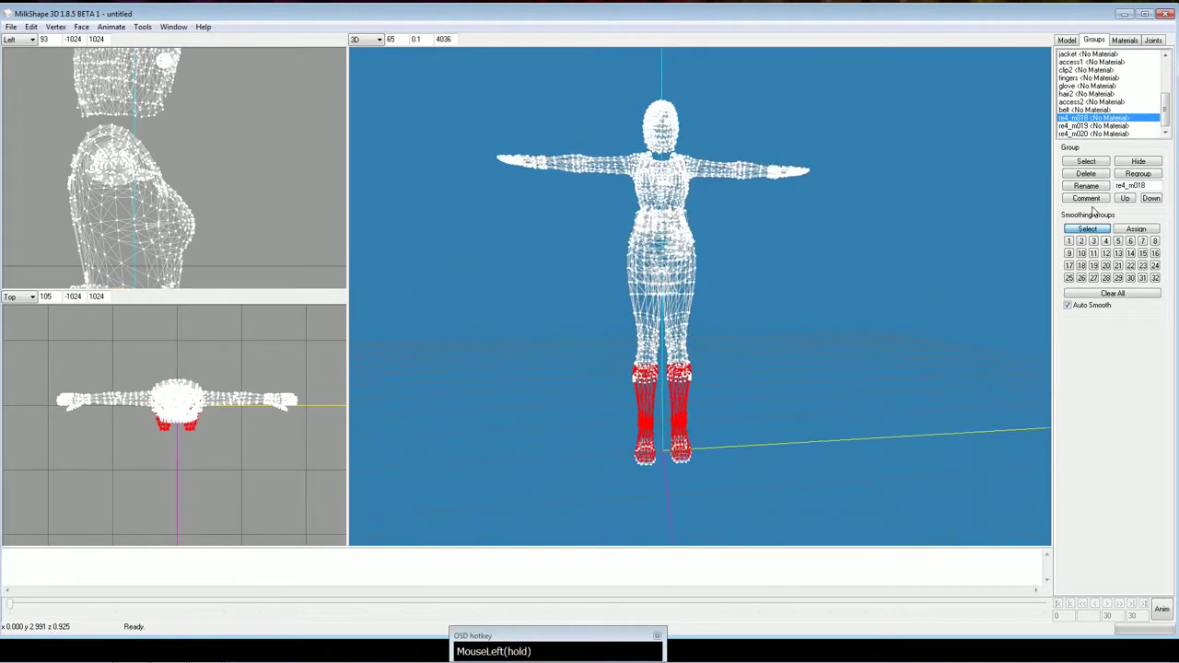
pyautogui.click(153, 241)
pyautogui.write('boots')
pyautogui.moveTo(153, 241); pyautogui.dragTo(153, 241)
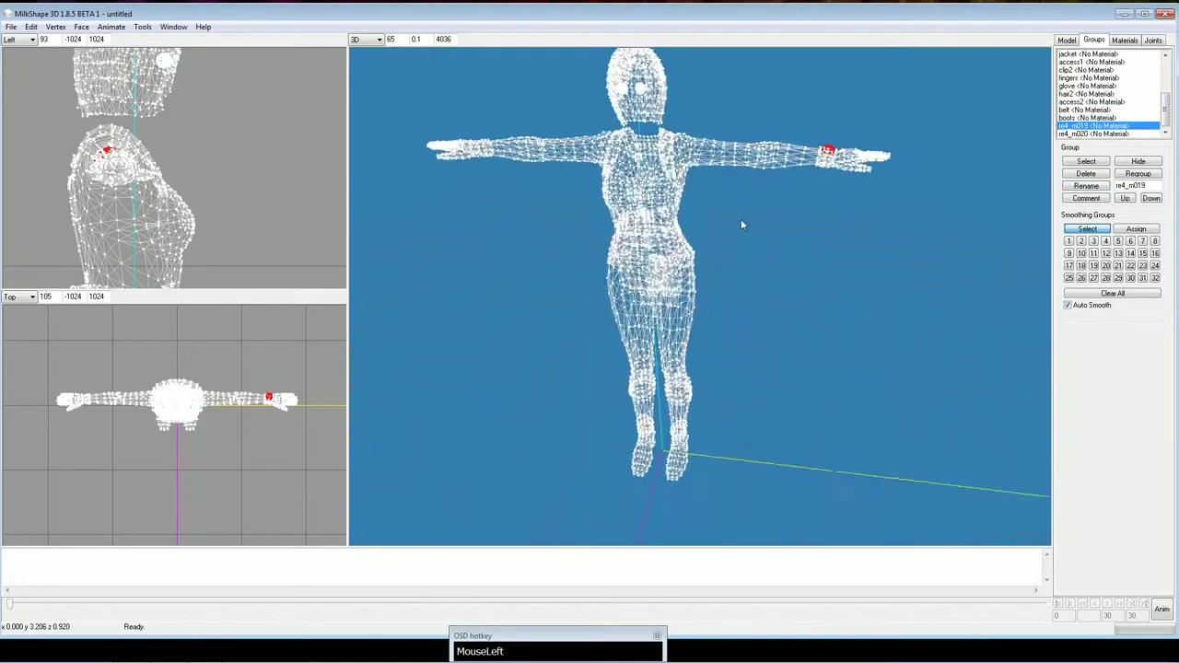
pyautogui.write('watch')
pyautogui.click(153, 241)
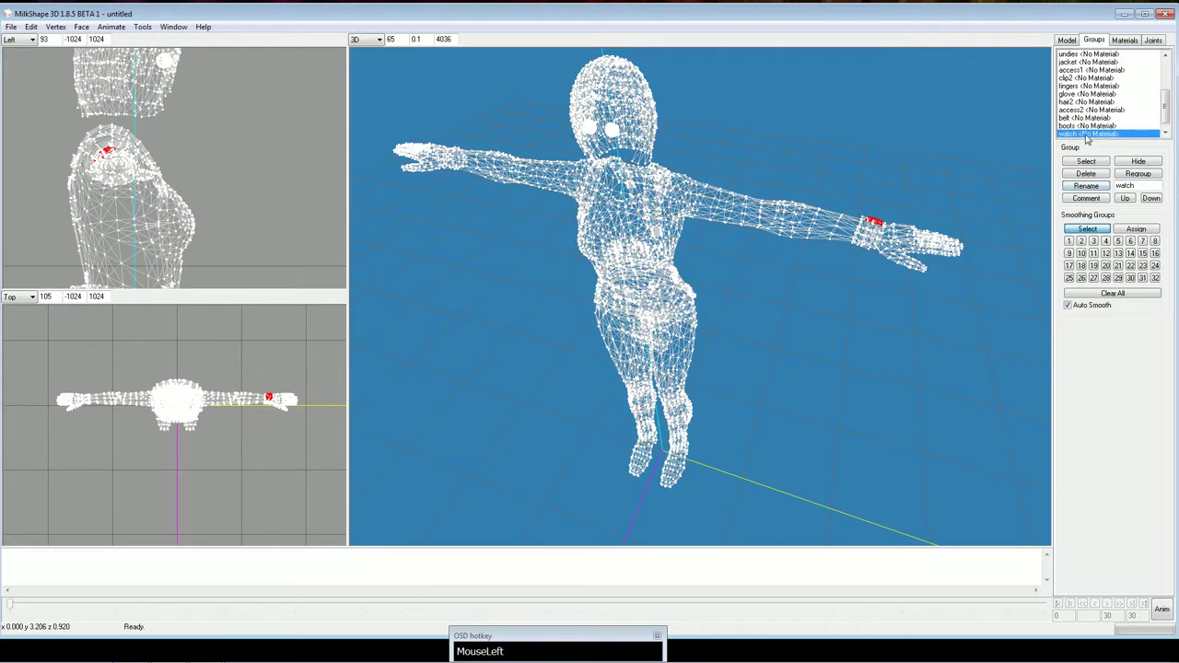
pyautogui.scroll(-3)
pyautogui.click(153, 240)
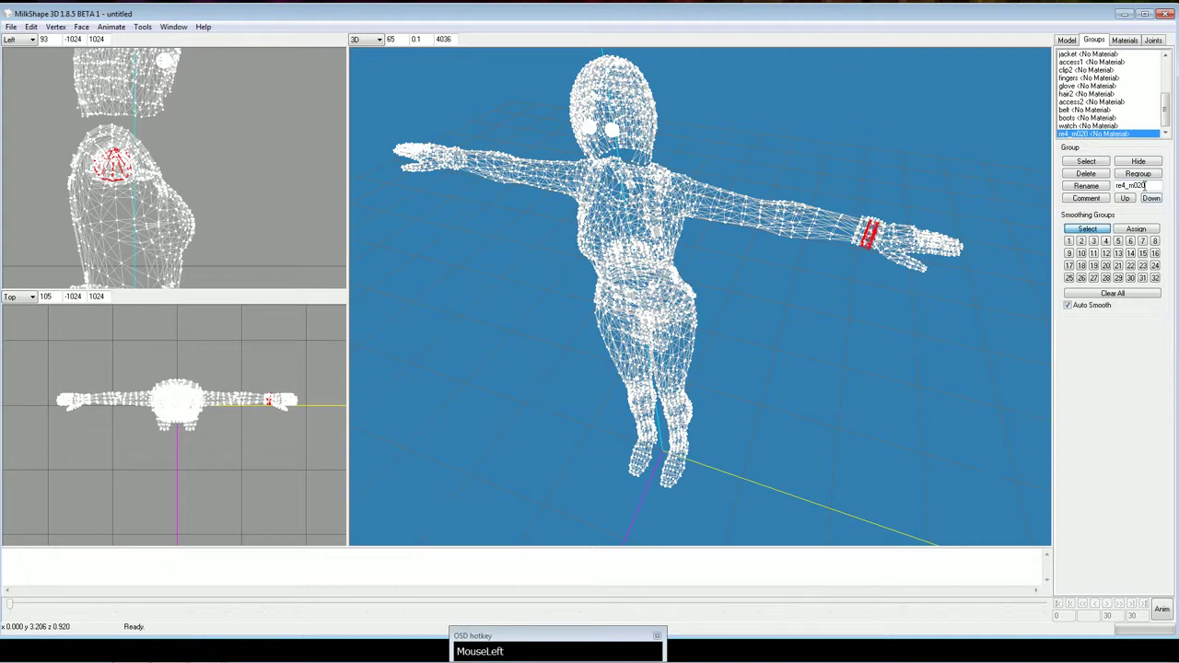
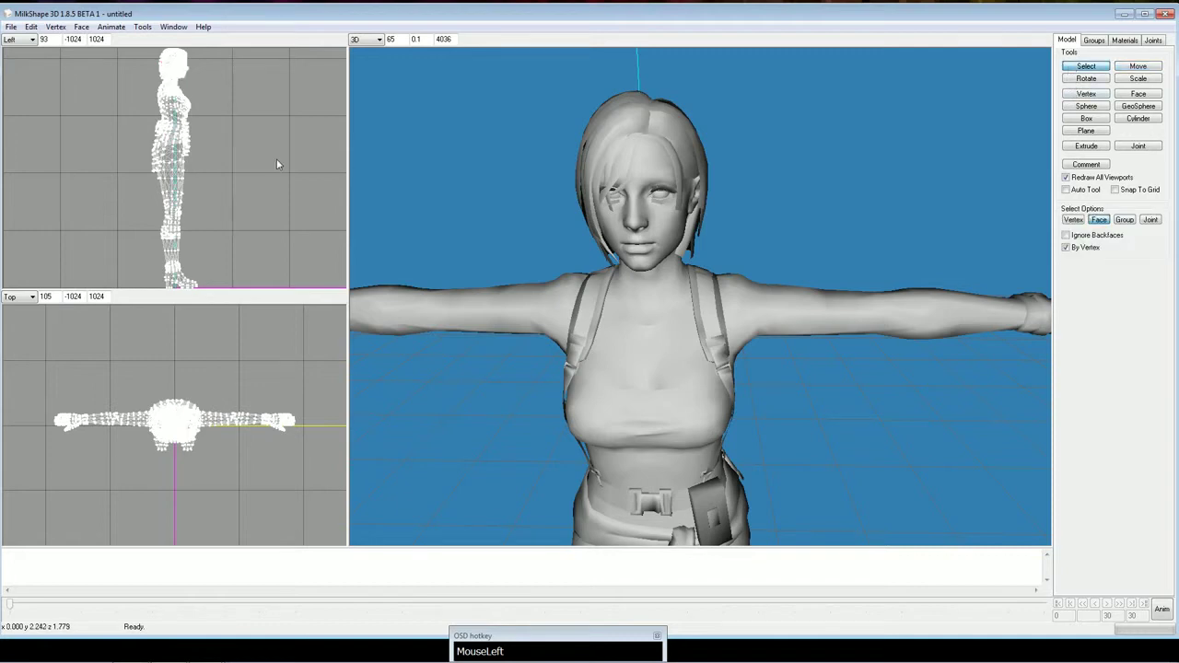
# Toggle the 3D view display modes through the right-click menu, ending on wireframe
pyautogui.rightClick(774, 121)
pyautogui.click(808, 132)
pyautogui.rightClick(815, 125)
pyautogui.click(852, 175)
pyautogui.rightClick(996, 85)
pyautogui.click(1014, 93)
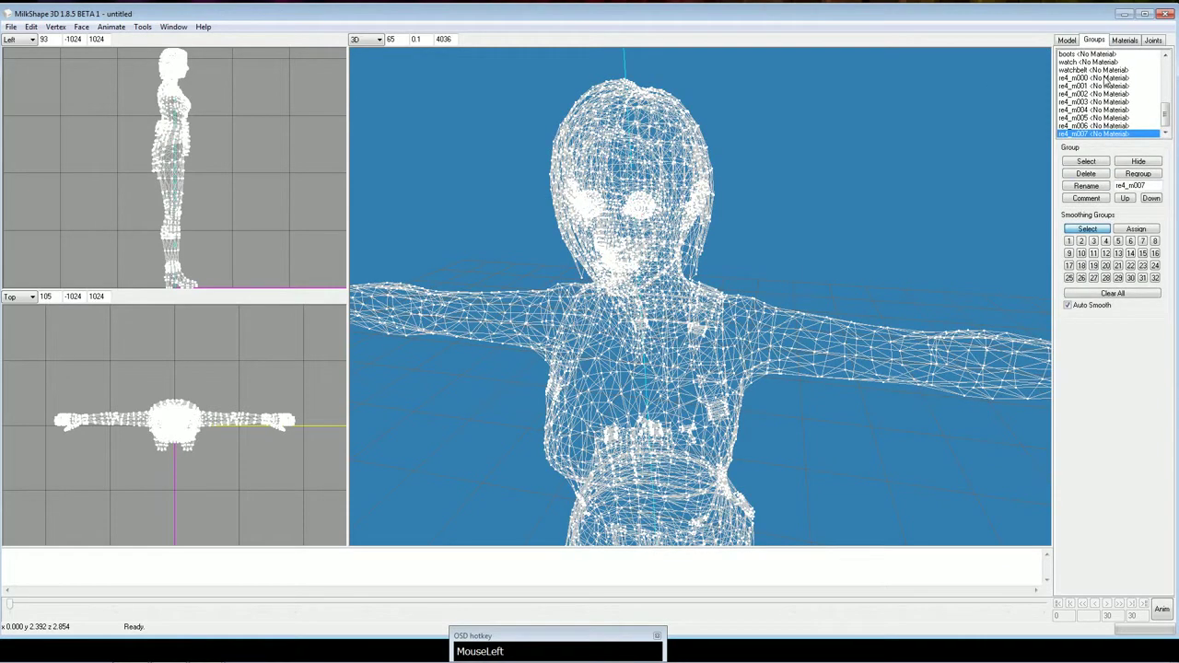
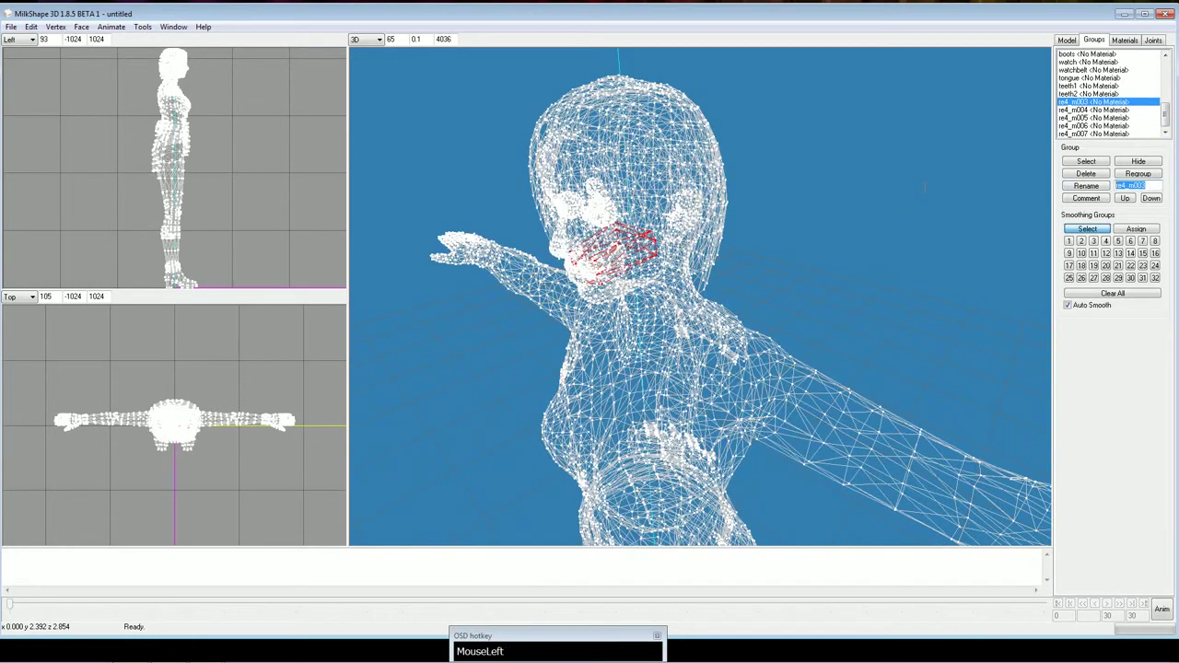
# Rename the head groups to 'throat' and 'ear'
pyautogui.write('throat')
pyautogui.click(1089, 184)
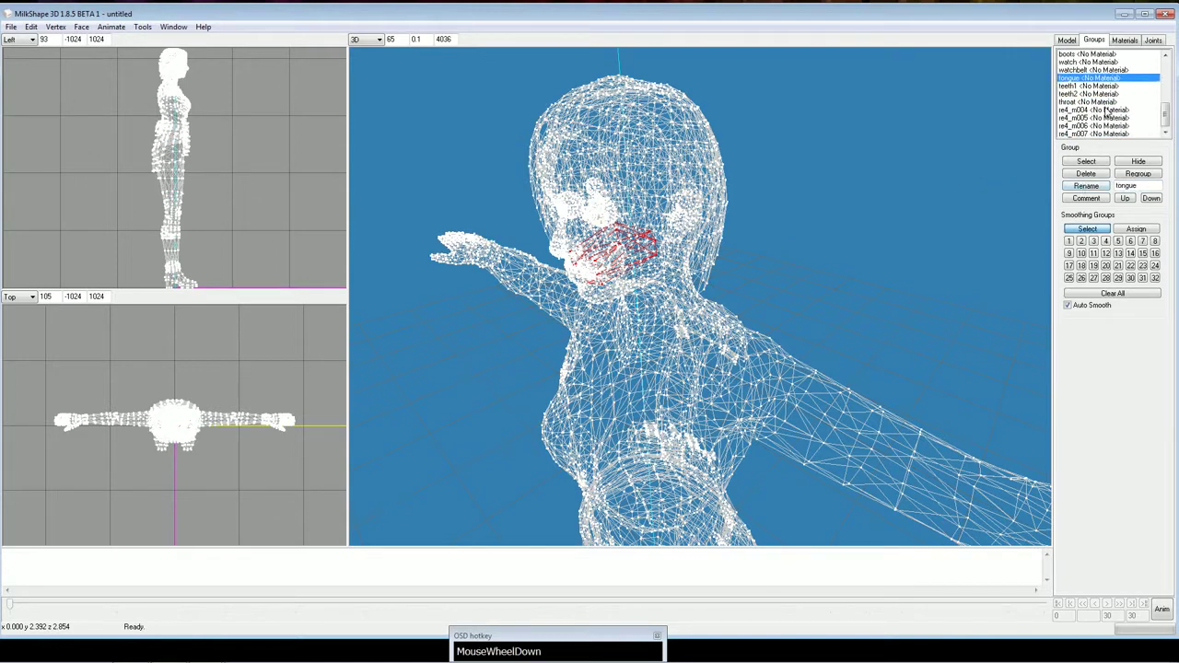
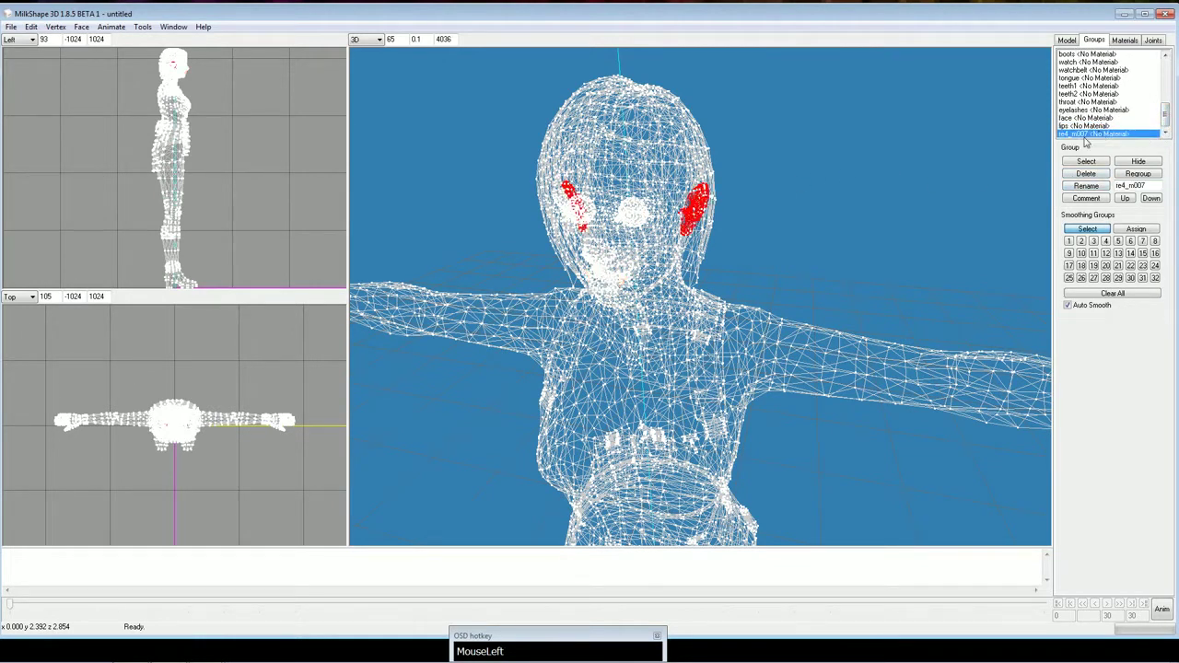
pyautogui.write('MouseLeftear')
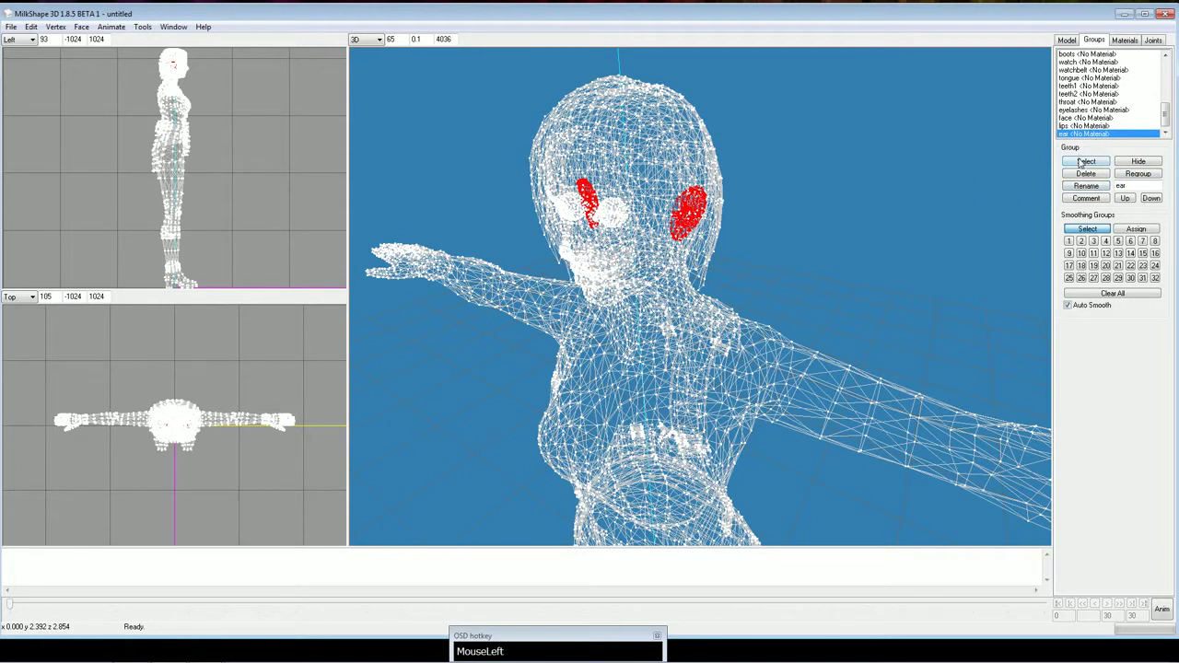
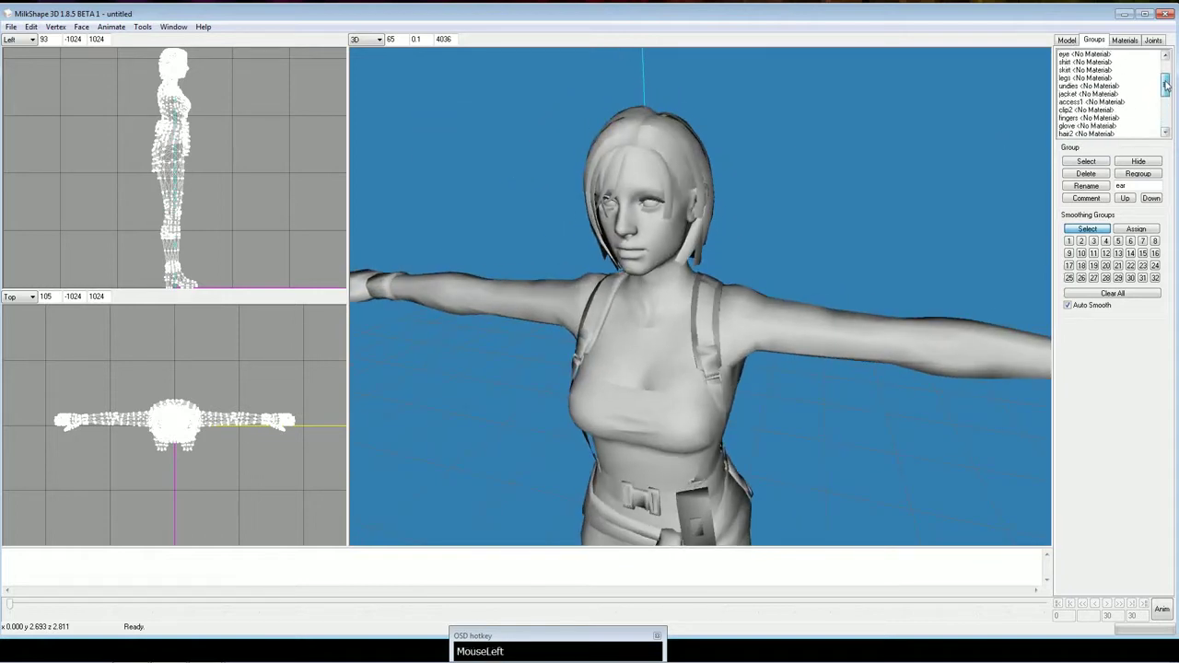
# Create materials named 'eye', 'hair' and 'jacket' with their TGA textures
pyautogui.scroll(-3)
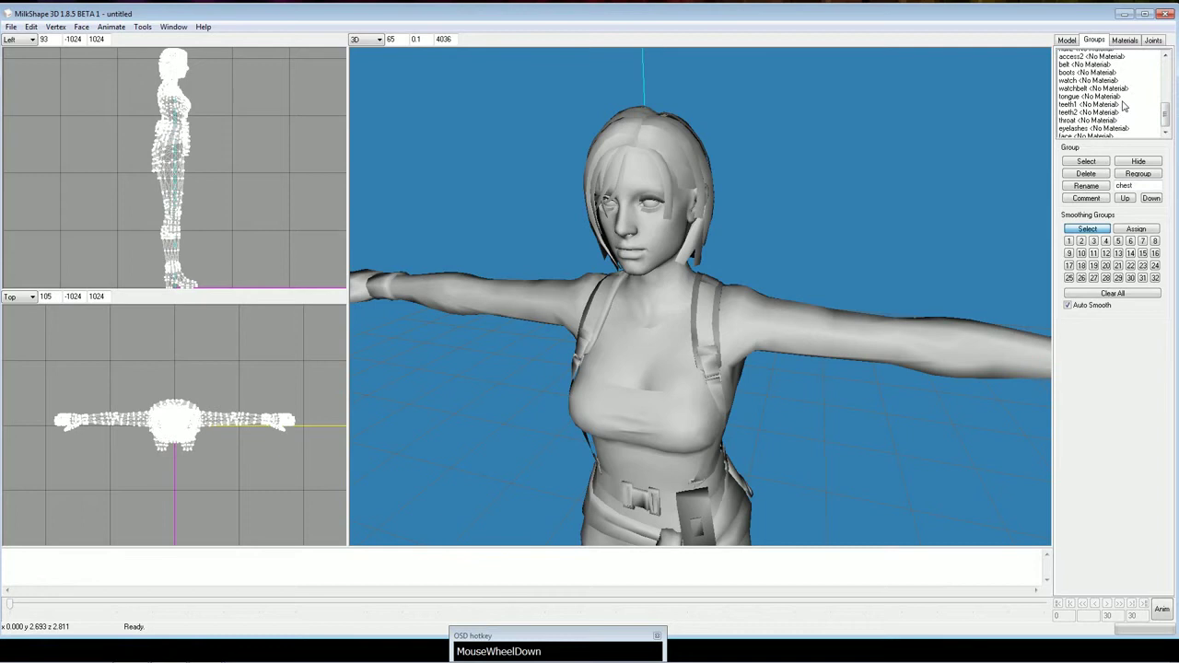
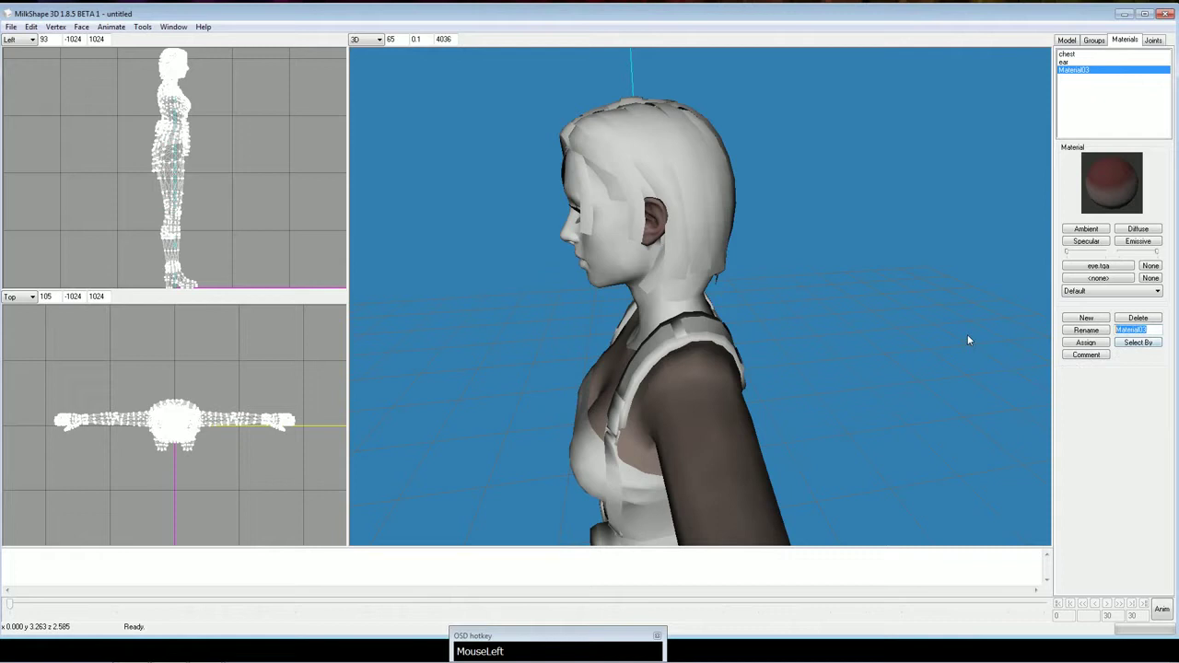
pyautogui.write('MouseLefteye')
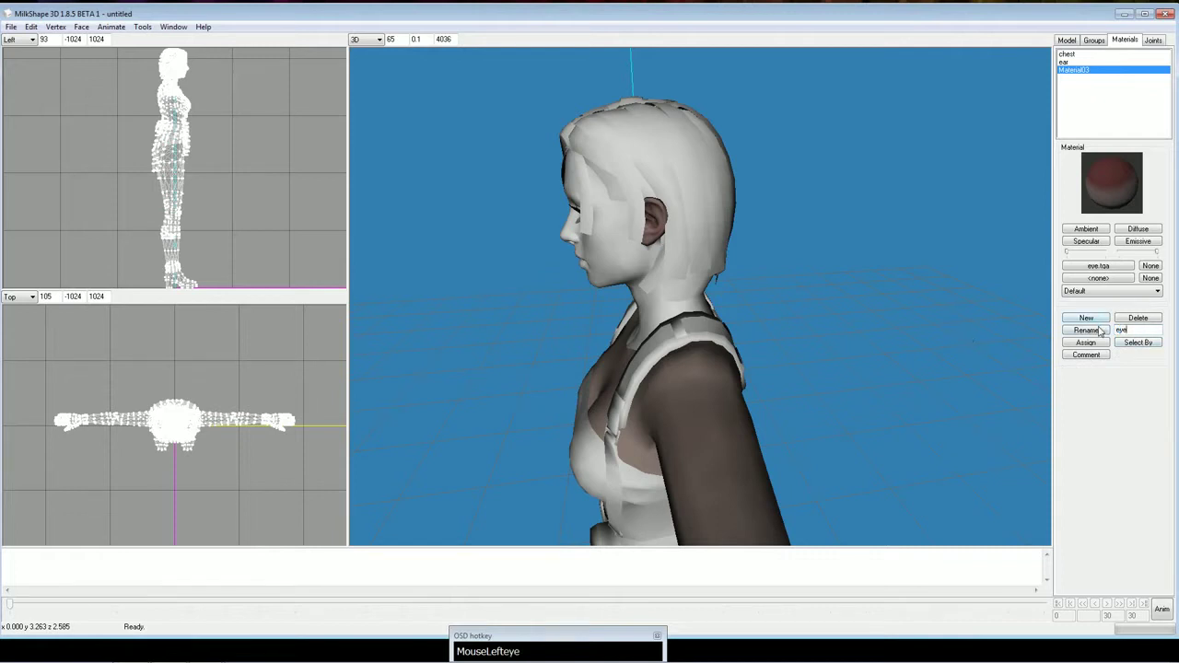
pyautogui.click(1103, 330)
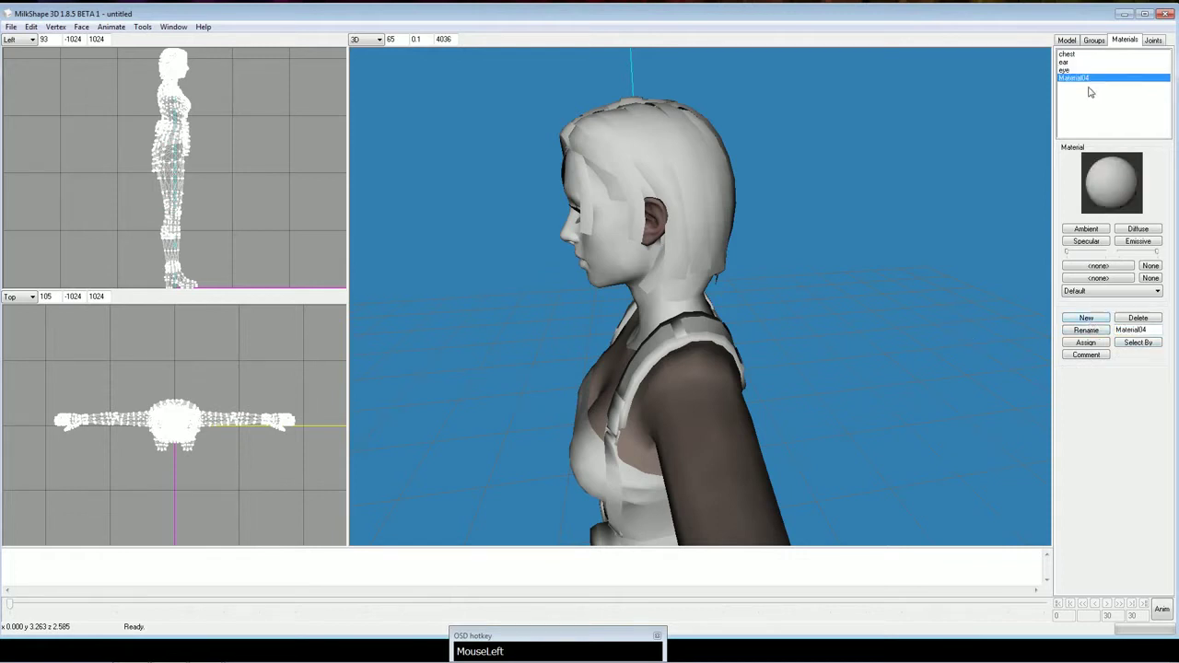
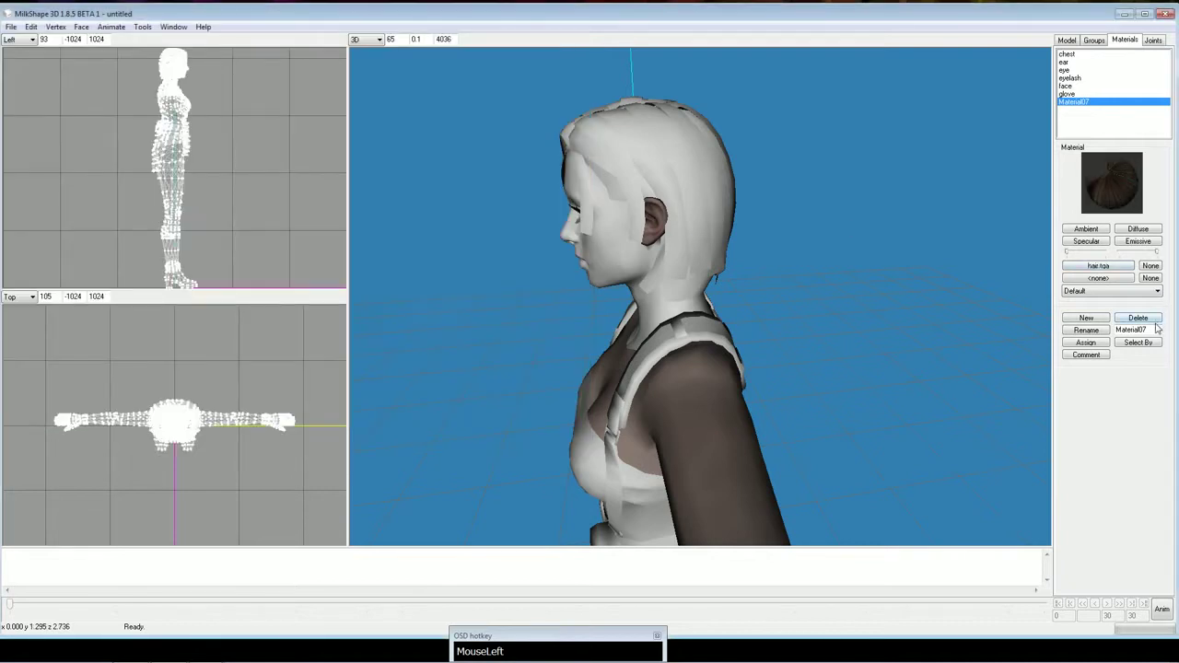
pyautogui.write('MouseLefthair')
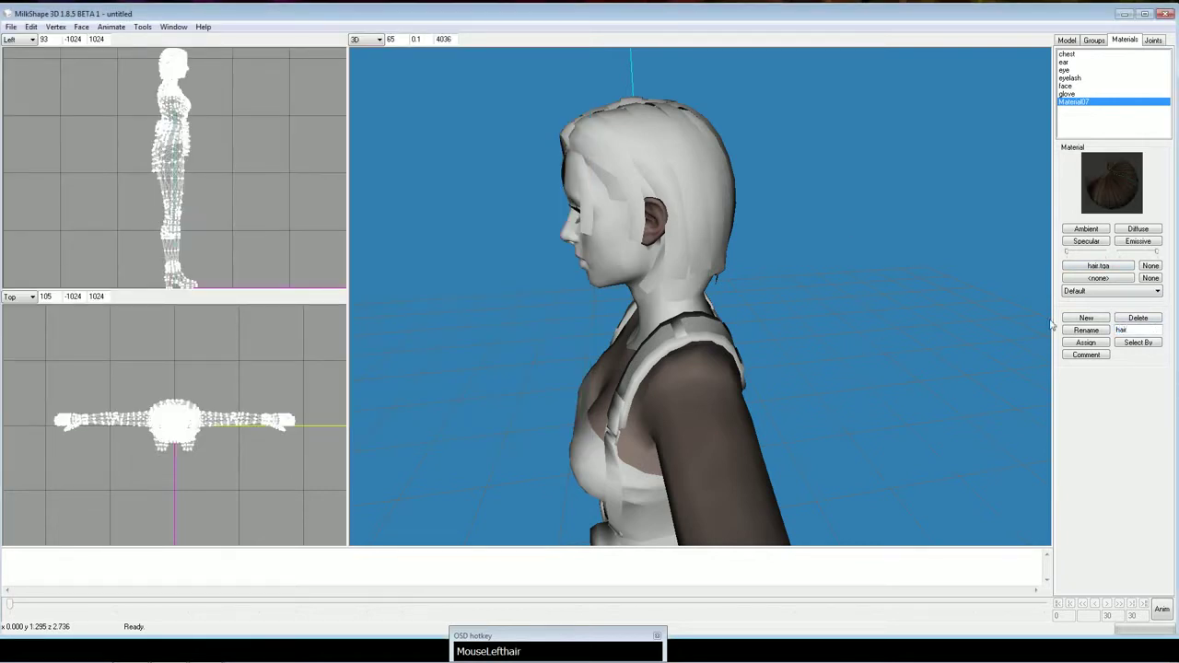
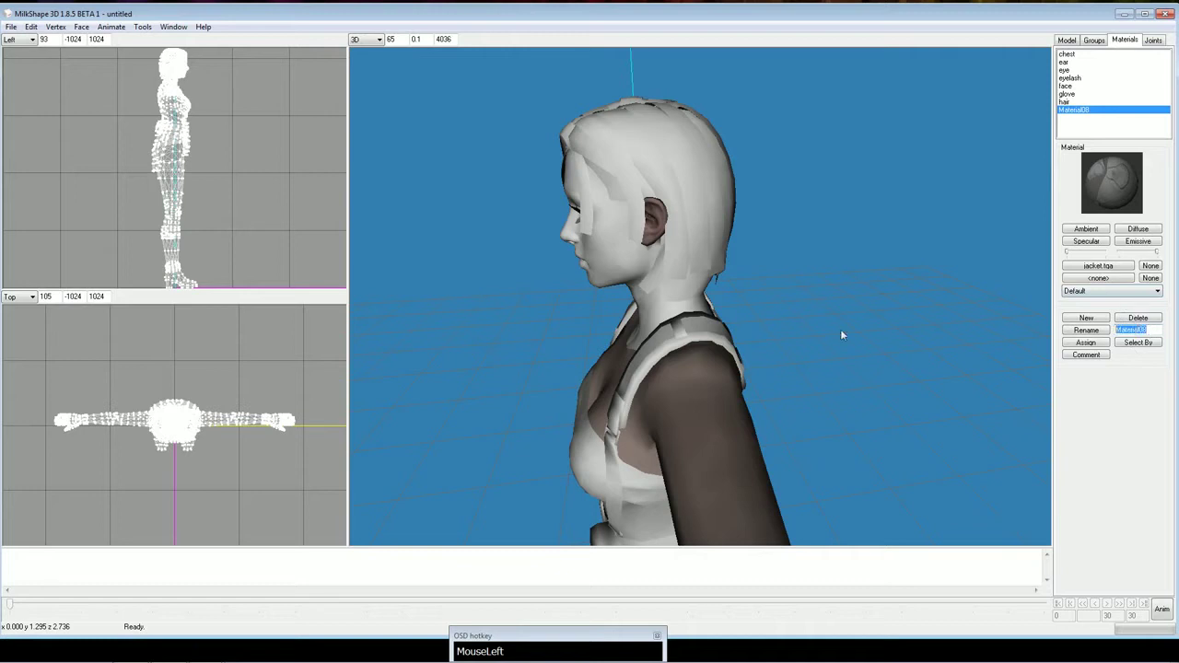
pyautogui.write('MouseLeftjacket')
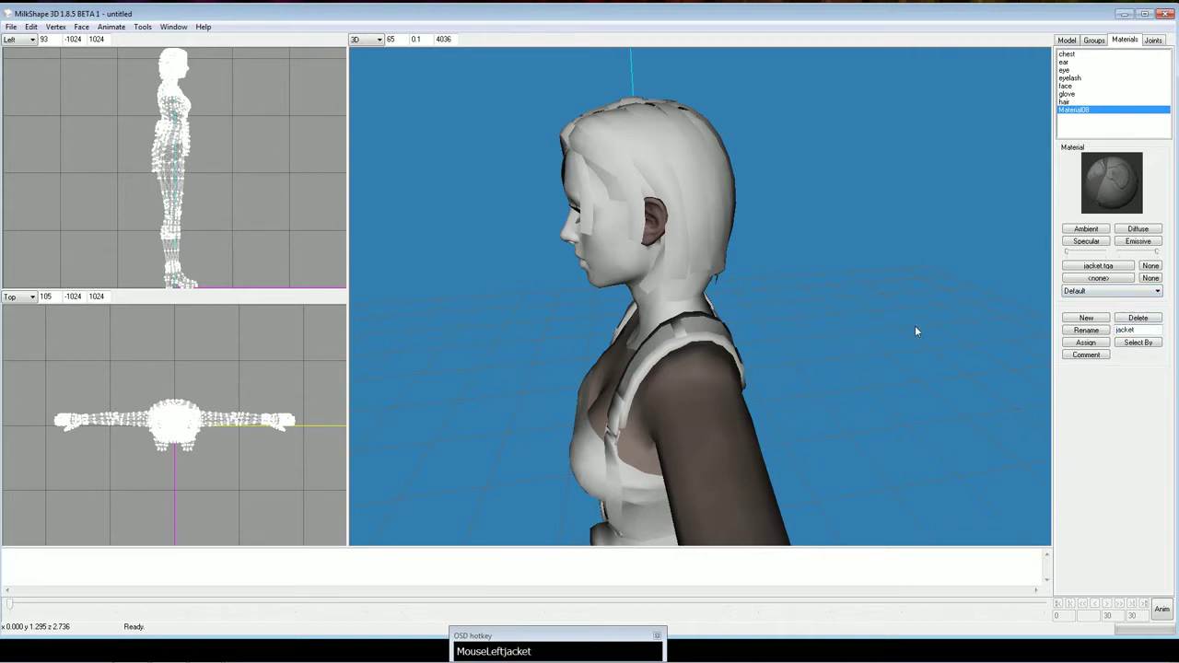
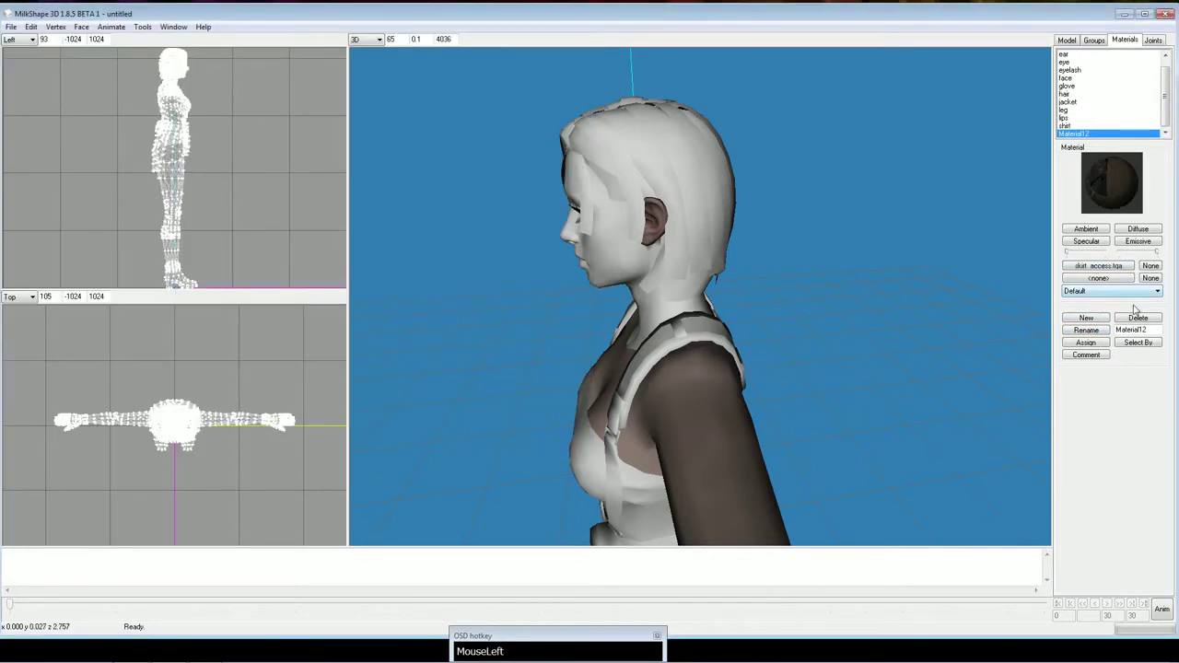
# Create materials named 'skrt_access' and 'throat' with their TGA textures
pyautogui.write('skrt')
pyautogui.write('cess')
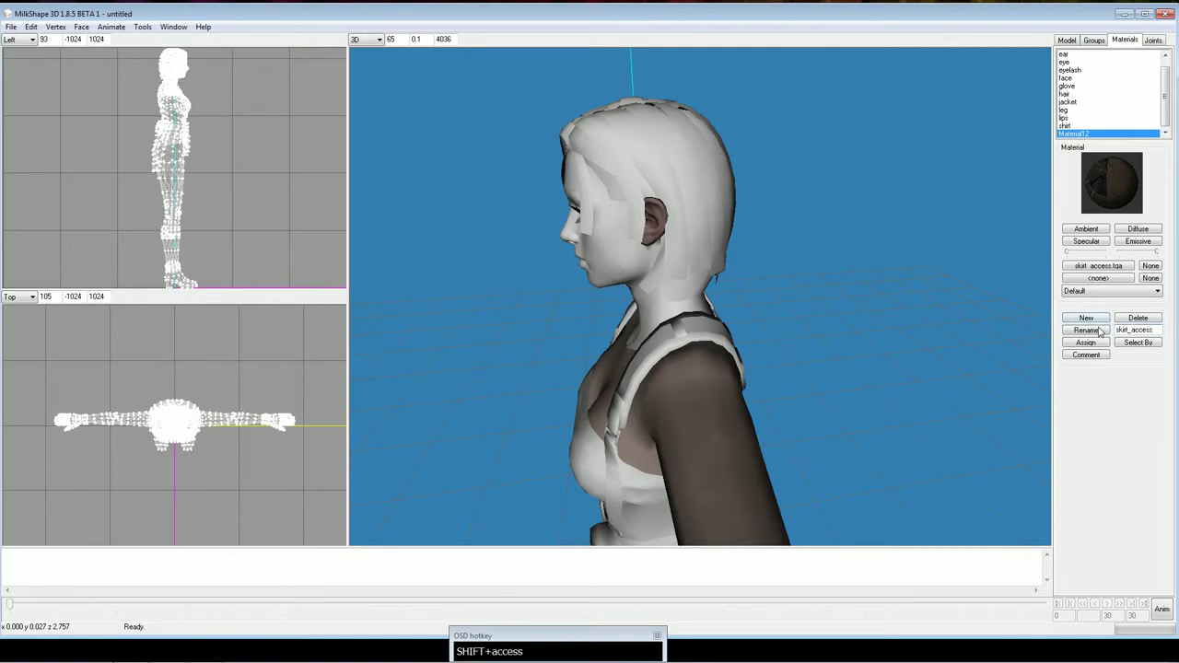
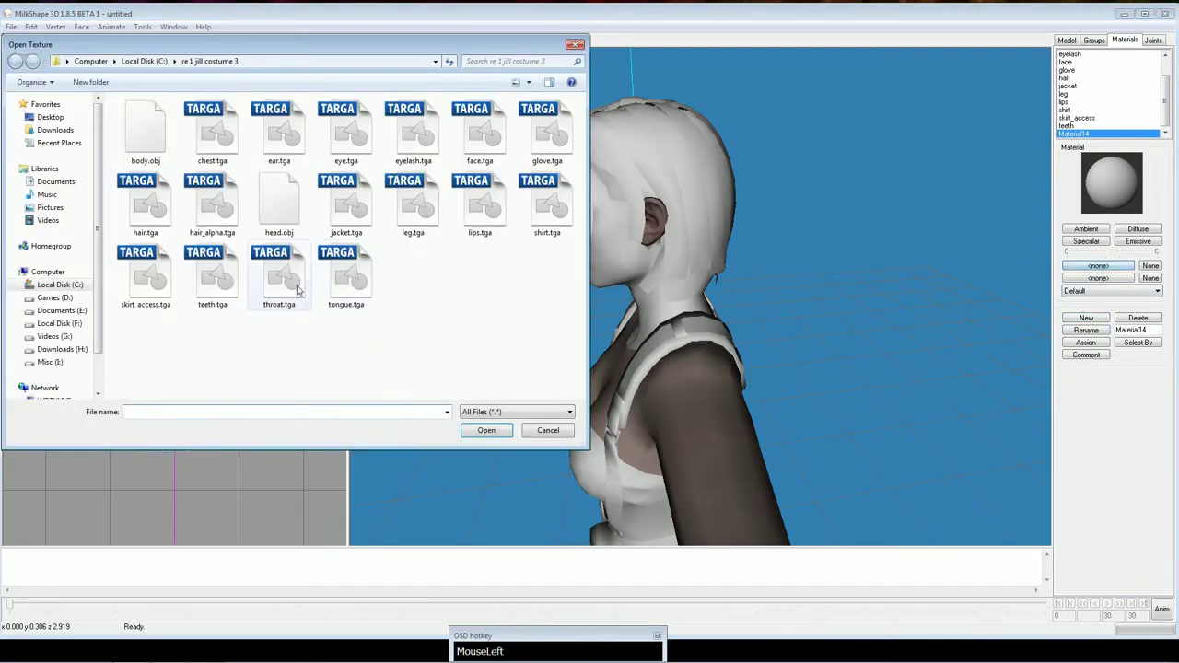
pyautogui.write('throat')
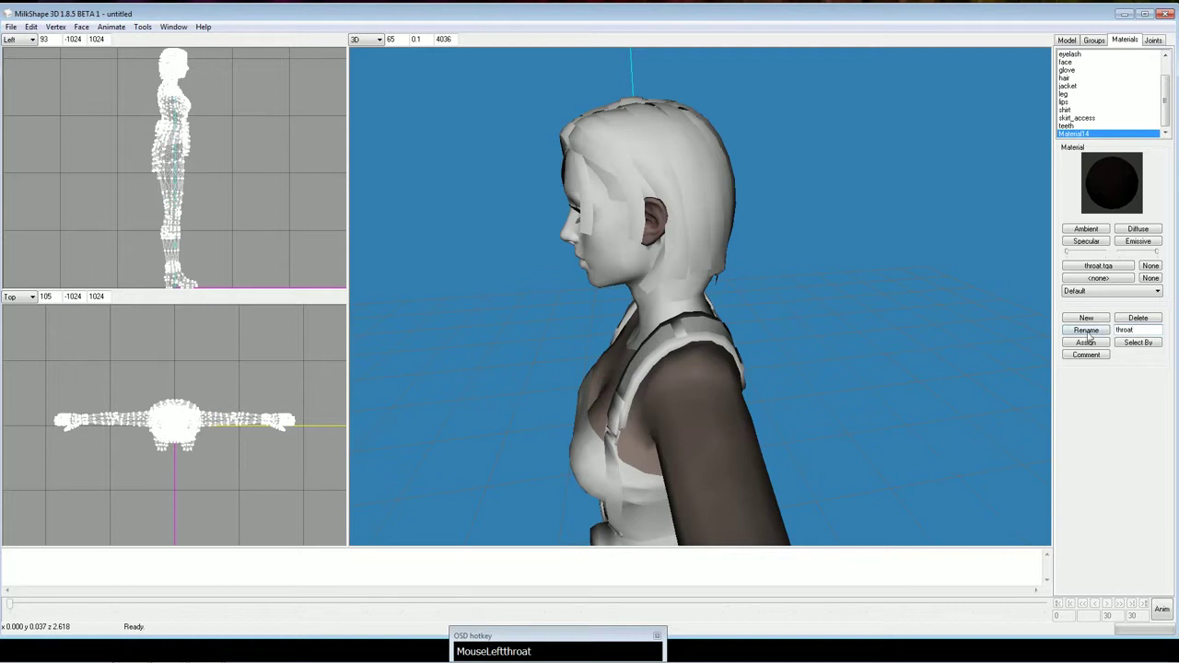
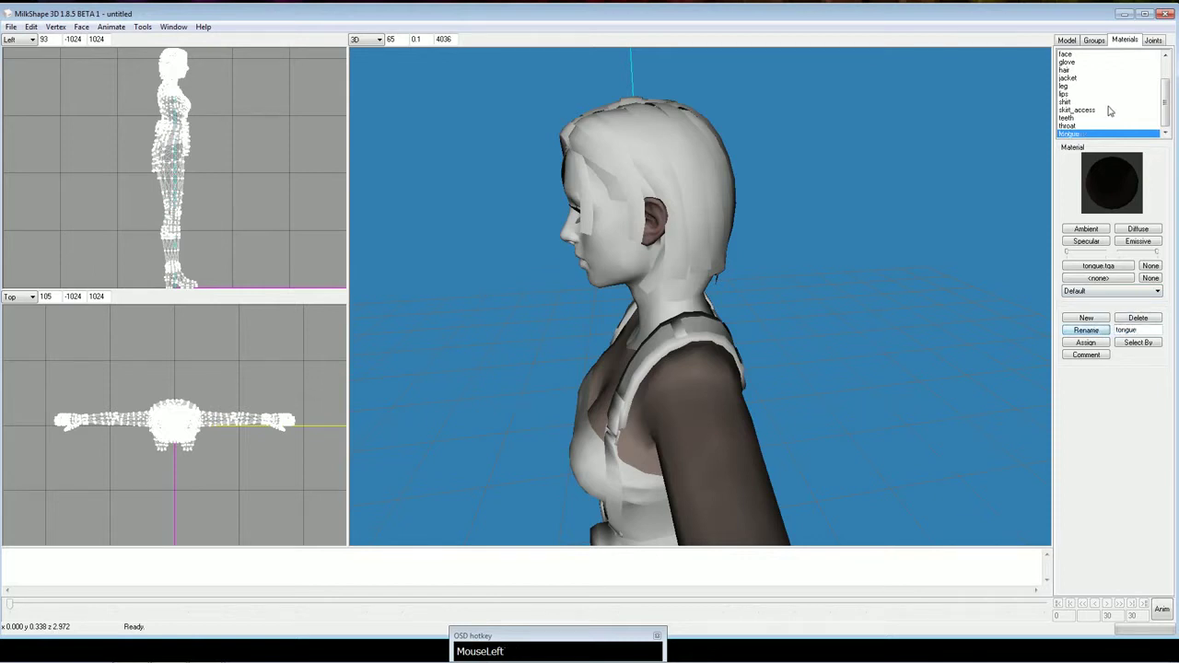
pyautogui.scroll(3)
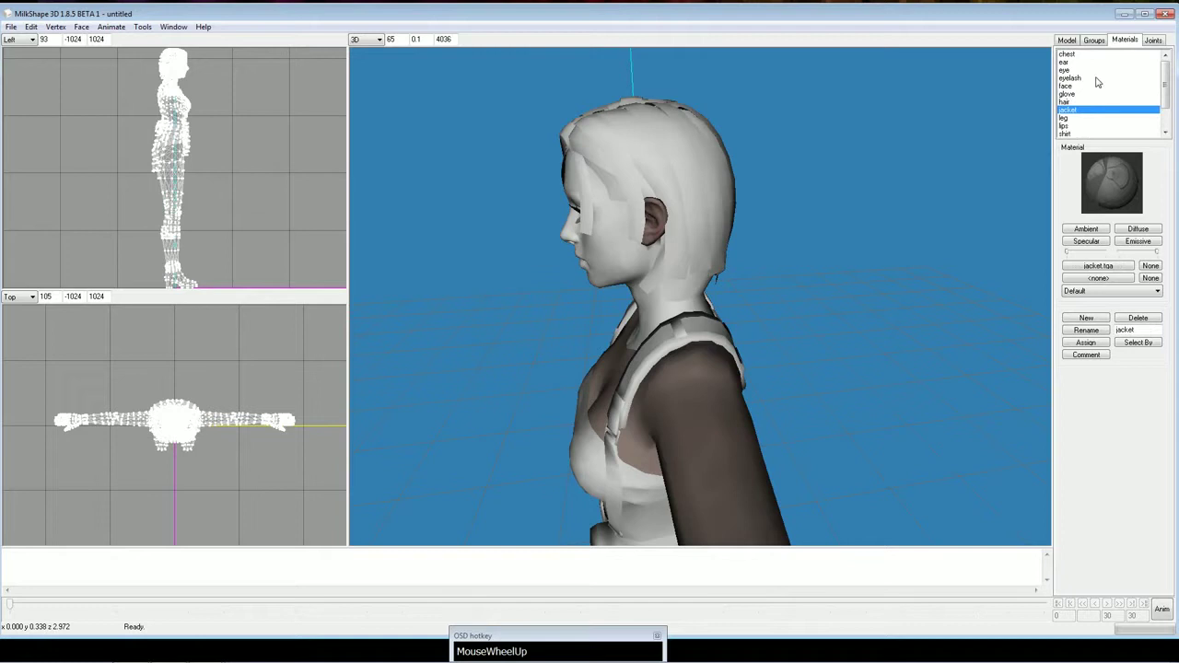
pyautogui.scroll(-3)
pyautogui.scroll(3)
pyautogui.scroll(-3)
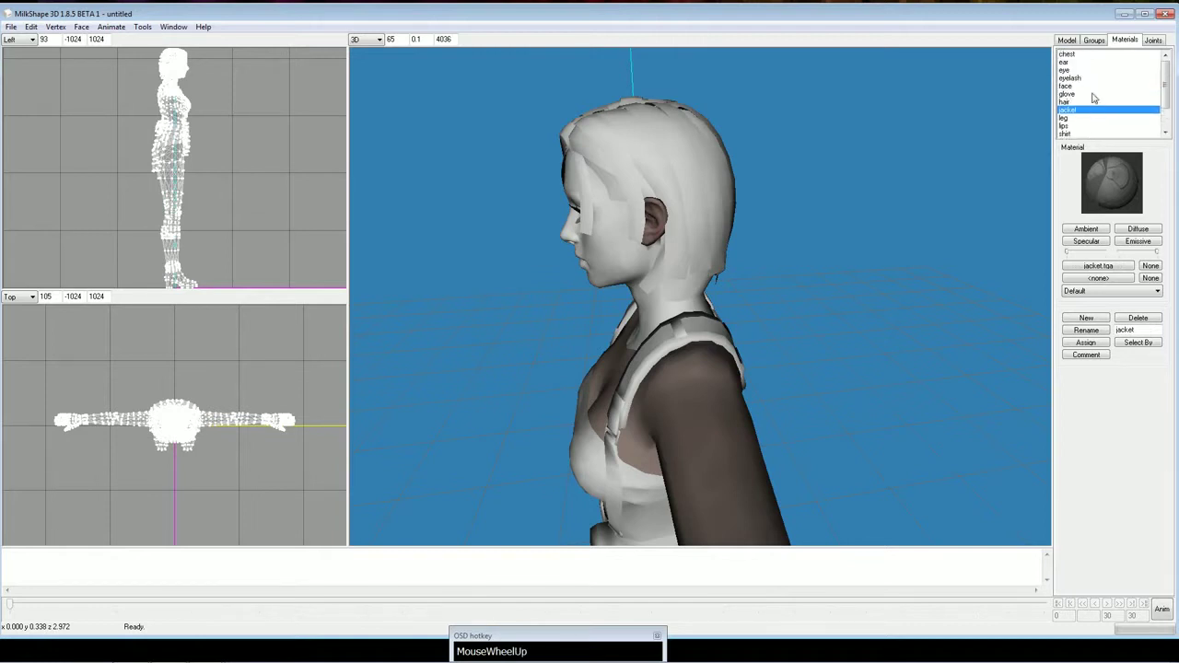
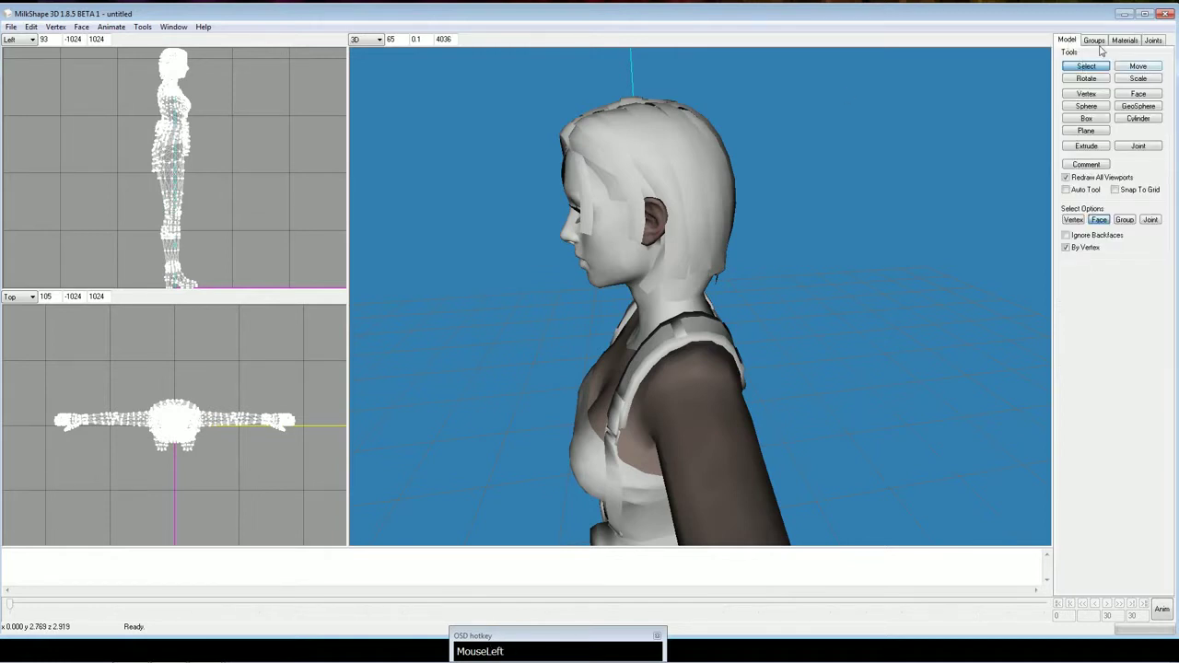
# Scroll the group list back up to the chest group linked to its chest material
pyautogui.scroll(3)
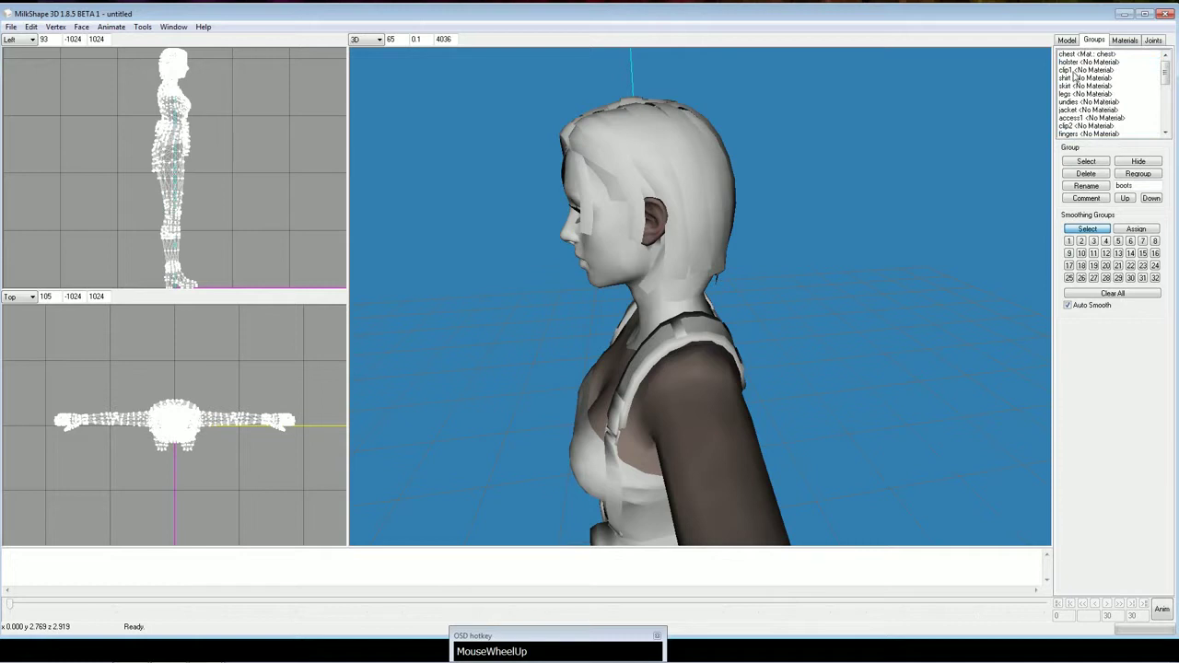
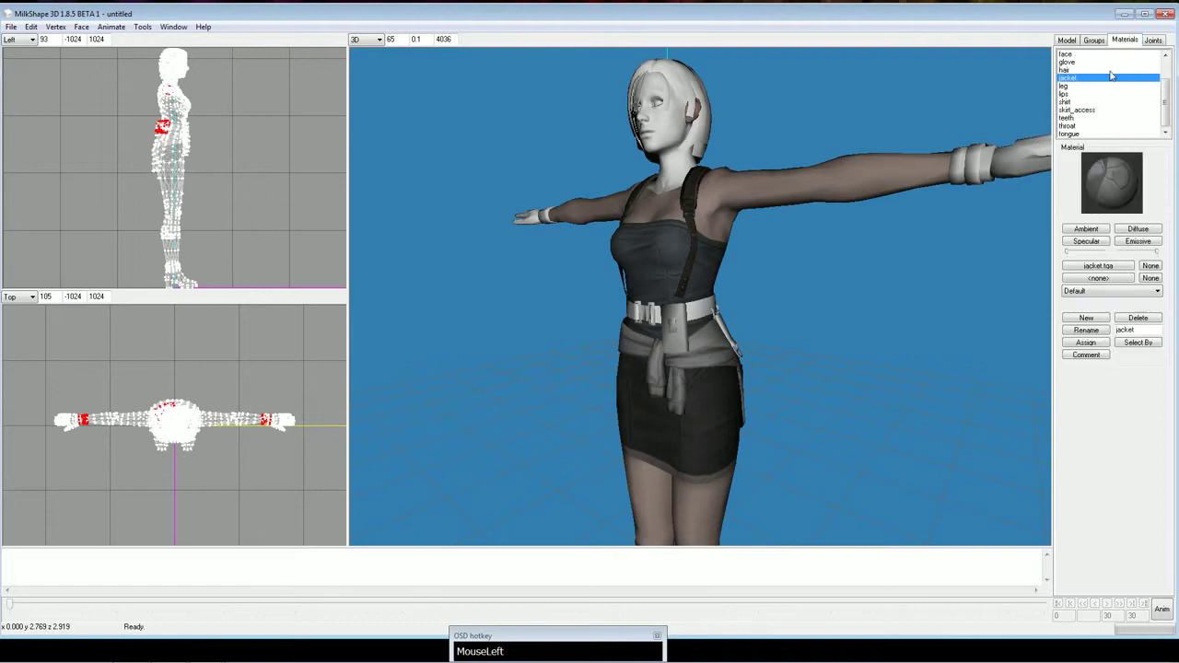
# Assign the glove material to glove and fingers, and skit_access to the belt and accessory groups, checking from the side
pyautogui.moveTo(192, 65); pyautogui.dragTo(192, 65)
pyautogui.scroll(3)
pyautogui.click(191, 65)
pyautogui.scroll(-3)
pyautogui.click(192, 65)
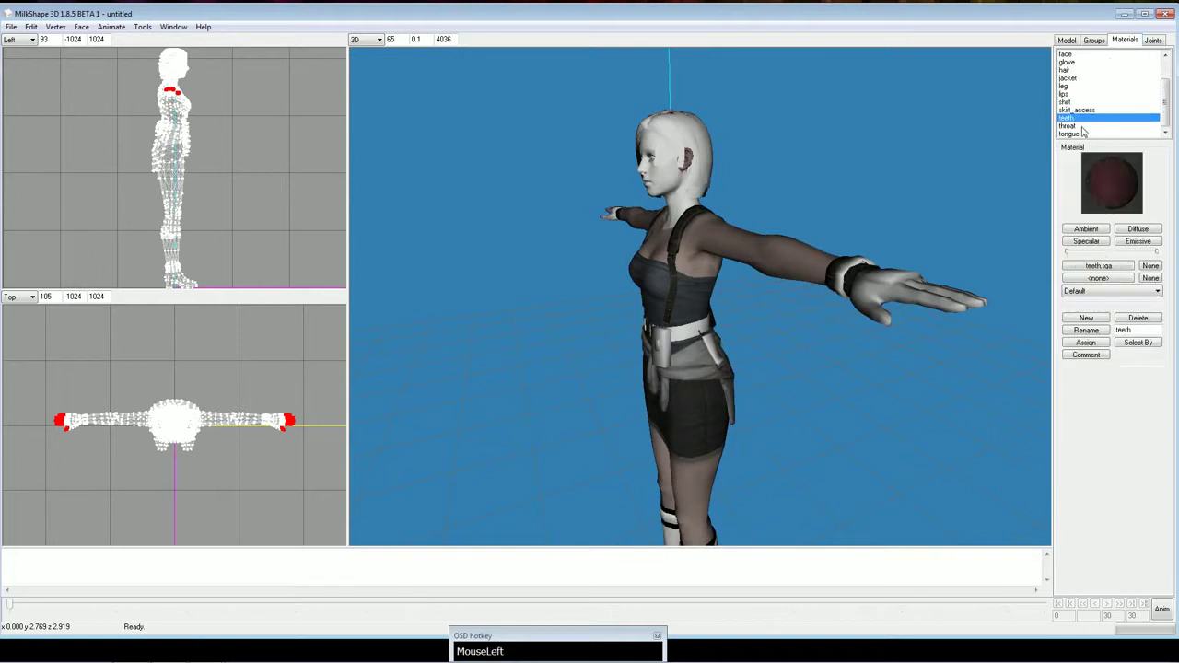
pyautogui.scroll(-3)
pyautogui.scroll(3)
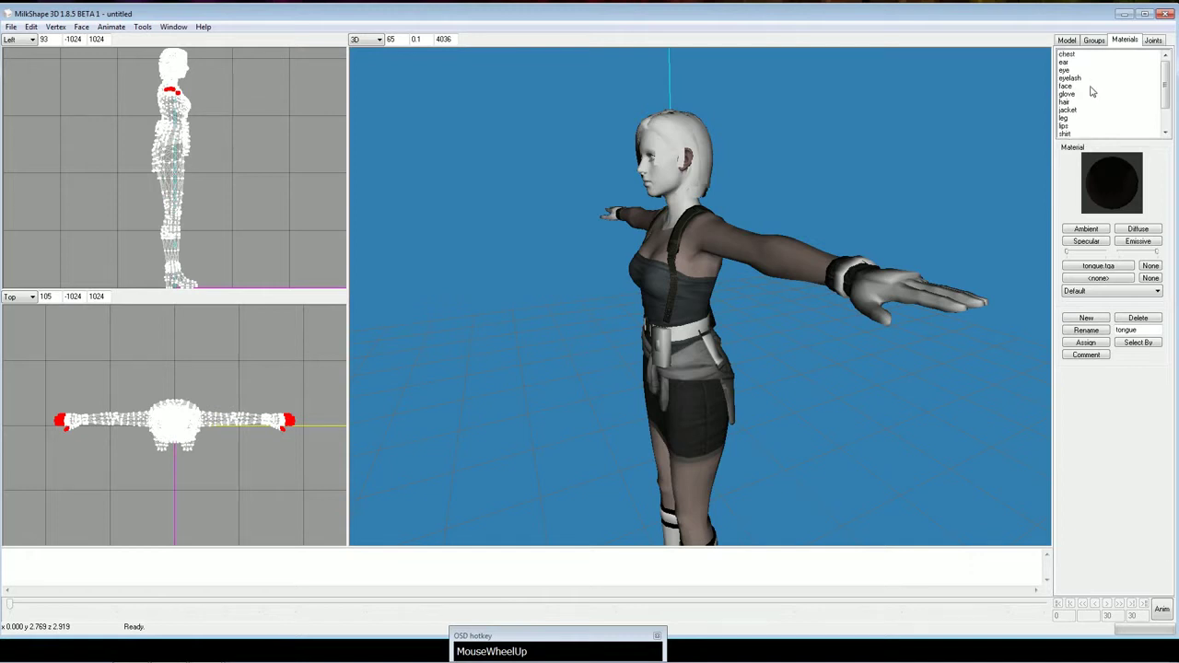
pyautogui.moveTo(192, 65); pyautogui.dragTo(192, 64)
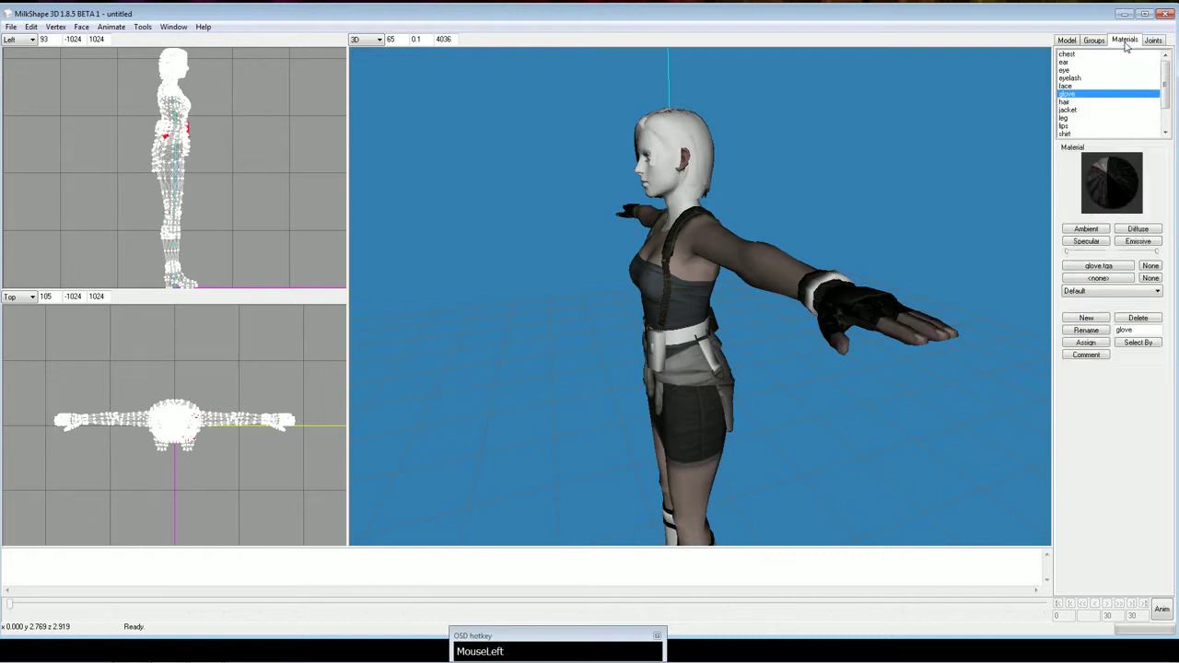
pyautogui.scroll(-3)
pyautogui.moveTo(192, 64); pyautogui.dragTo(192, 65)
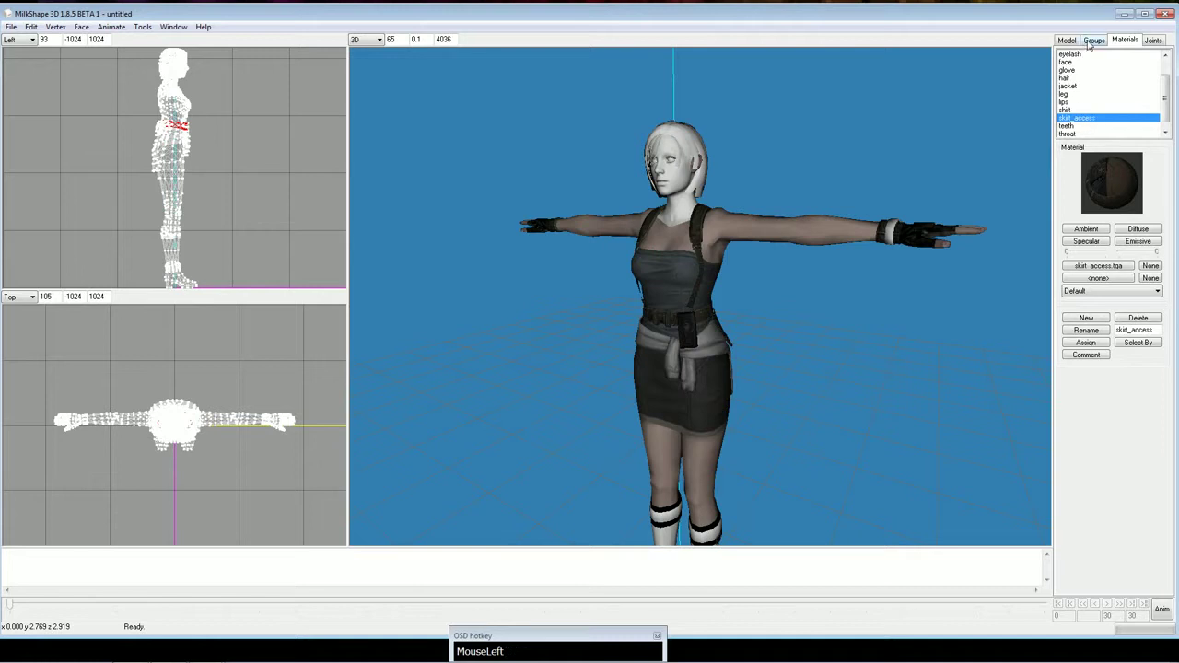
pyautogui.scroll(-3)
# Select the watch group's faces and assign the skit_access accessory material
pyautogui.click(192, 64)
pyautogui.click(191, 64)
pyautogui.click(191, 65)
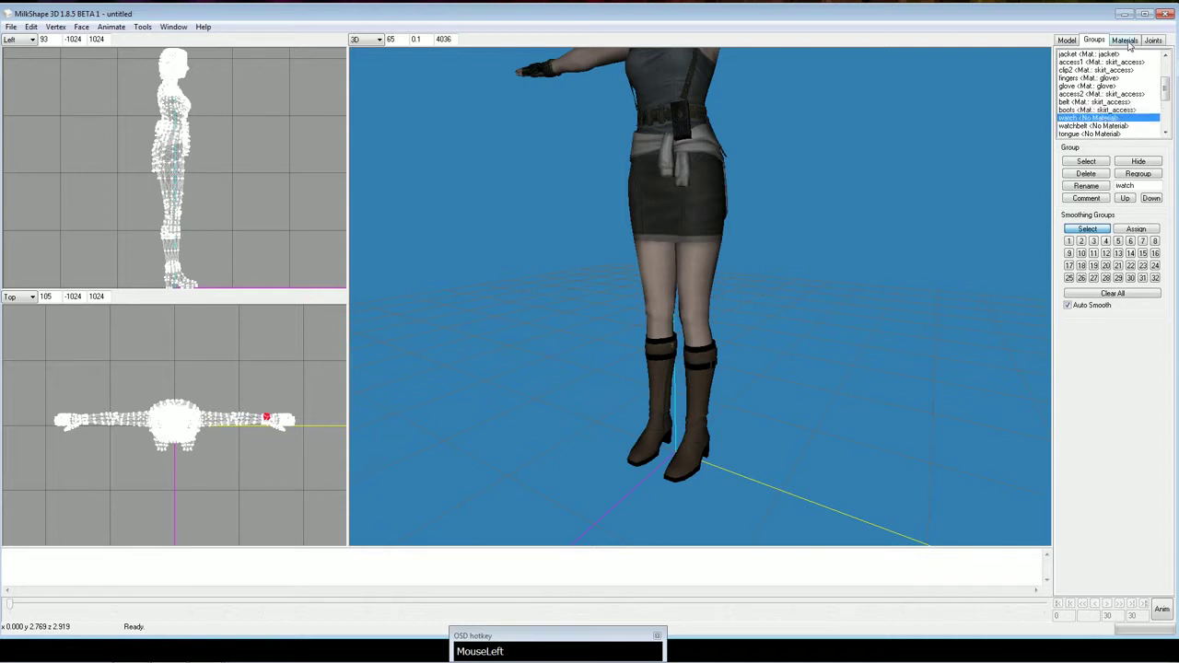
pyautogui.moveTo(191, 64); pyautogui.dragTo(192, 65)
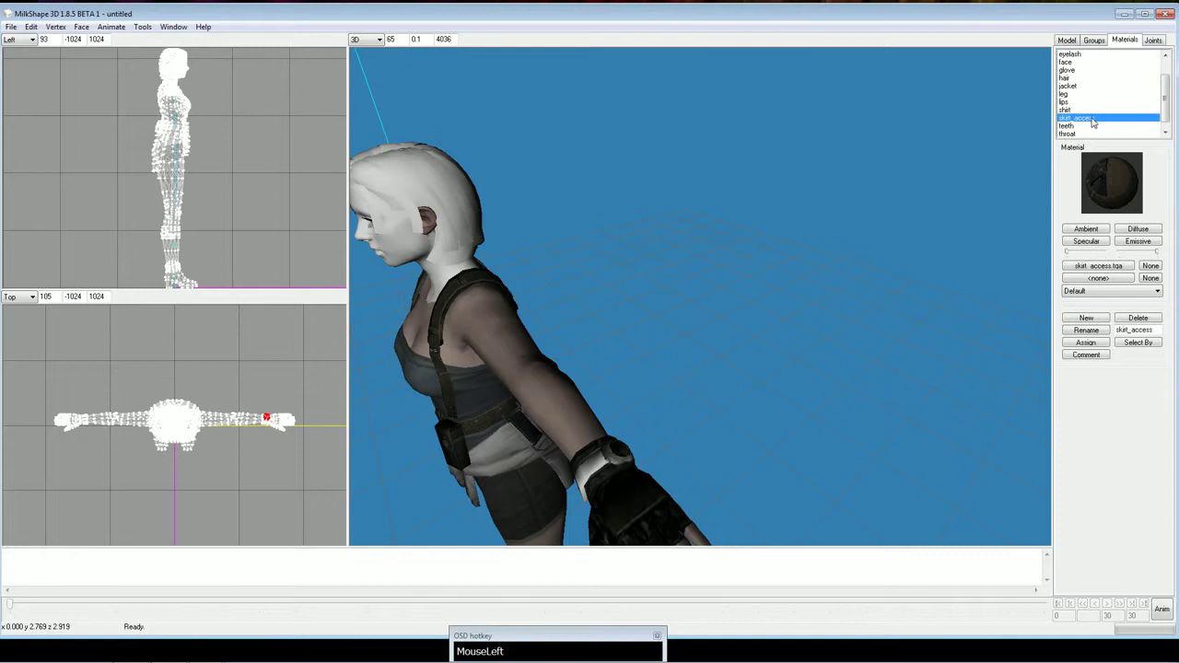
pyautogui.scroll(-3)
pyautogui.click(192, 65)
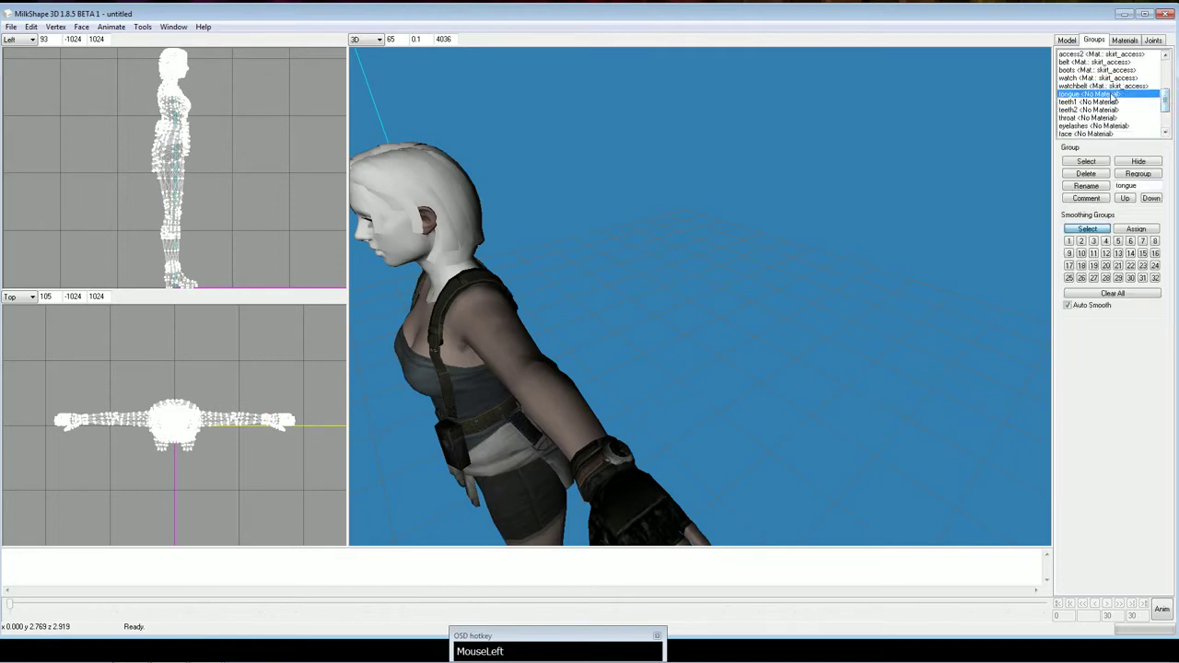
# Select the tongue group's faces and assign the tongue material
pyautogui.scroll(-3)
pyautogui.click(192, 65)
pyautogui.scroll(-3)
pyautogui.click(192, 65)
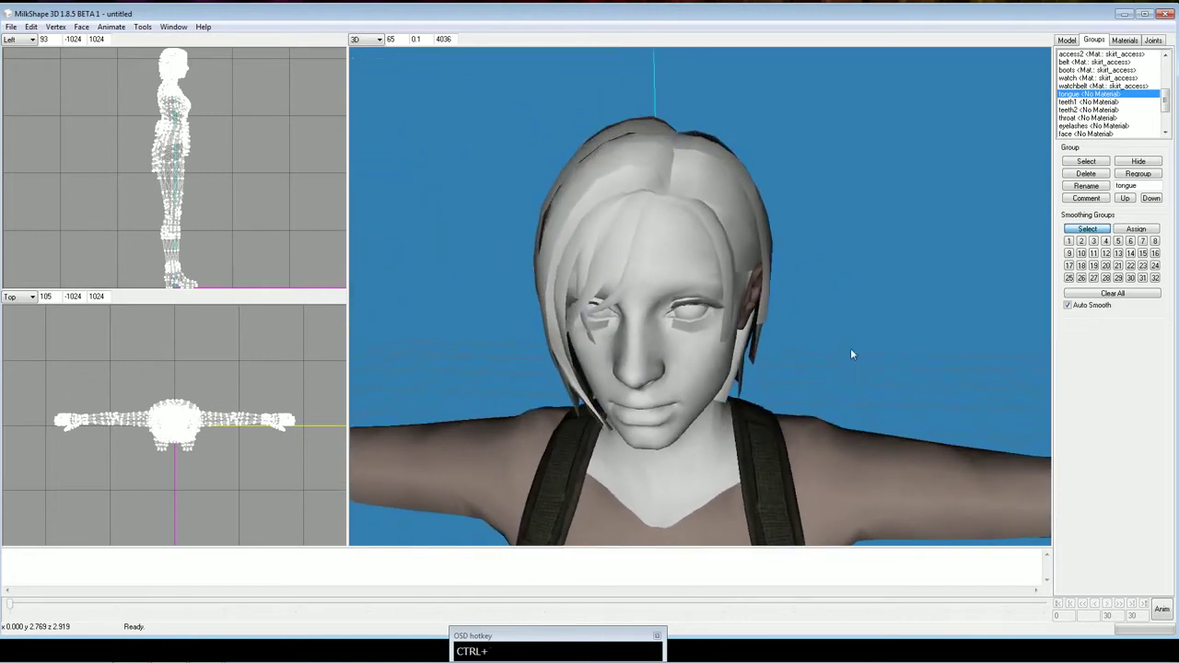
pyautogui.click(191, 64)
pyautogui.click(191, 65)
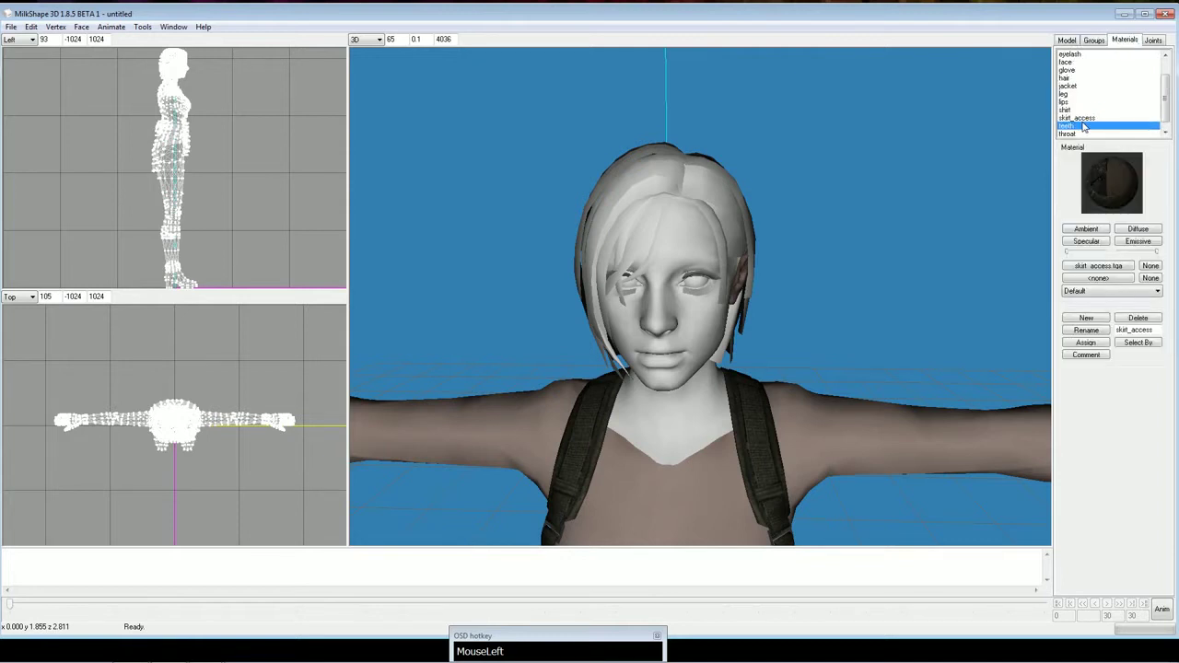
pyautogui.scroll(-3)
pyautogui.click(192, 64)
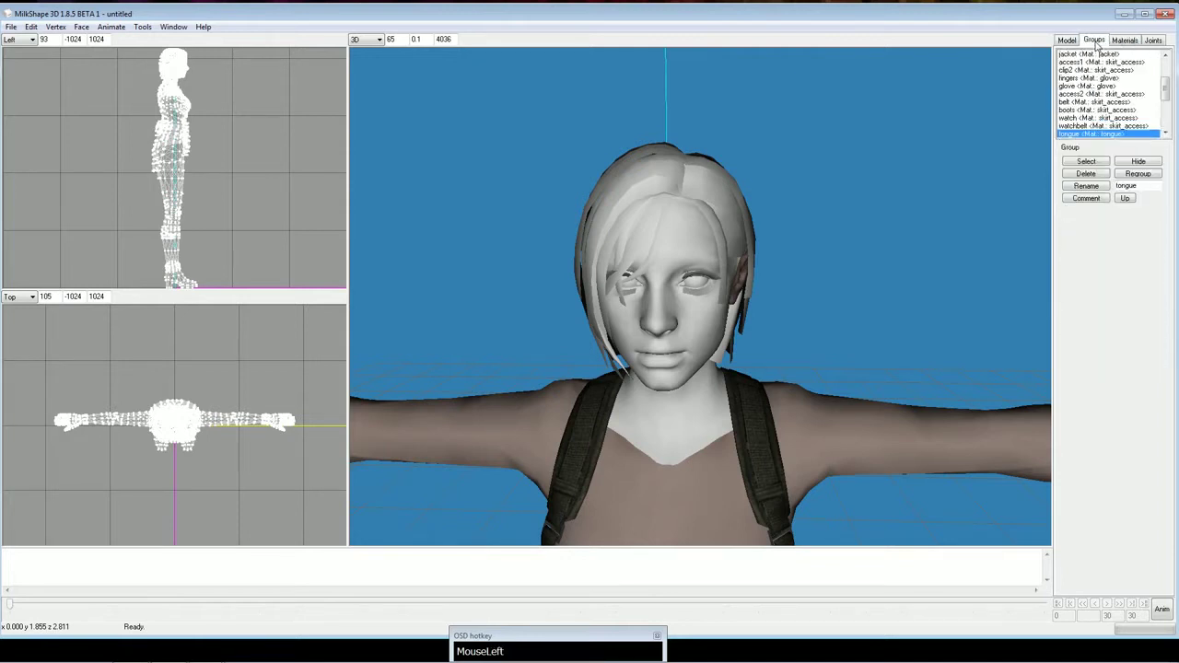
# Assign the teeth material to both teeth groups and the throat material to the throat
pyautogui.scroll(-3)
pyautogui.click(192, 64)
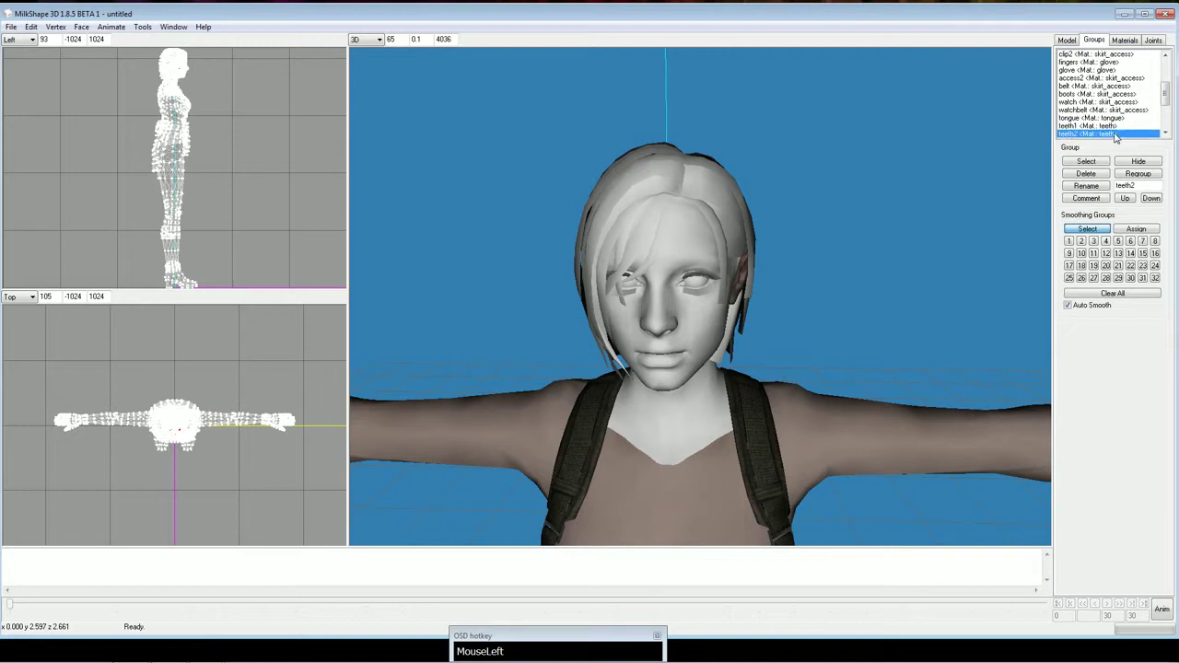
pyautogui.scroll(-3)
pyautogui.click(192, 65)
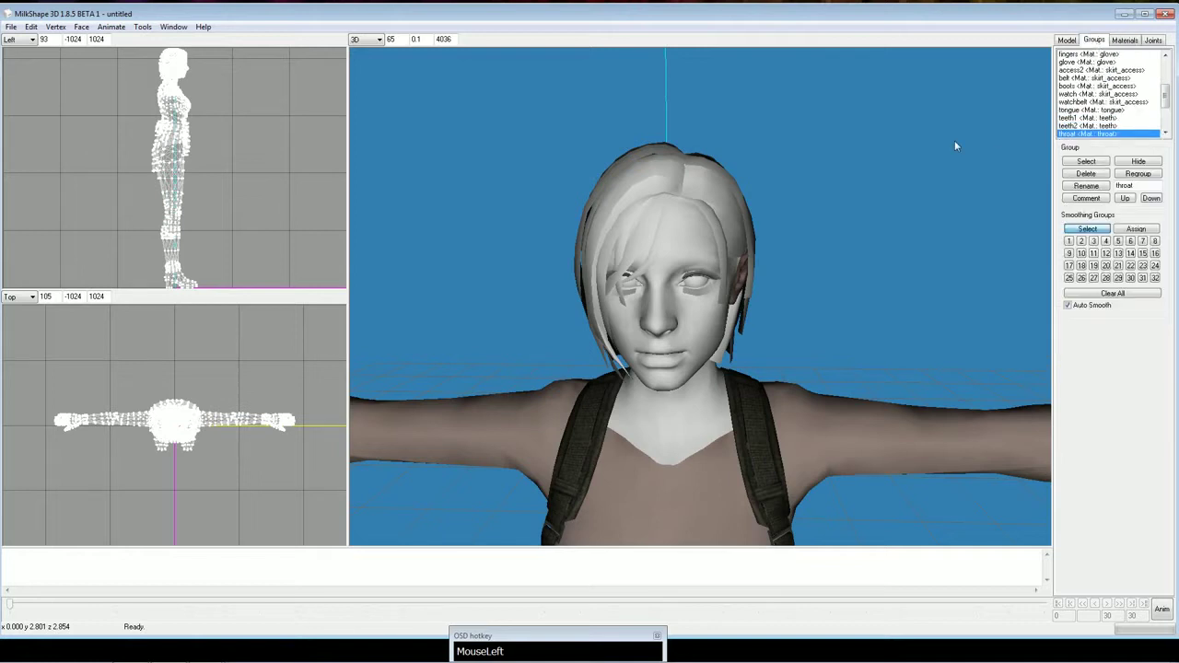
pyautogui.scroll(-3)
pyautogui.click(192, 64)
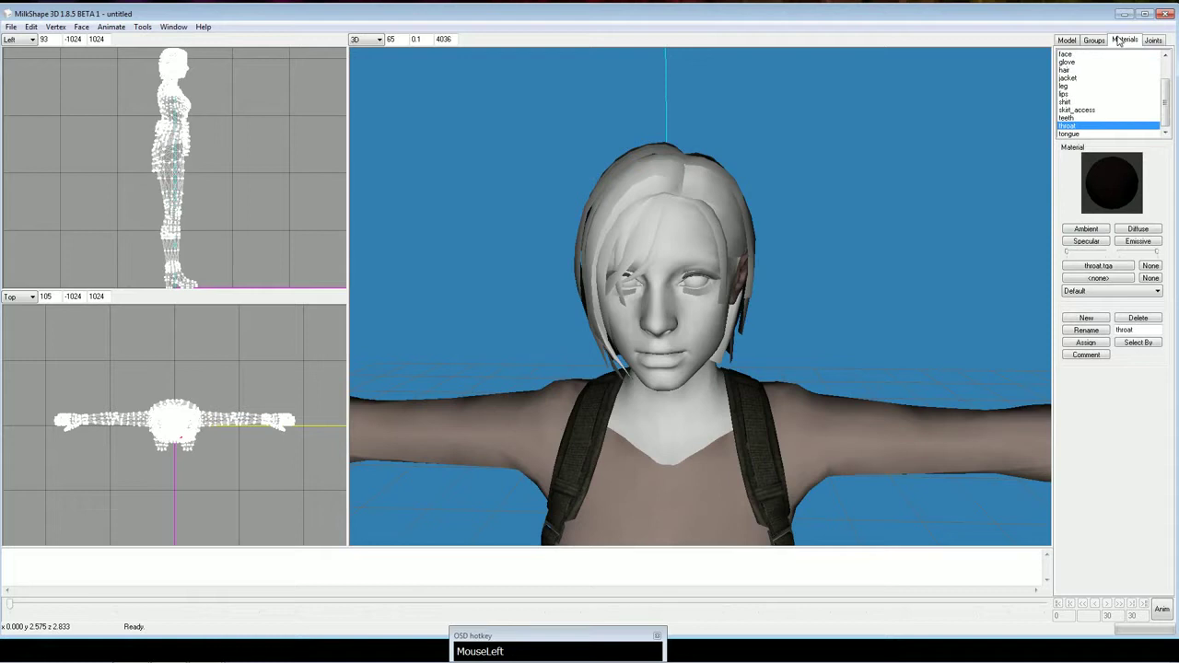
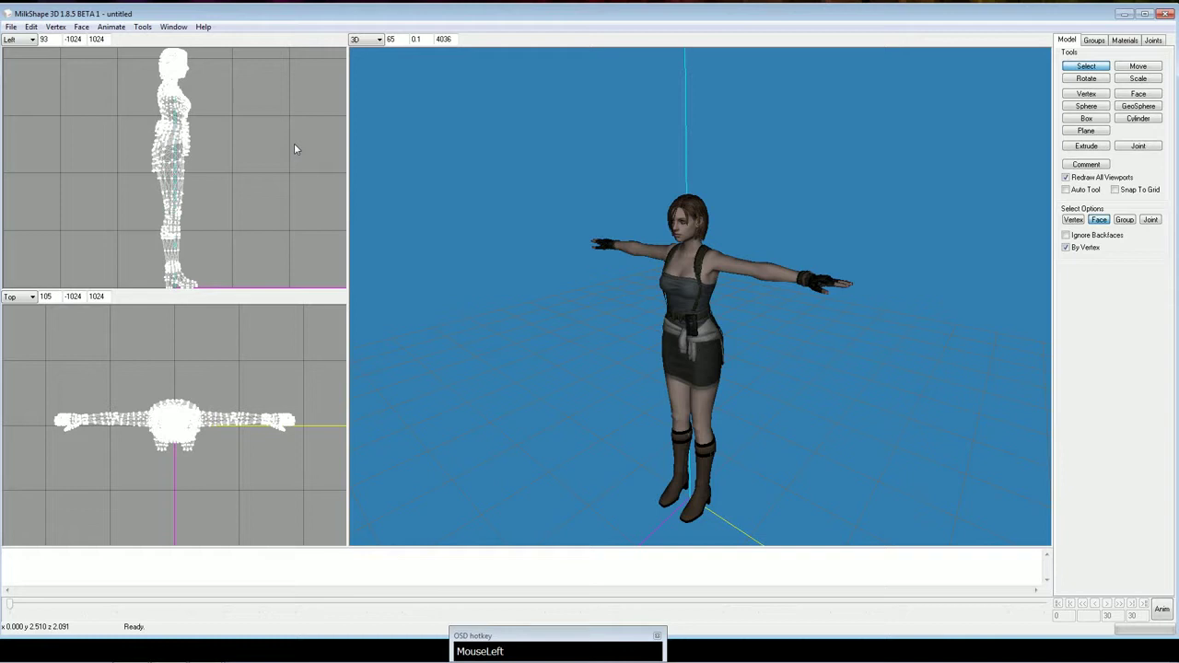
# Cycle the Texture Coordinate Editor's group dropdown through holster, eyelashes and chest to inspect each UV layout
pyautogui.press('ctrl+a')
pyautogui.click(182, 28)
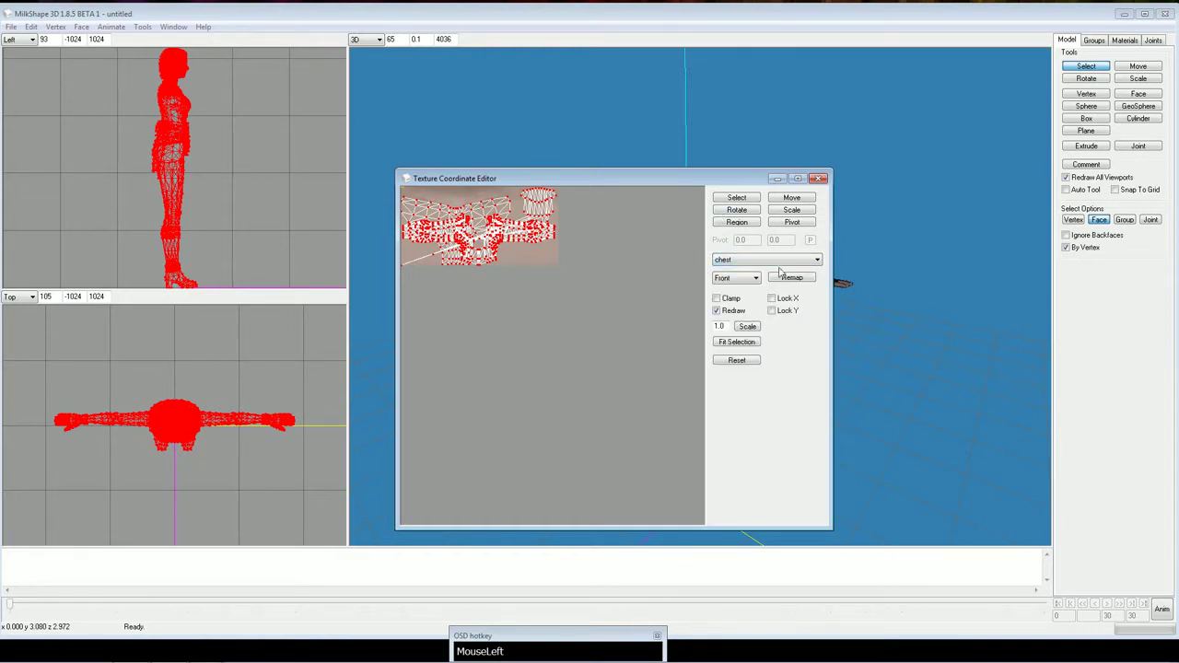
pyautogui.press('Down')
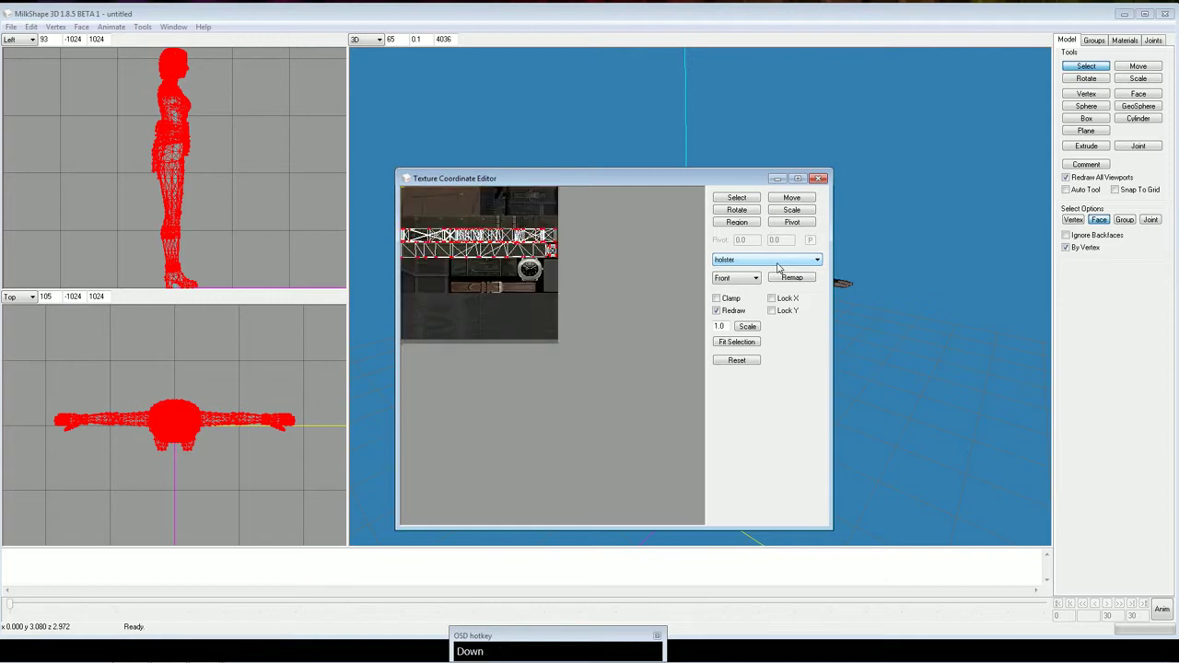
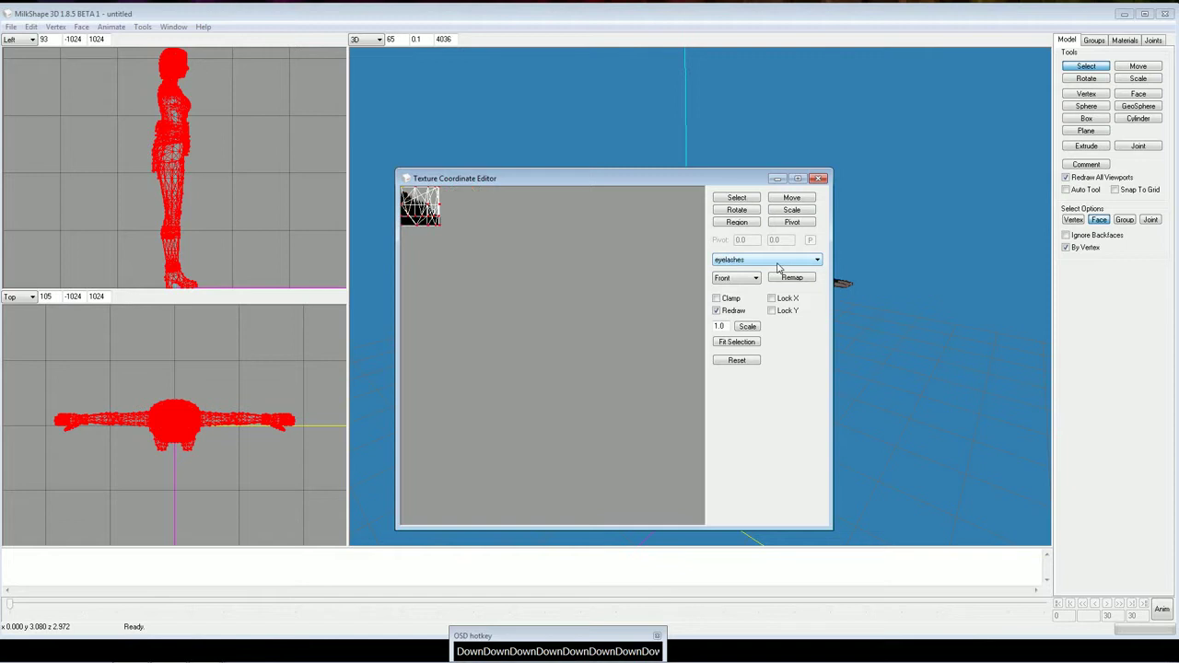
pyautogui.press('Up')
pyautogui.press('Up')
pyautogui.press('Down')
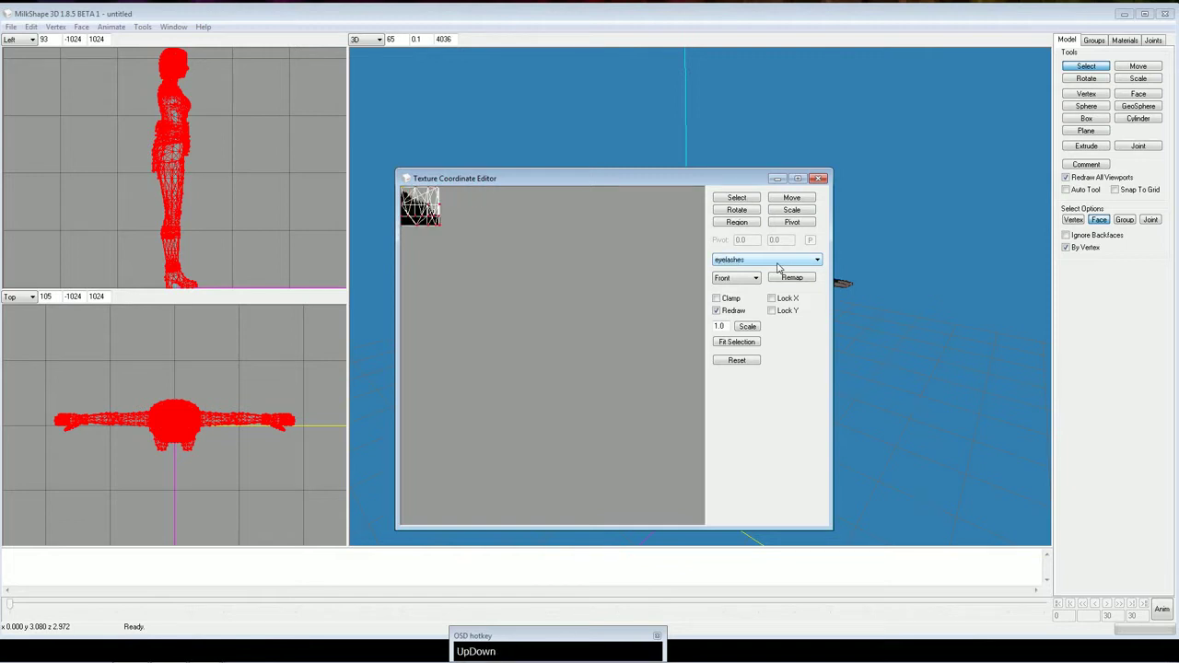
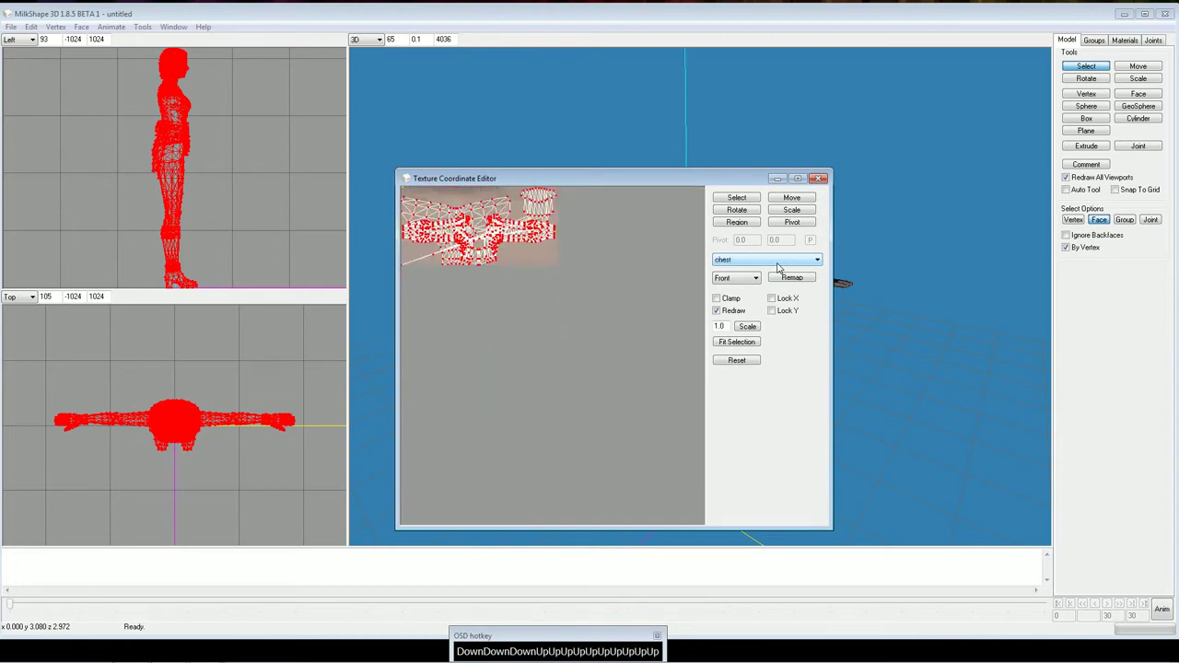
# Adjust the UV editor view and check how the selected group's map sits on its texture
pyautogui.moveTo(830, 176); pyautogui.dragTo(722, 288)
pyautogui.click(776, 328)
pyautogui.moveTo(1126, 39); pyautogui.dragTo(500, 427)
# Save the model as jill0.ms3d and show its materials list with the chest.tga texture
pyautogui.write('jill0')
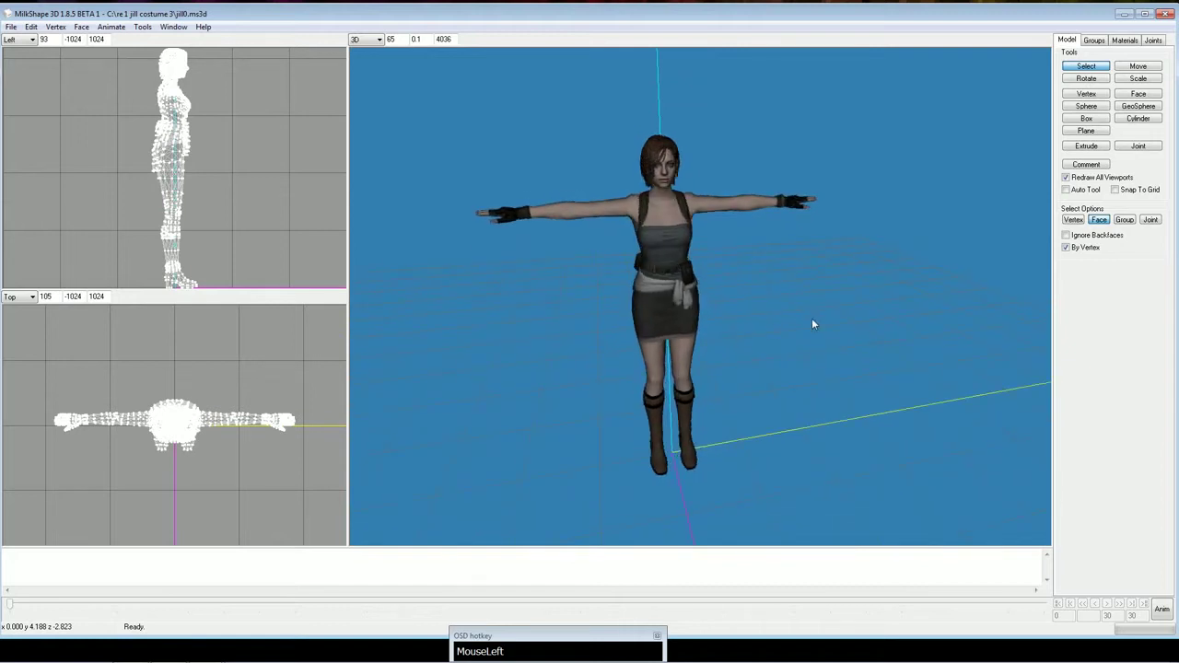
pyautogui.scroll(-3)
pyautogui.scroll(3)
pyautogui.click(1101, 56)
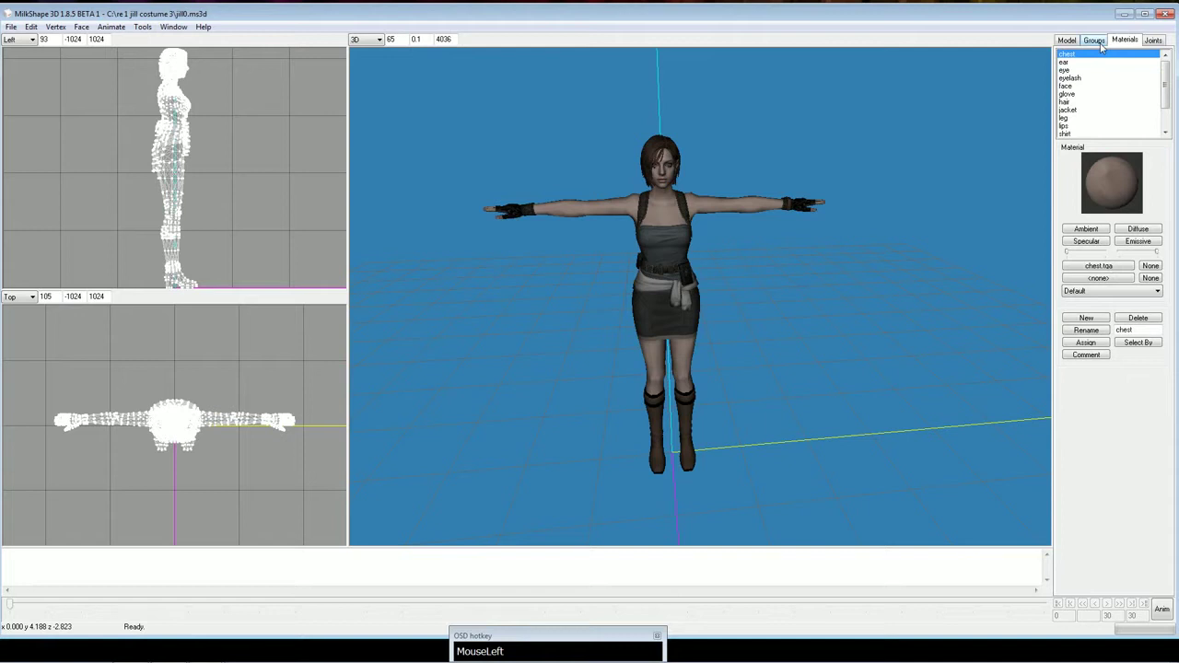
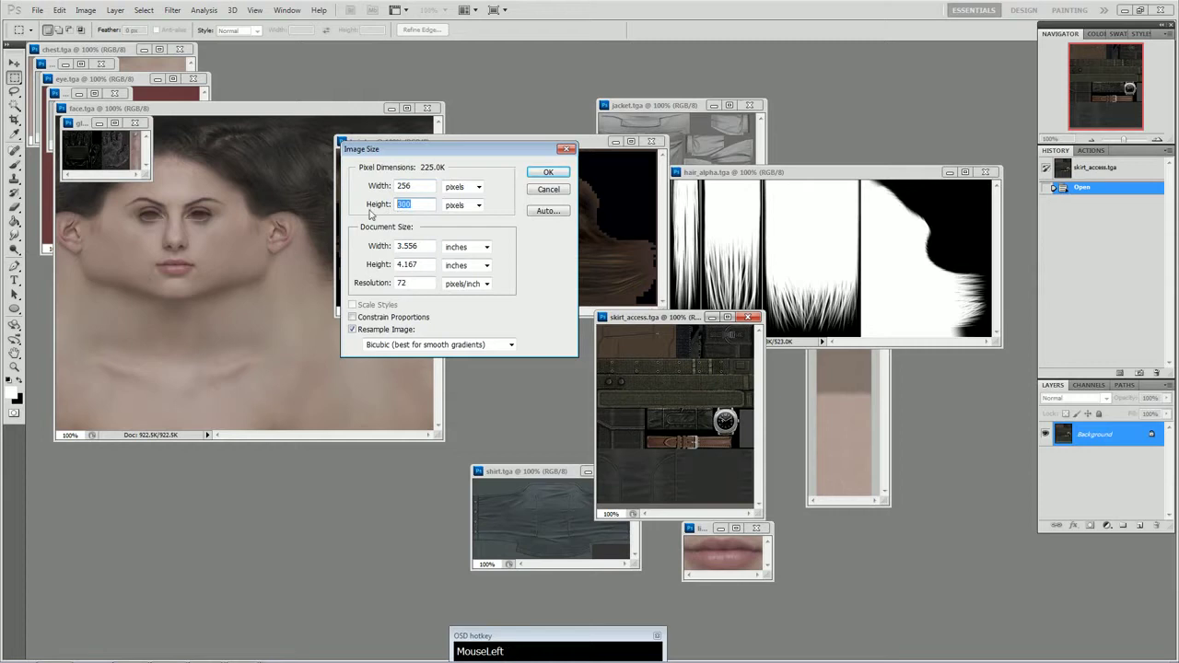
# Resize skirt_access.tga to 256 by 256 pixels by setting its height to 256
pyautogui.press('KP_2')
pyautogui.press('KP_5')
pyautogui.press('KP_6')
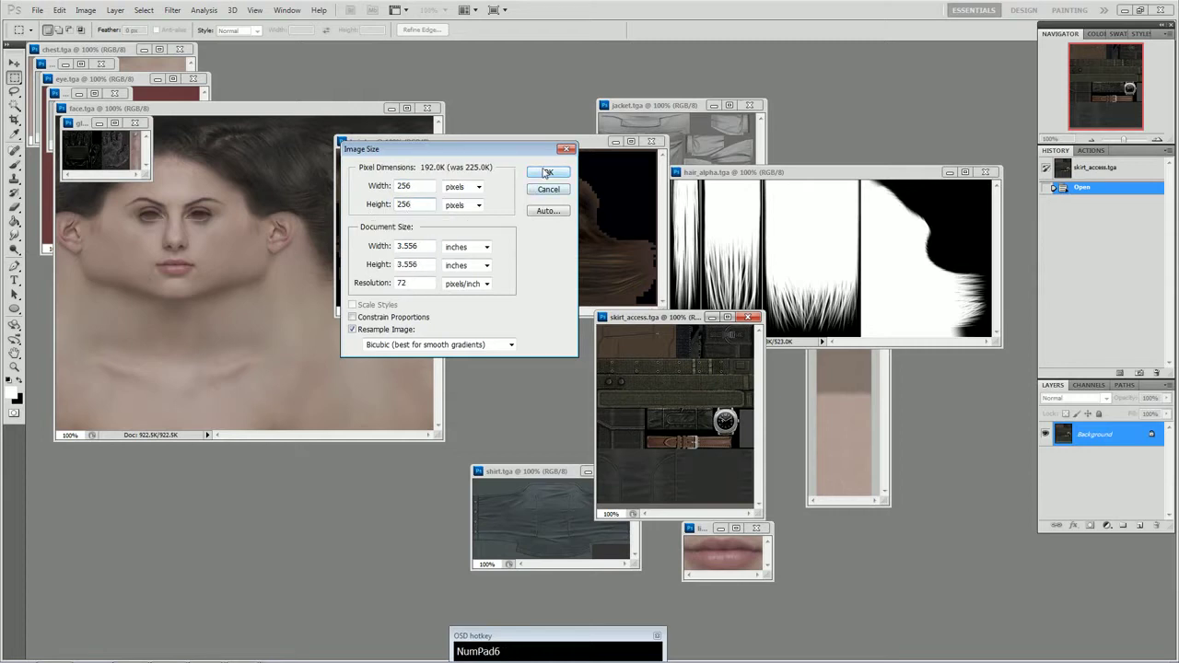
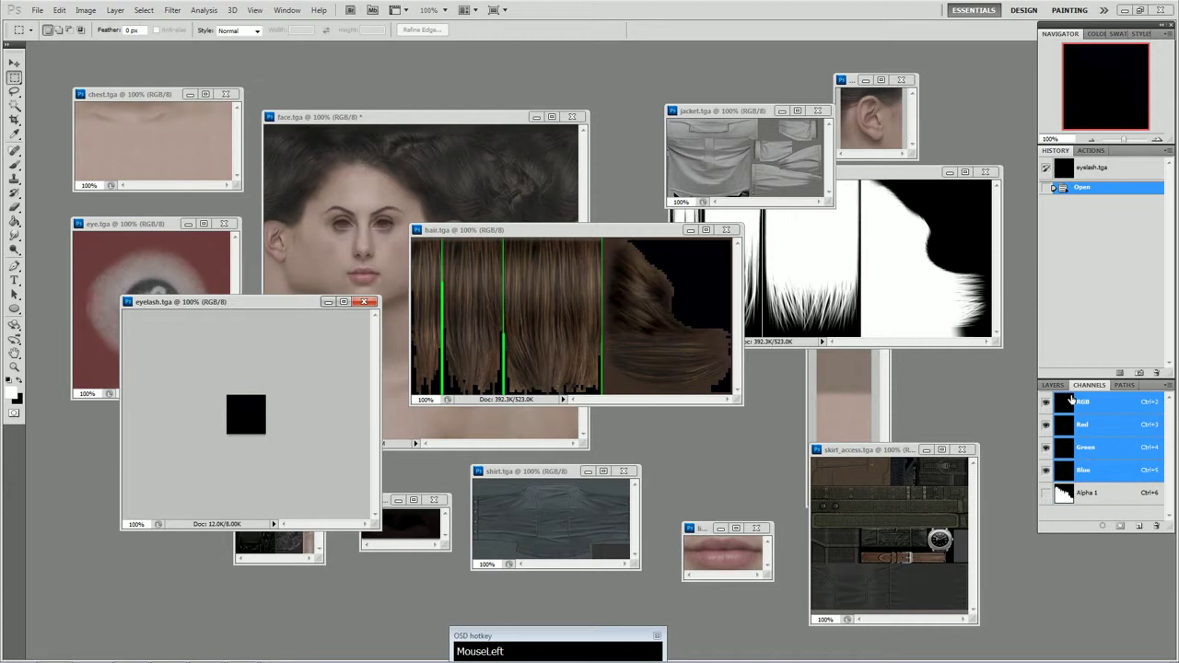
# Copy the eyelash Alpha 1 channel and paste its shape into the new layer mask
pyautogui.press('ctrl+a')
pyautogui.press('c')
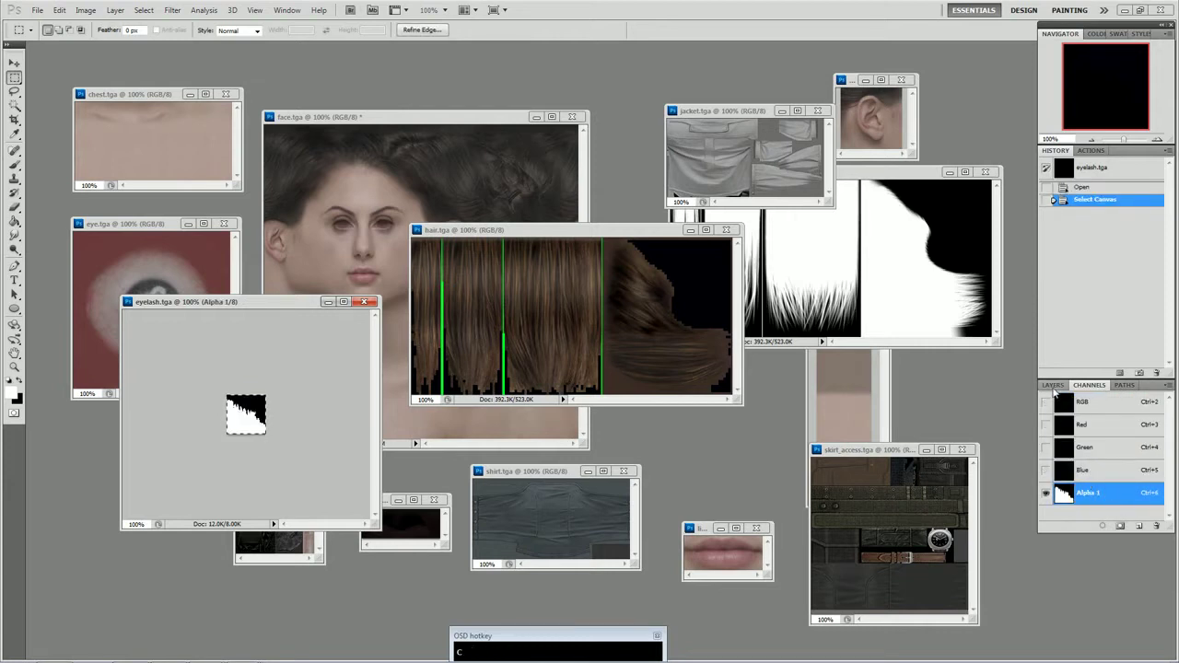
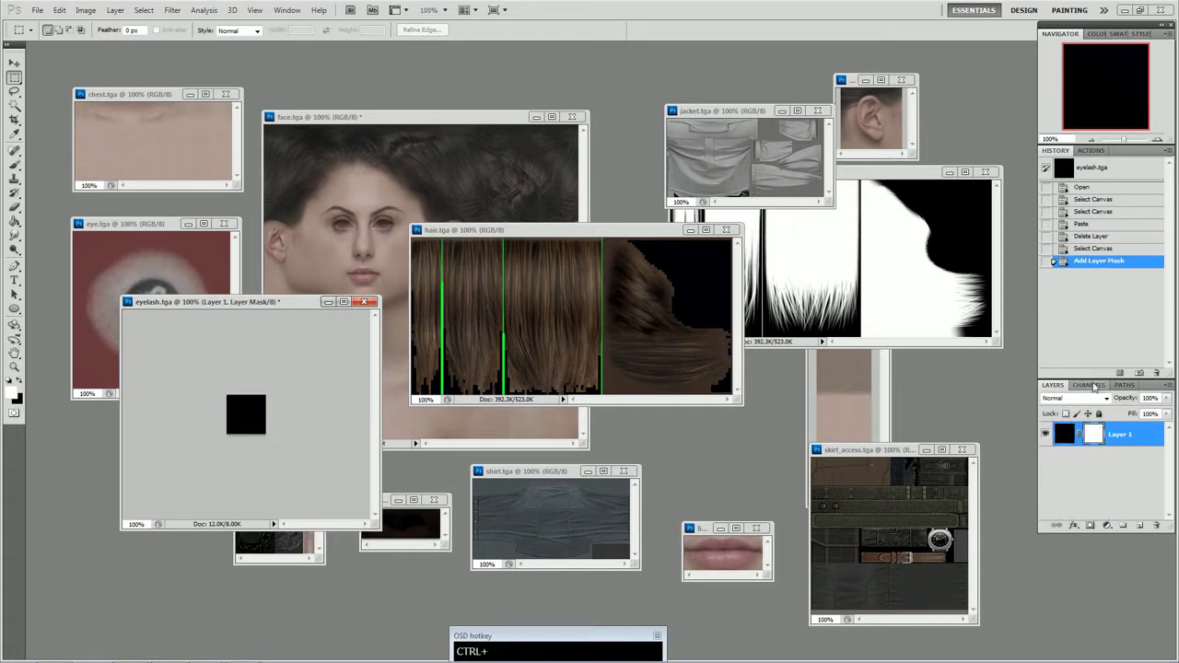
pyautogui.click(1099, 383)
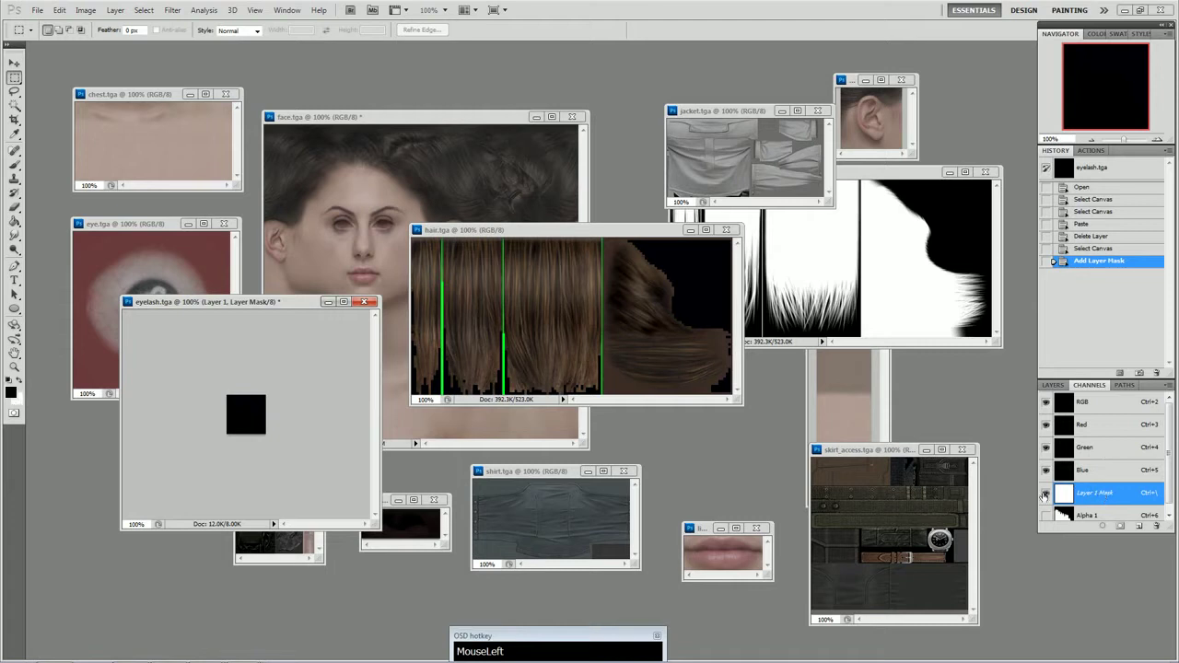
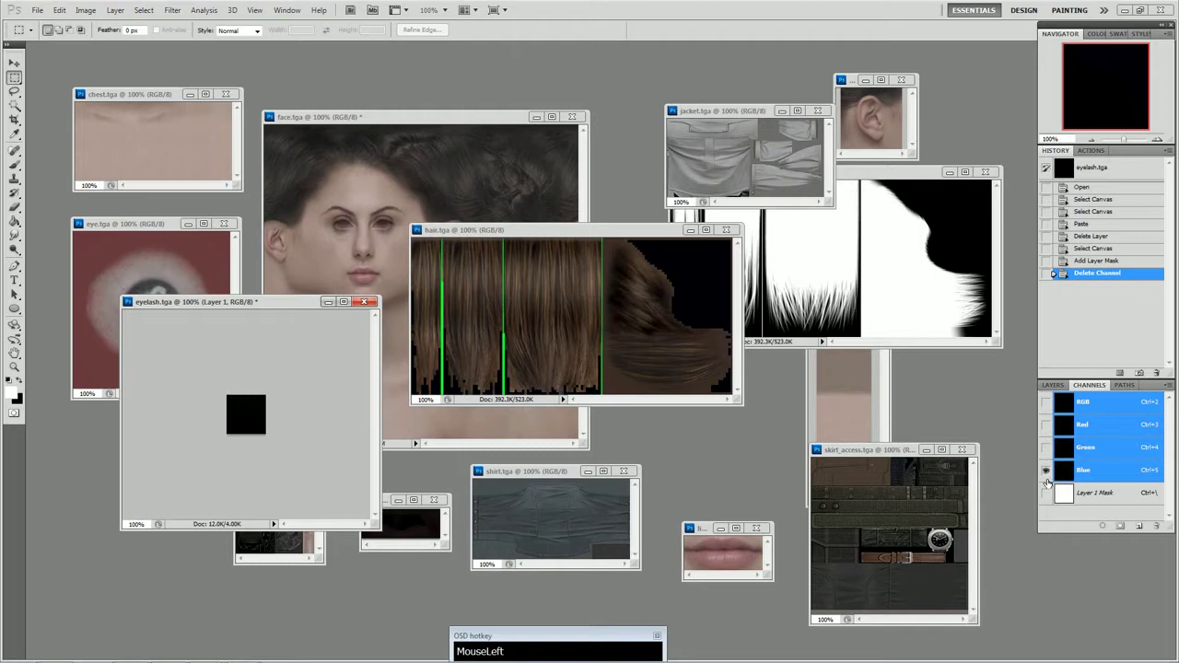
pyautogui.press('ctrl+a')
pyautogui.press('ctrl+v')
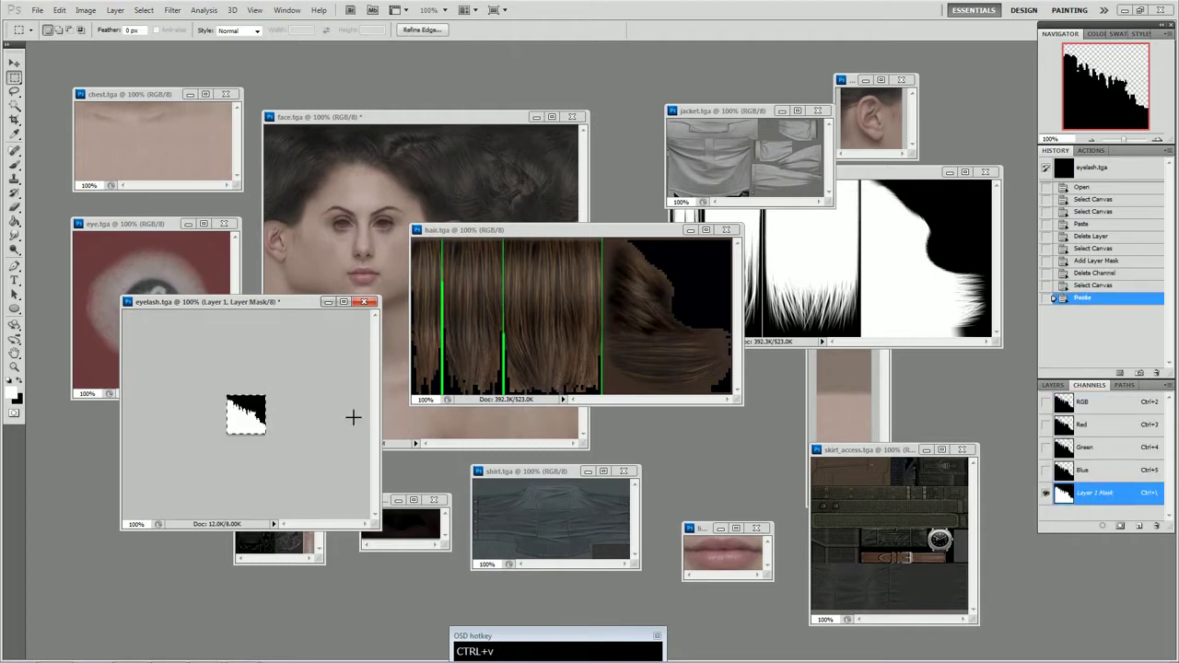
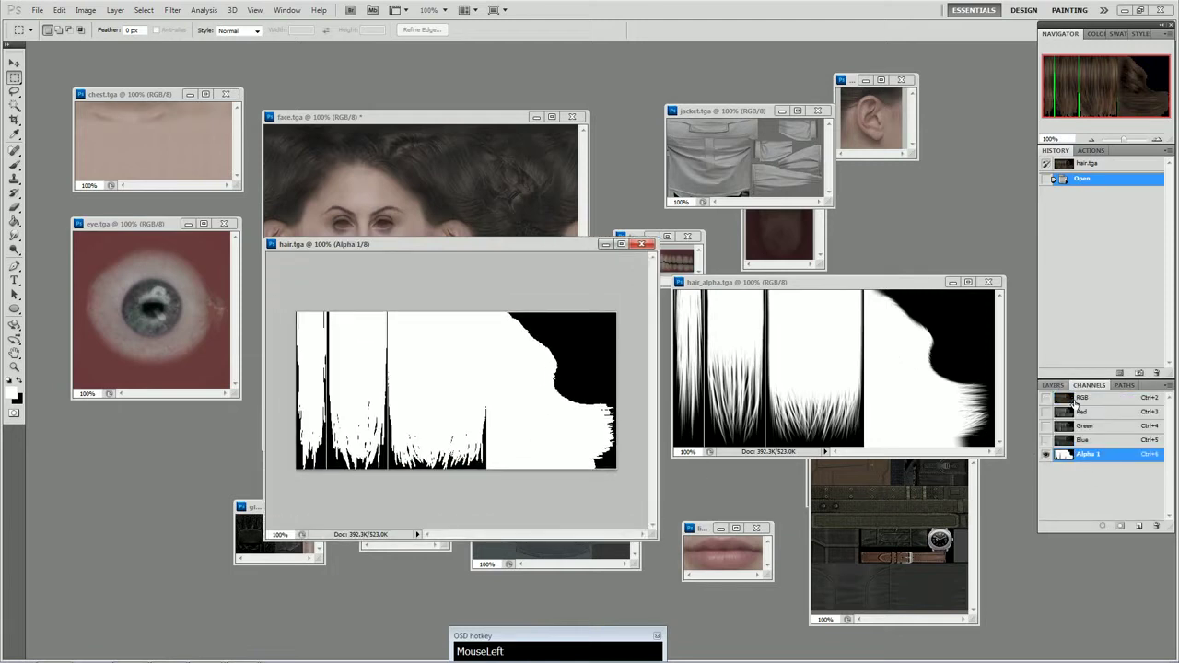
# Delete hair.tga's Alpha 1 channel, leaving only RGB
pyautogui.rightClick(1093, 463)
pyautogui.click(1106, 483)
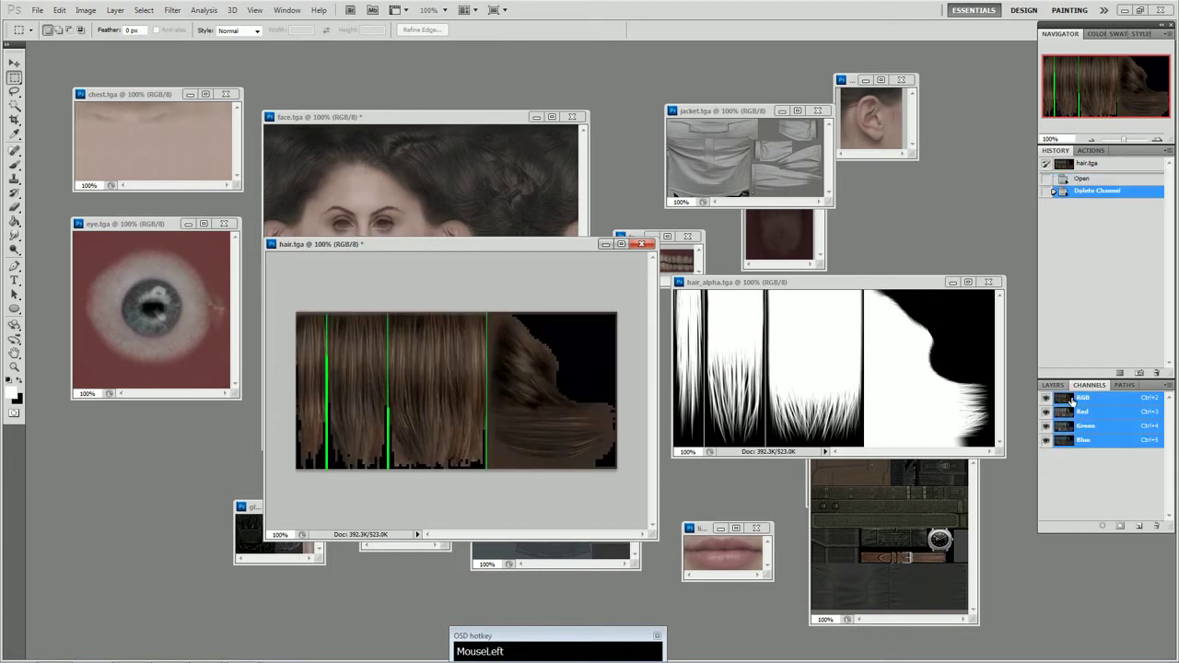
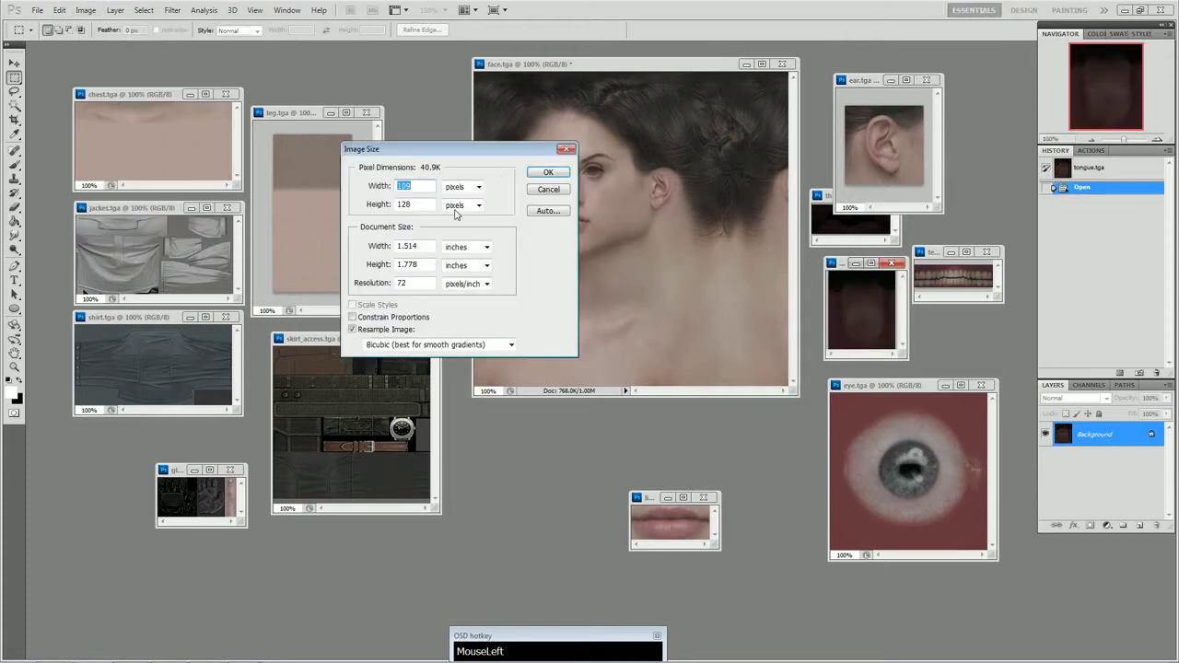
# Resize the ear and tongue textures to 128 pixels and bring teeth.tga forward
pyautogui.press('KP_1')
pyautogui.press('KP_2')
pyautogui.press('KP_8')
pyautogui.click(555, 177)
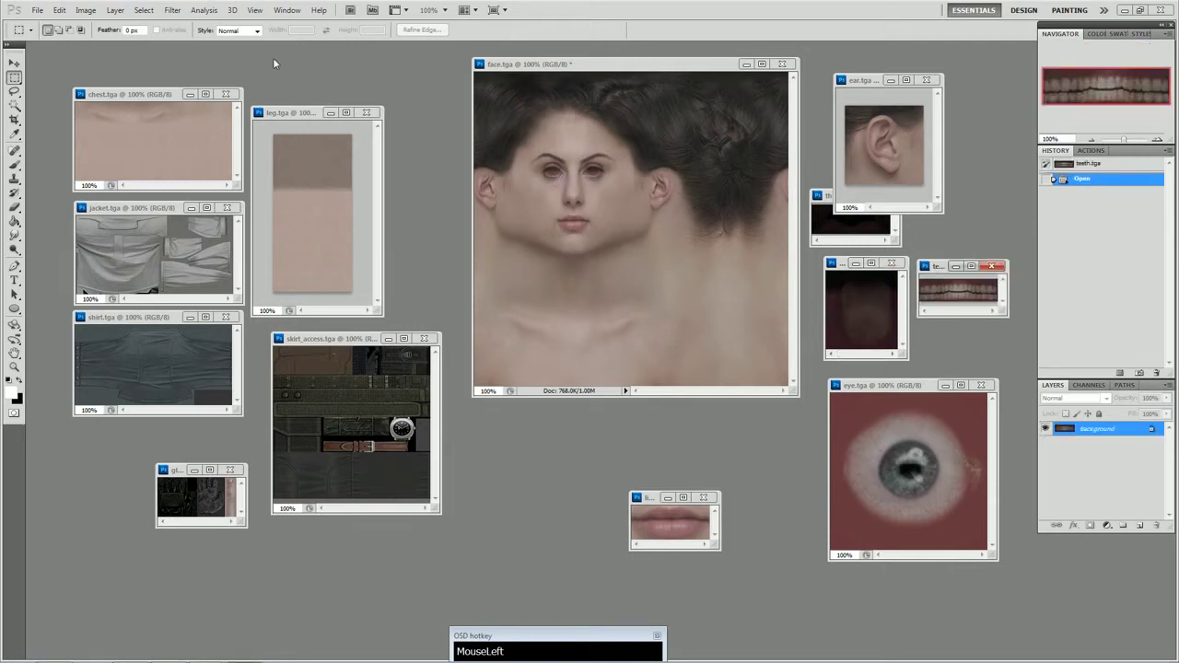
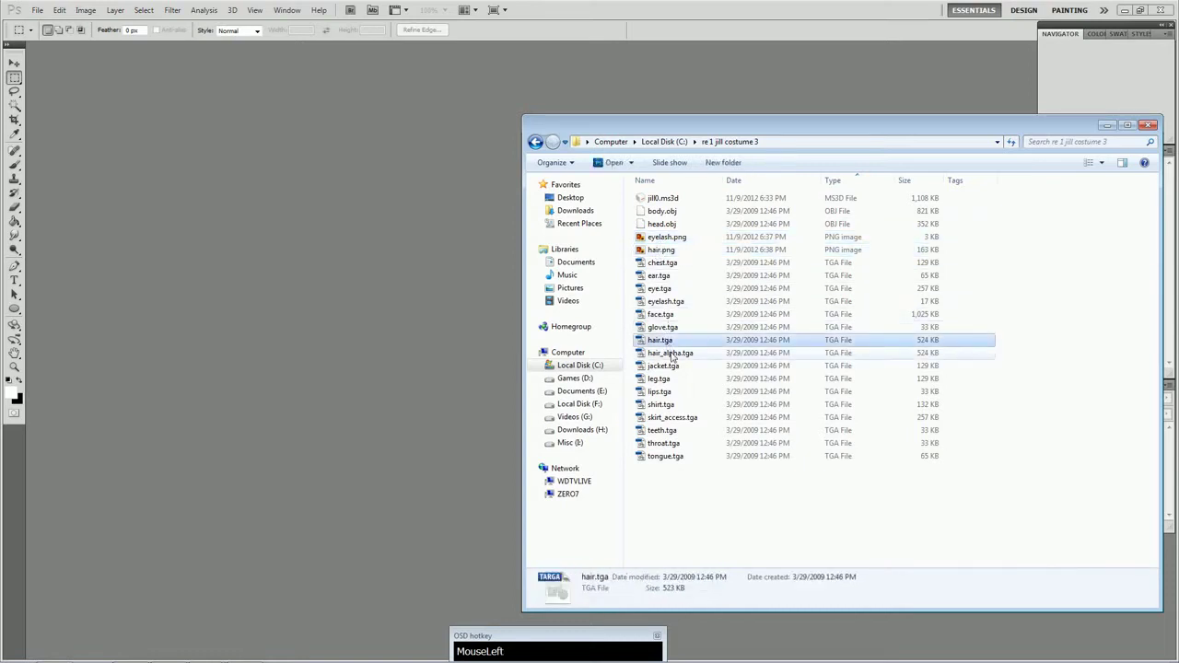
# Delete eyelash.tga, hair.tga and hair_alpha.tga, then select all remaining texture files for Photoshop
pyautogui.click(677, 354)
pyautogui.click(677, 304)
pyautogui.rightClick(684, 303)
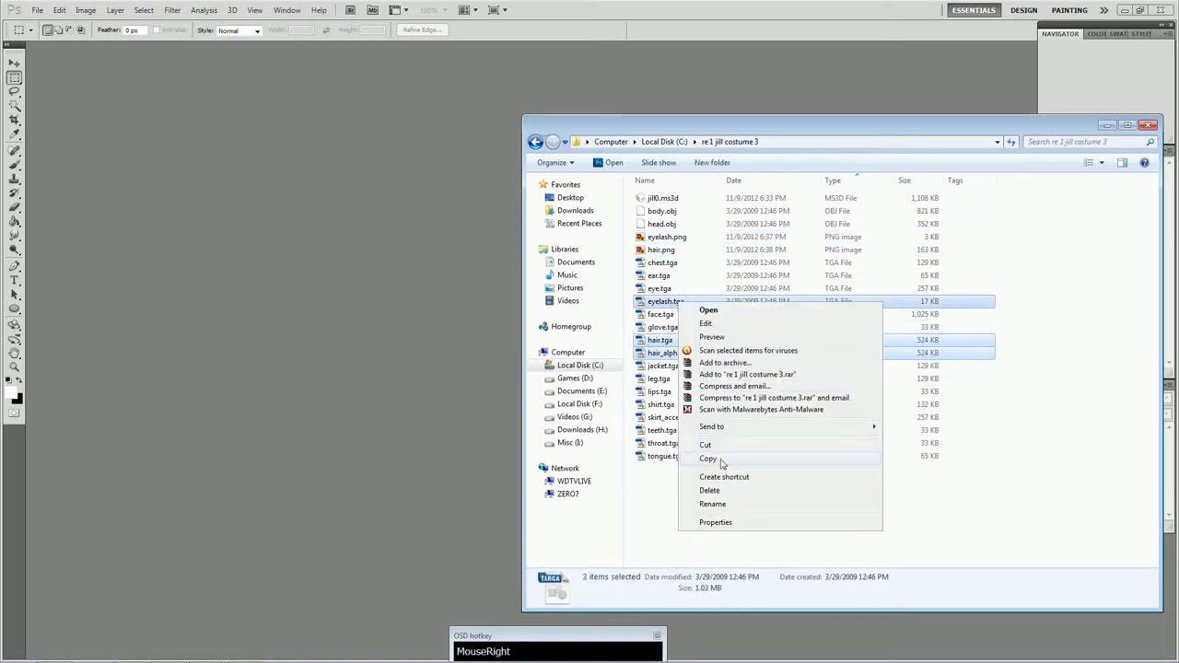
pyautogui.moveTo(720, 493); pyautogui.dragTo(670, 261)
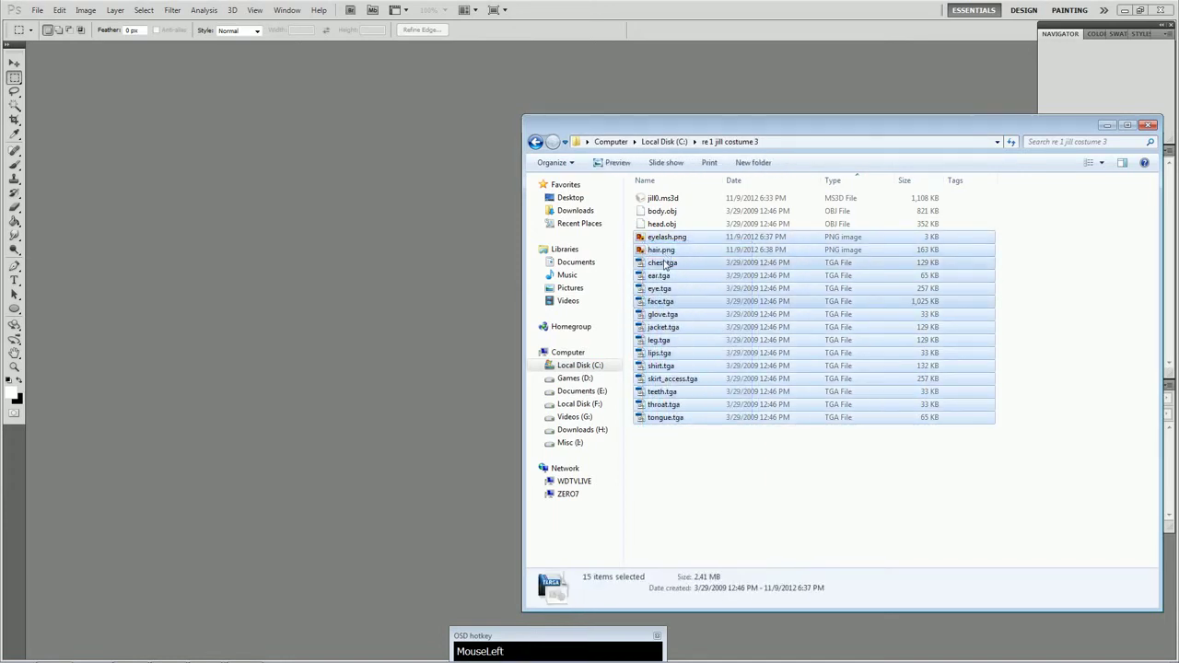
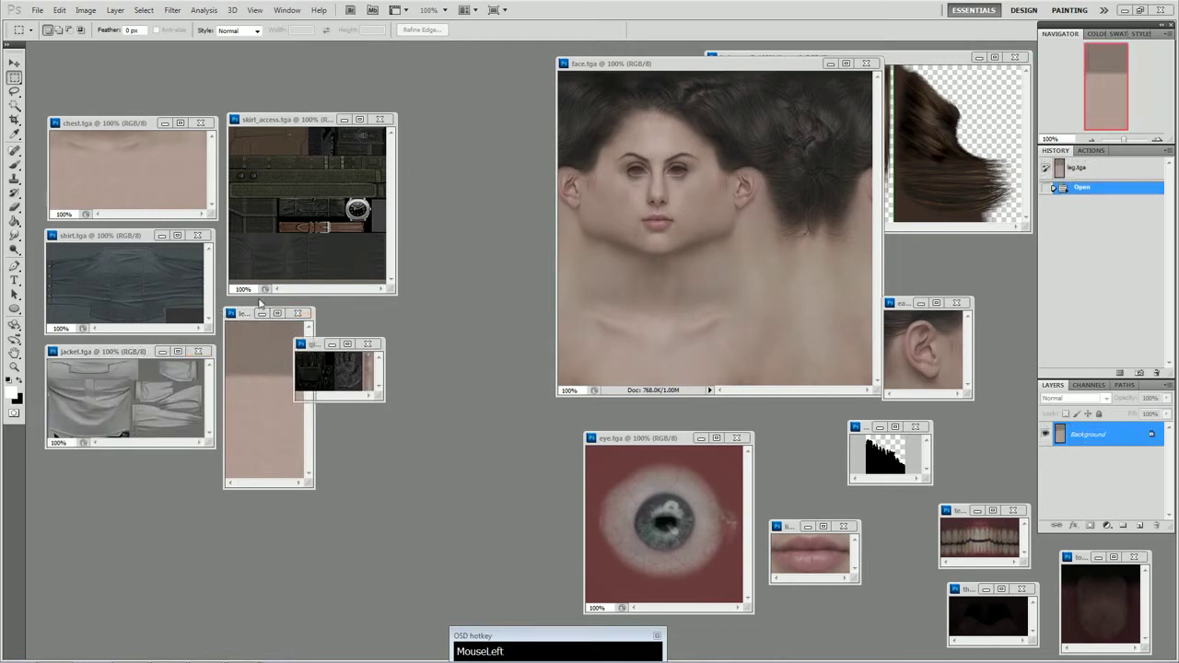
# Spread the opened texture windows apart on the Photoshop workspace
pyautogui.moveTo(139, 242); pyautogui.dragTo(315, 320)
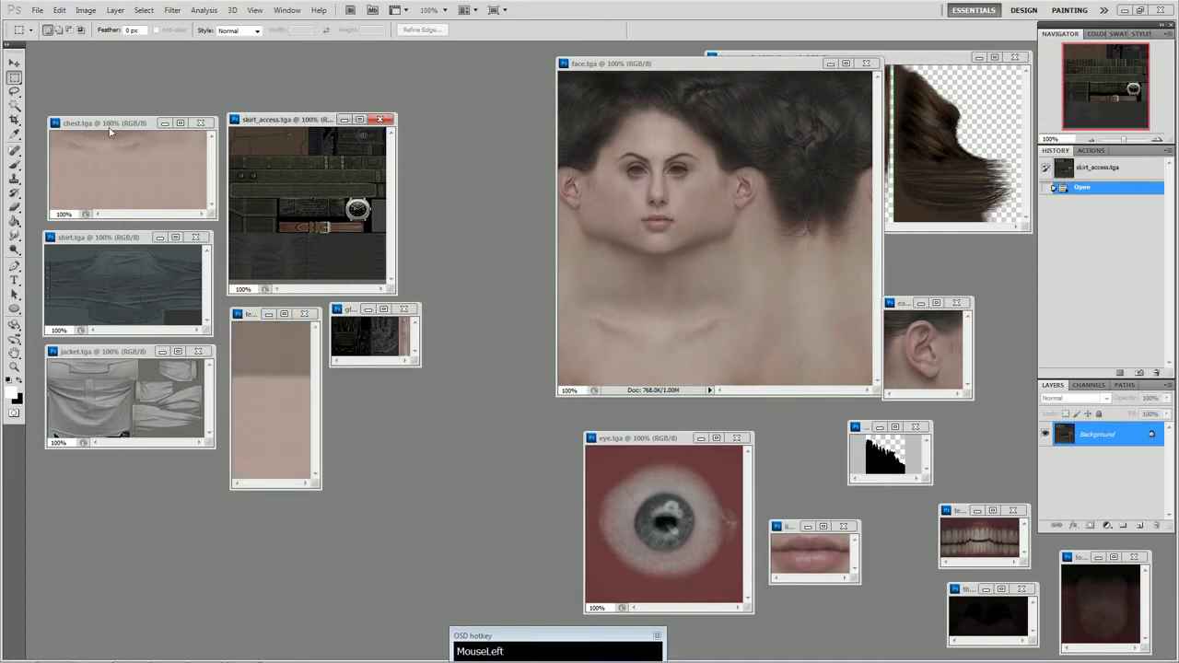
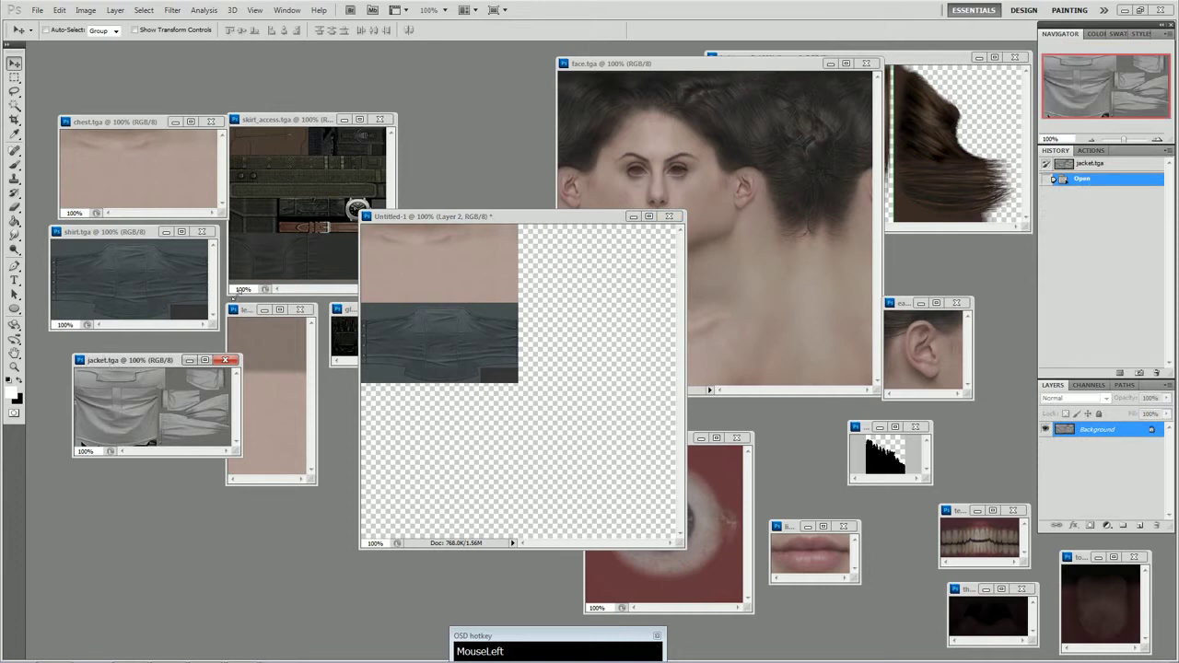
# Copy the jacket texture into the atlas and resize shirt.tga to 256 by 128
pyautogui.press('ctrl+a')
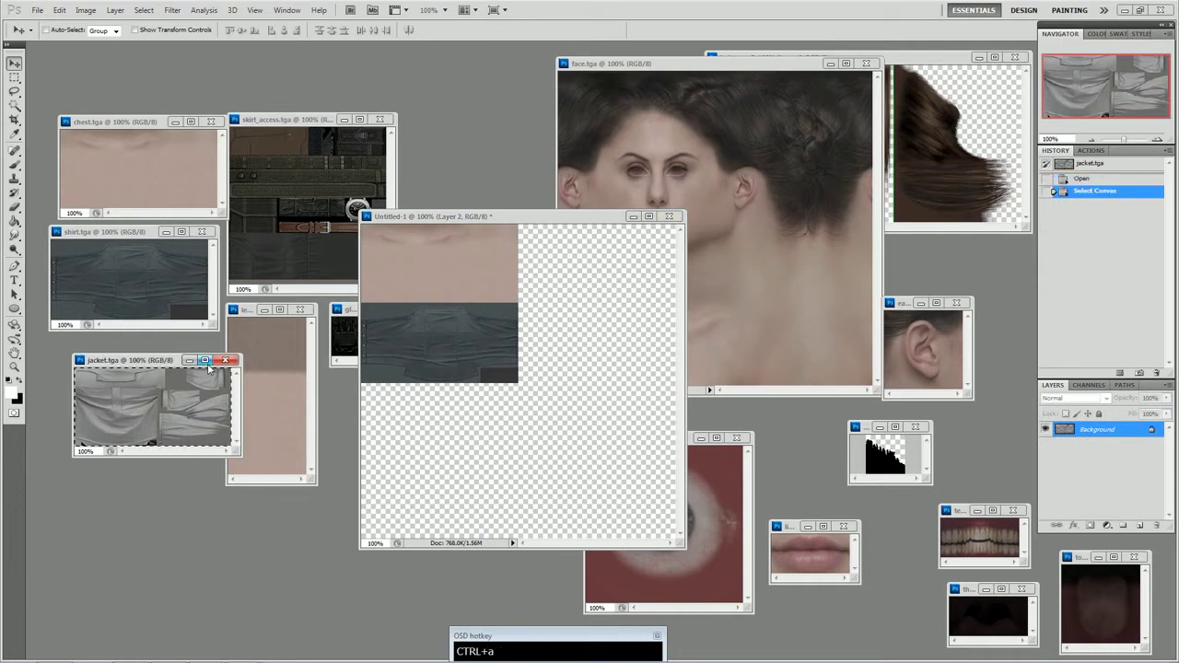
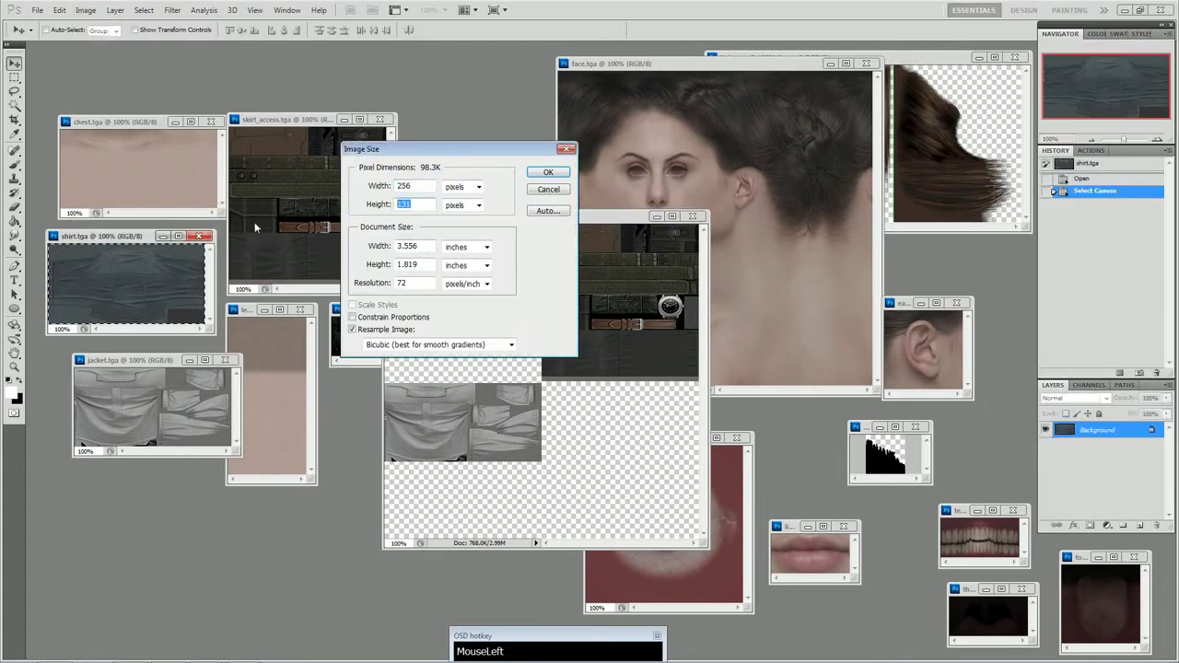
pyautogui.press('KP_1')
pyautogui.press('KP_2')
pyautogui.press('KP_8')
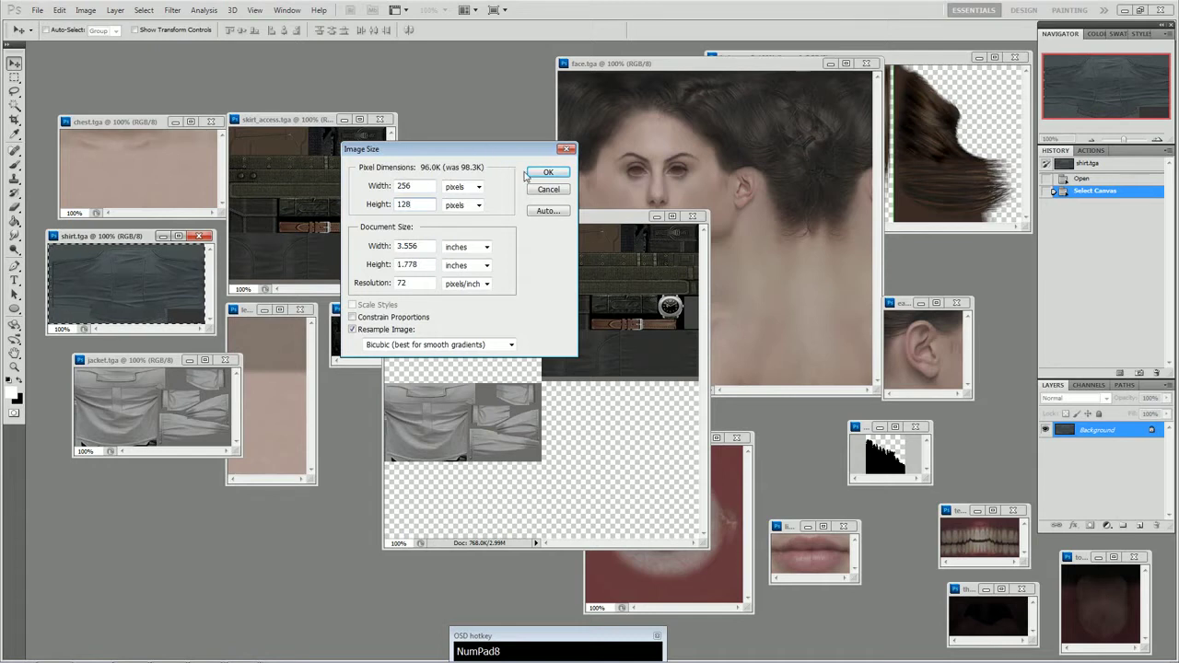
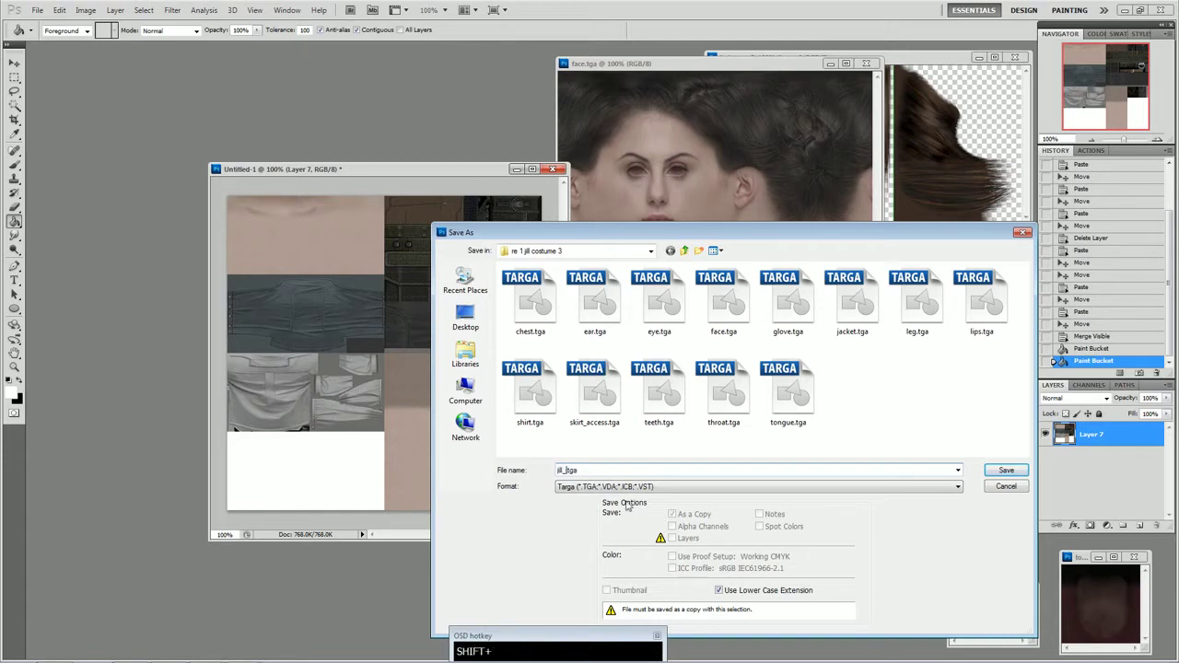
# Name the merged body atlas Targa save jill_Body.tga
pyautogui.write('Body')
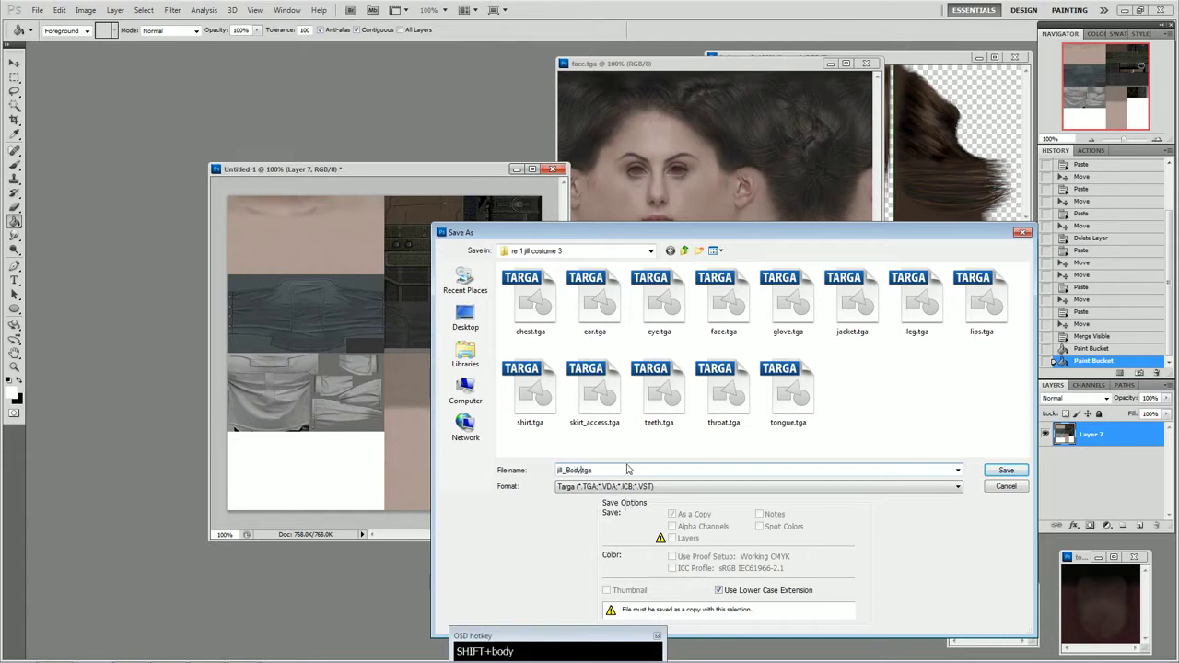
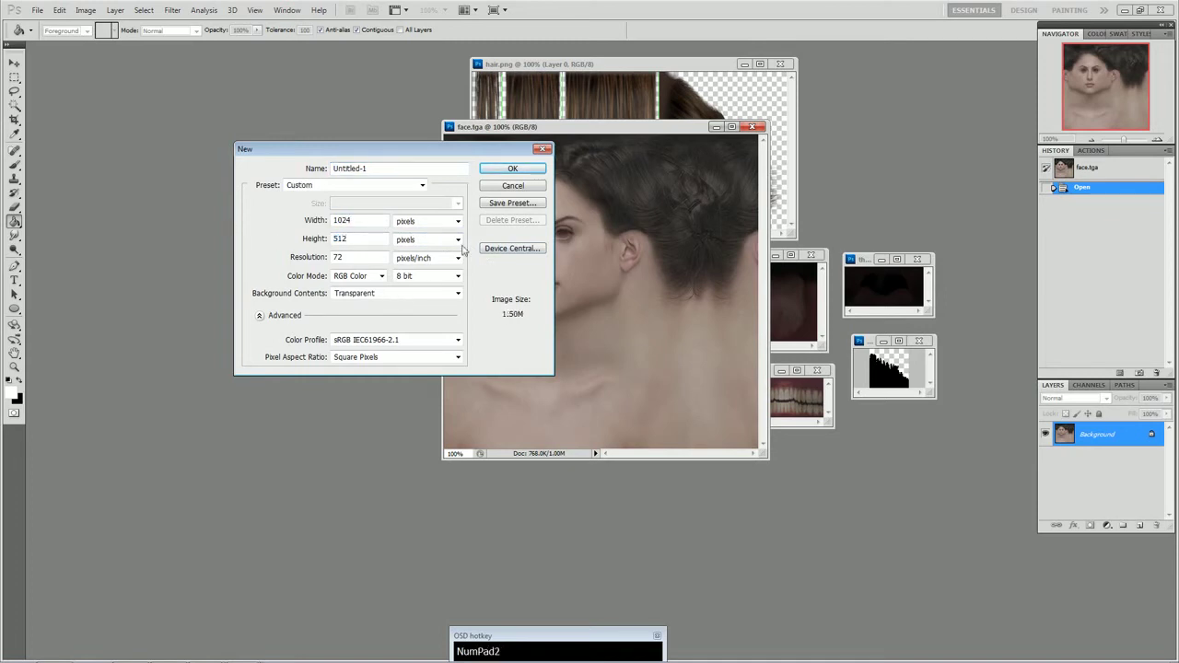
# Move the face.tga image aside and select all of the face texture for copying
pyautogui.moveTo(518, 172); pyautogui.dragTo(584, 123)
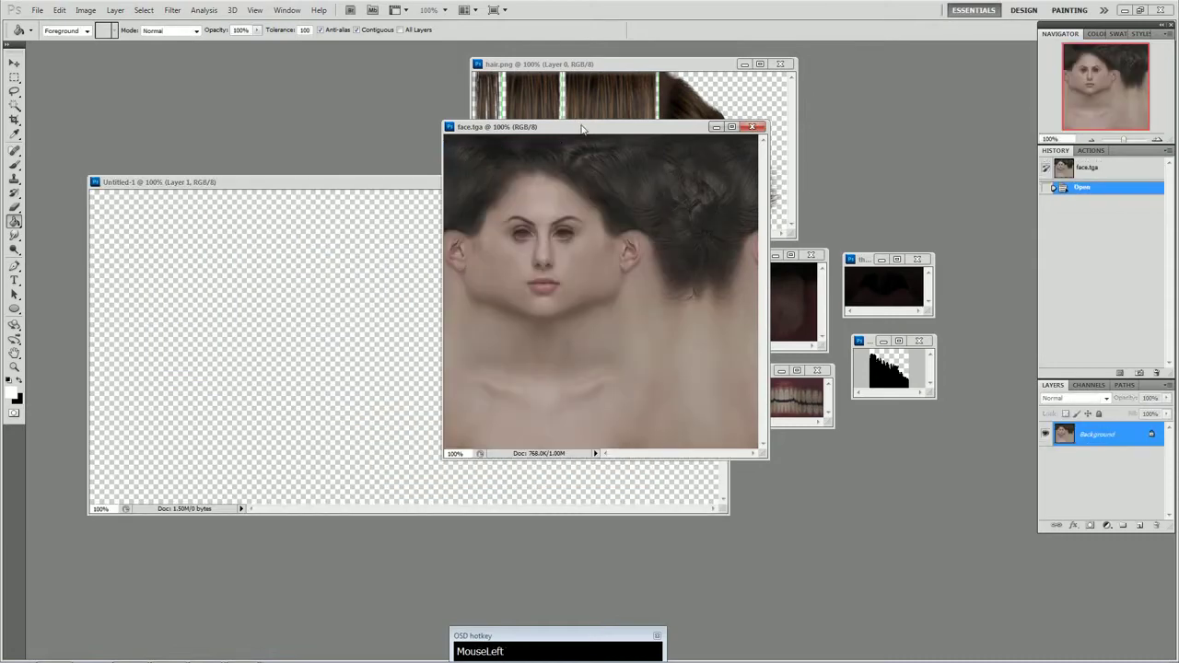
pyautogui.press('a')
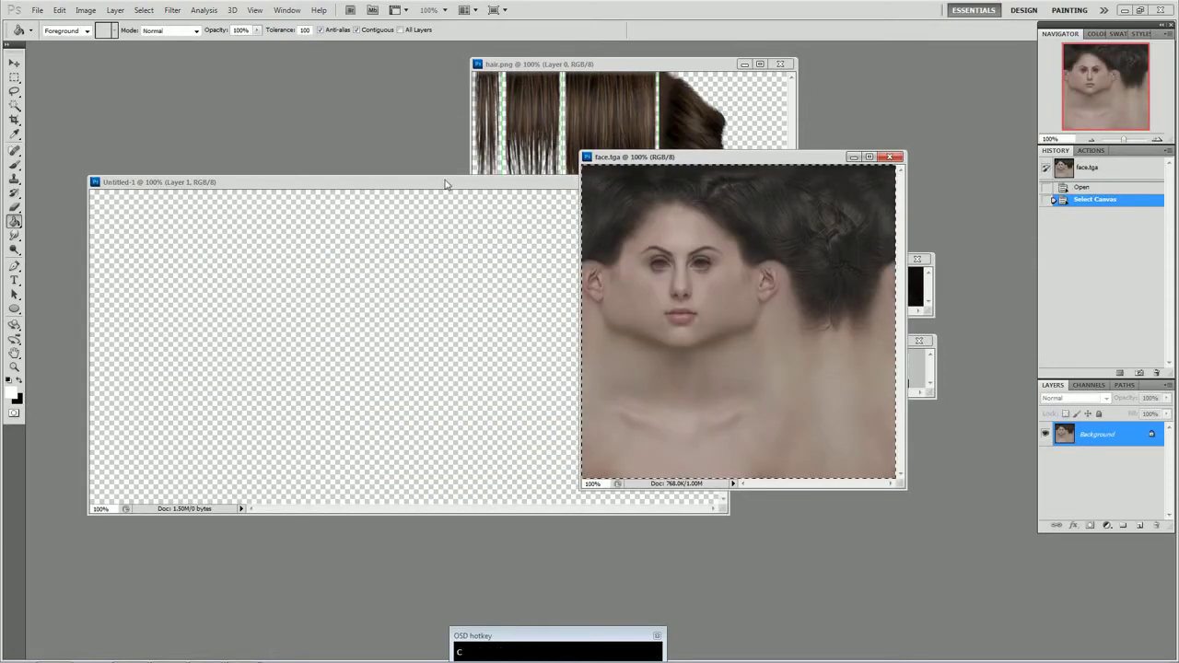
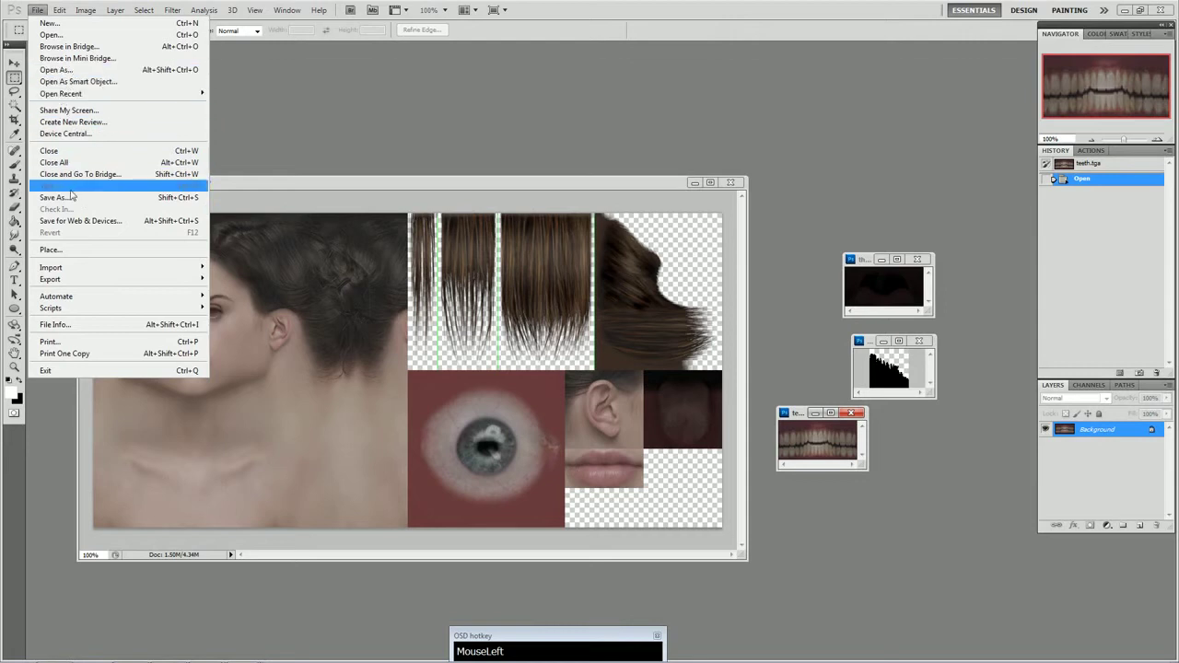
# In Save As, replace the Untitled-1 name with Head and choose the D3D/DDS format
pyautogui.moveTo(81, 252); pyautogui.dragTo(1105, 426)
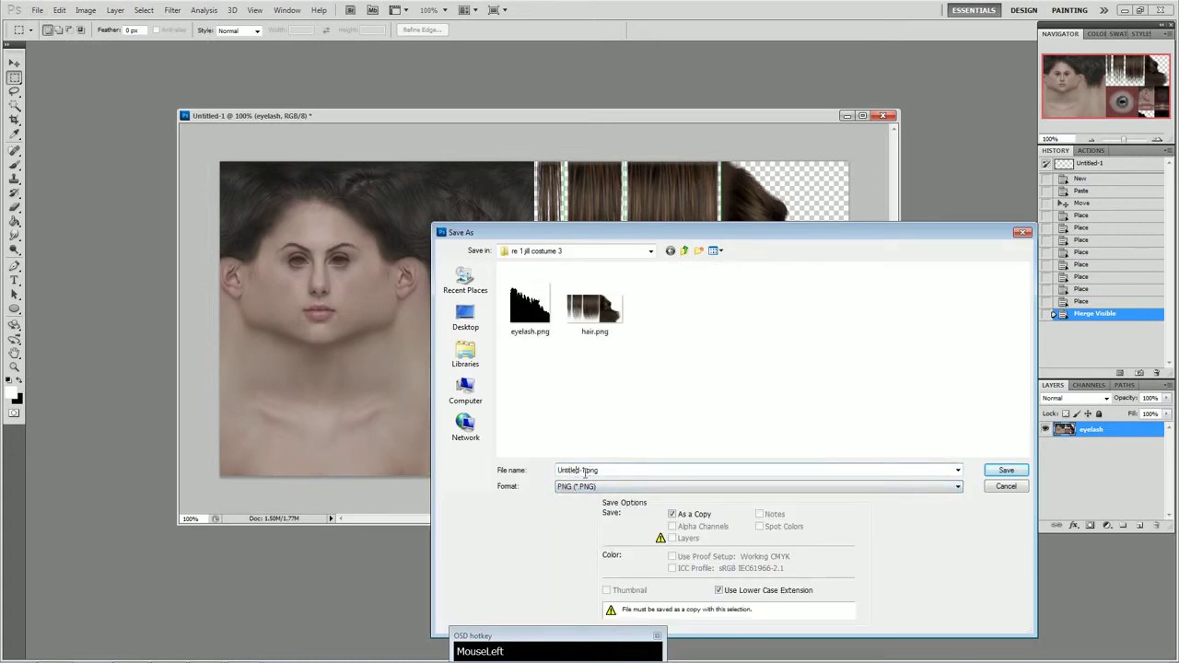
pyautogui.click(1105, 425)
pyautogui.rightClick(1105, 426)
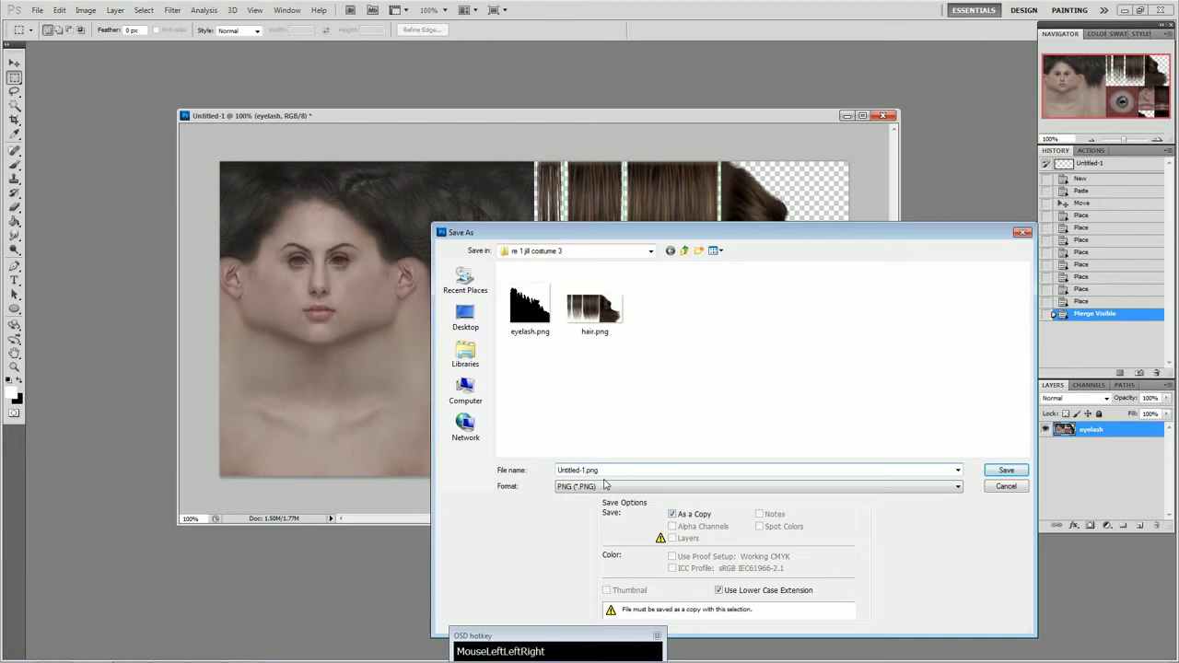
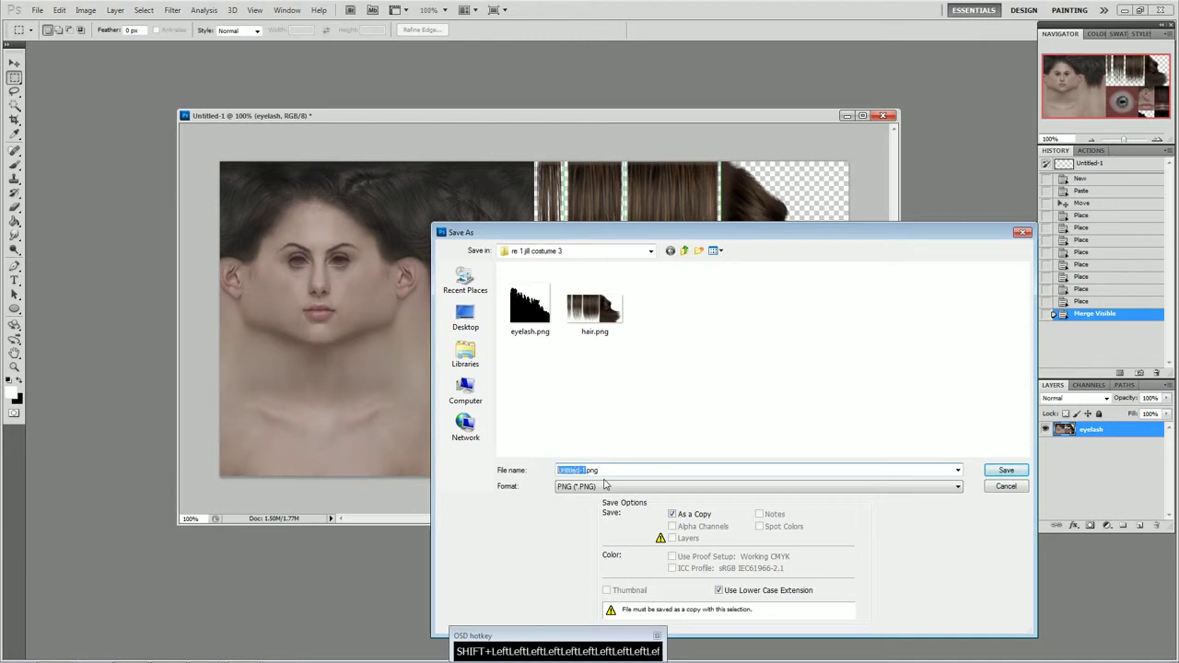
pyautogui.write('Head')
pyautogui.click(1105, 425)
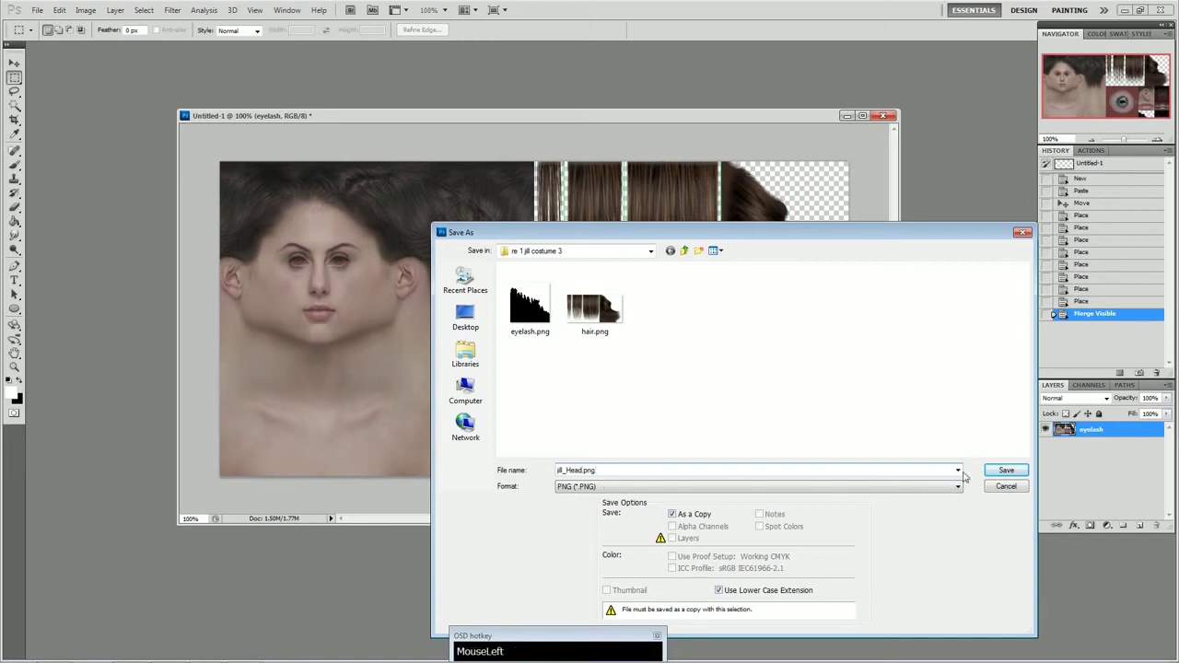
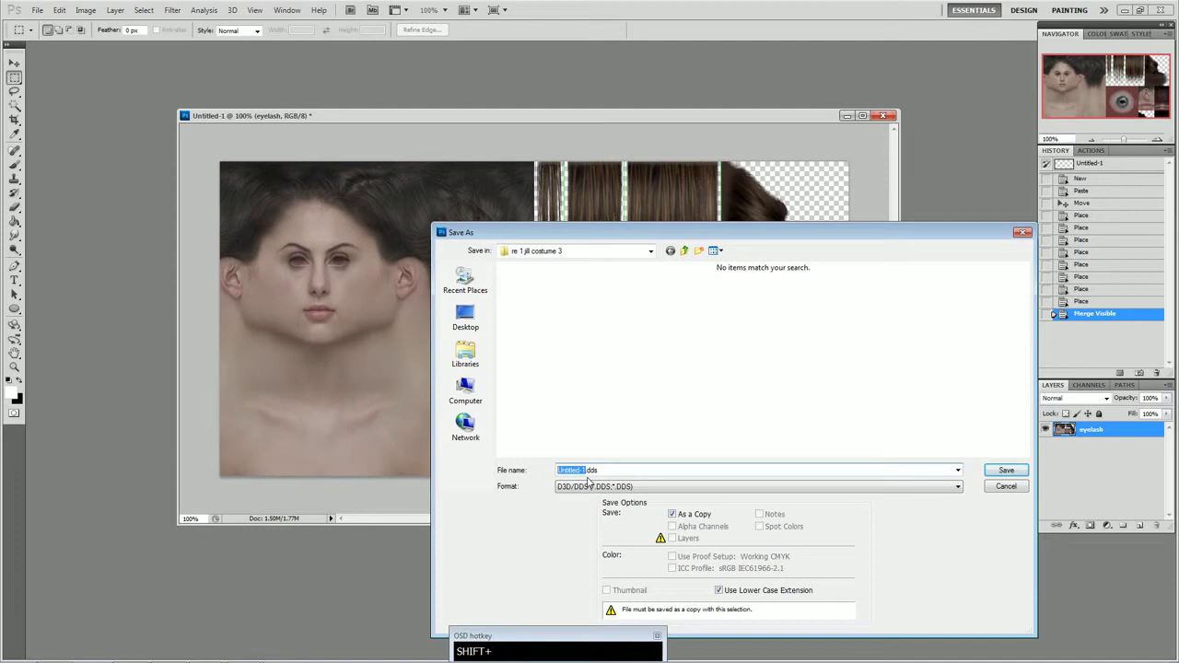
# Correct the file name to head, save as DDS and accept the DXT5 ARGB settings
pyautogui.write('lll')
pyautogui.press('BackSpace')
pyautogui.write('head')
pyautogui.click(1105, 425)
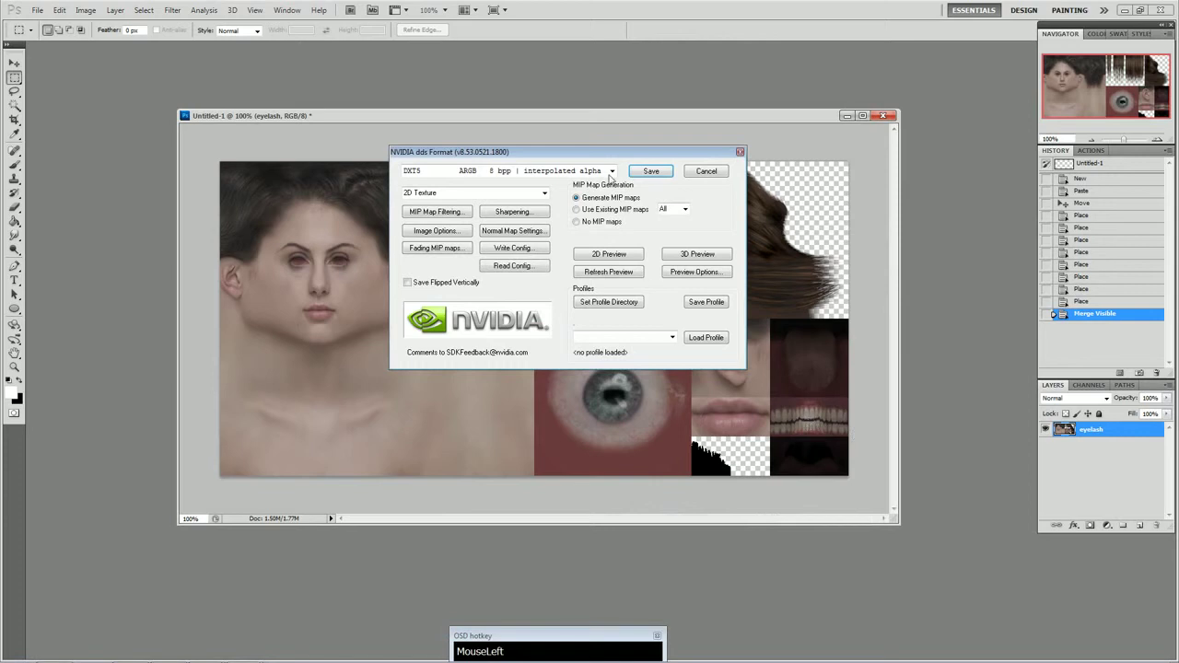
pyautogui.moveTo(1104, 425); pyautogui.dragTo(1105, 426)
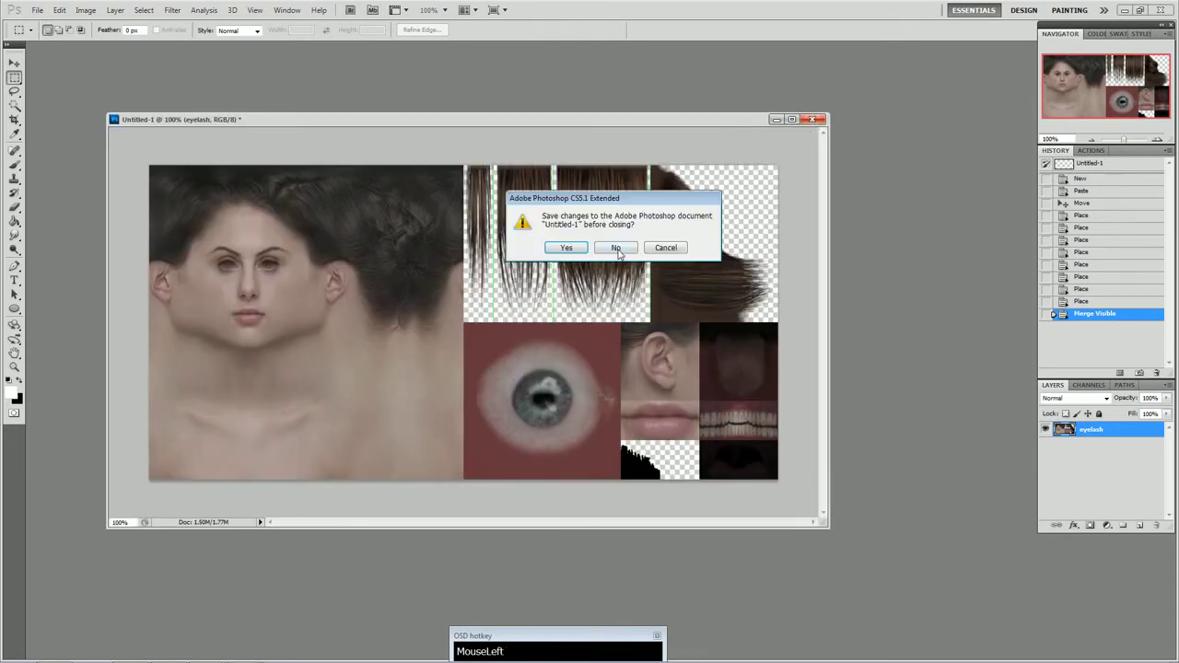
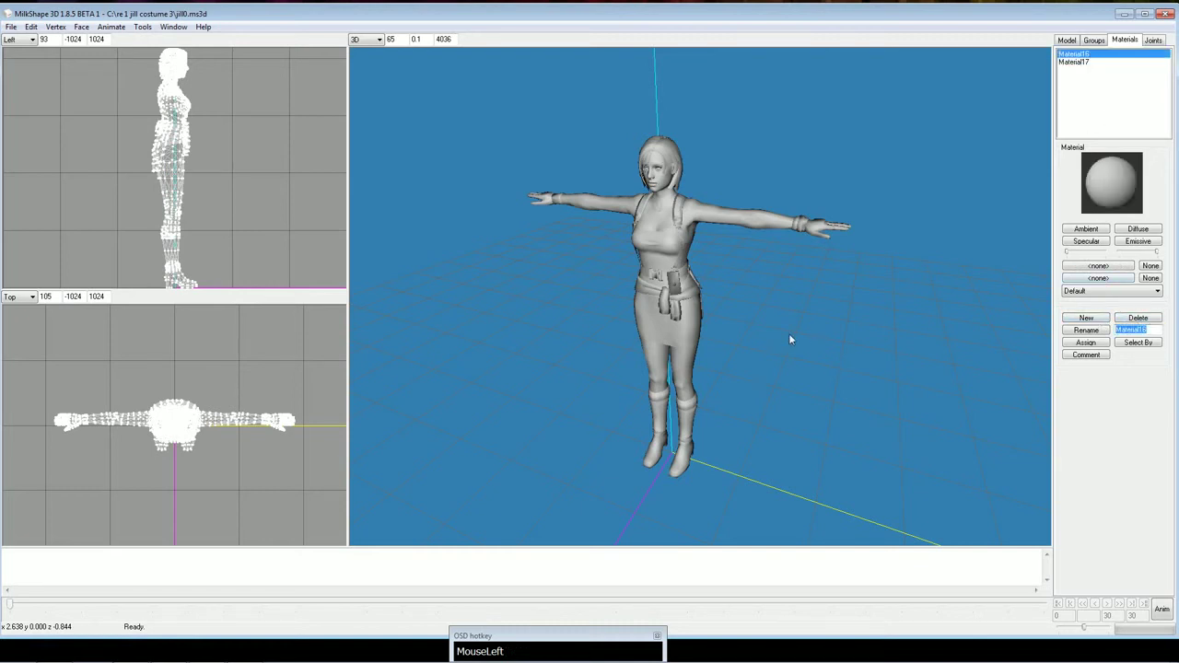
# Rename the first material to jill_Body, pick the second material and select the whole model
pyautogui.press('k')
pyautogui.press('BackSpace')
pyautogui.write('jil')
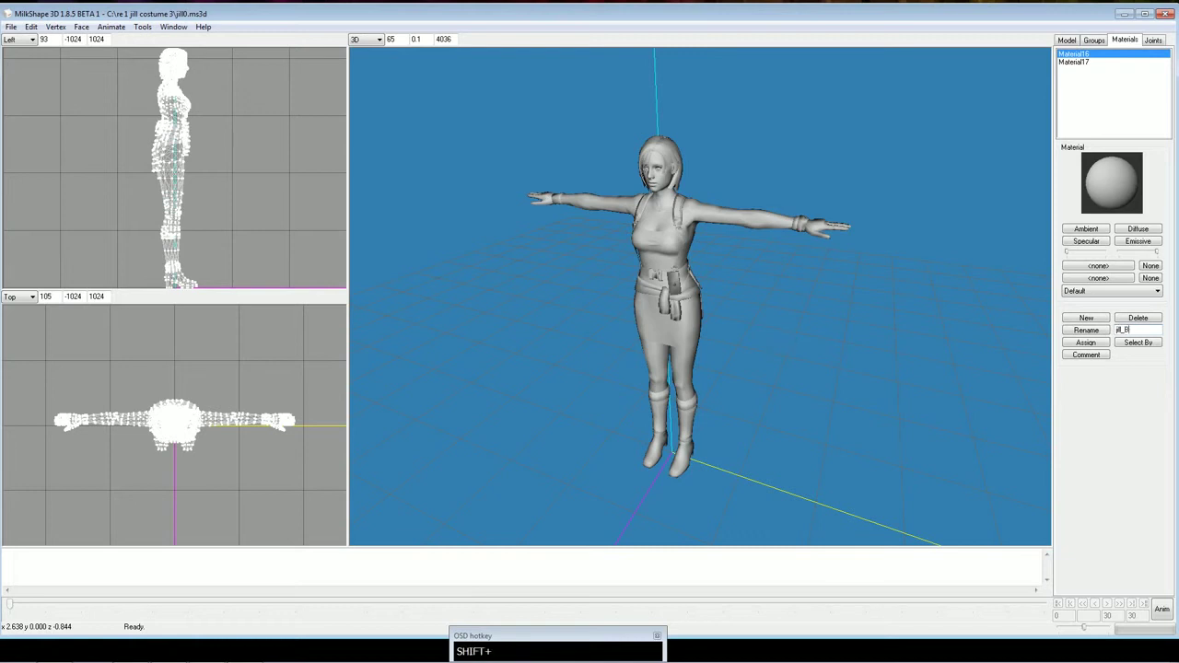
pyautogui.write('dy')
pyautogui.click(287, 425)
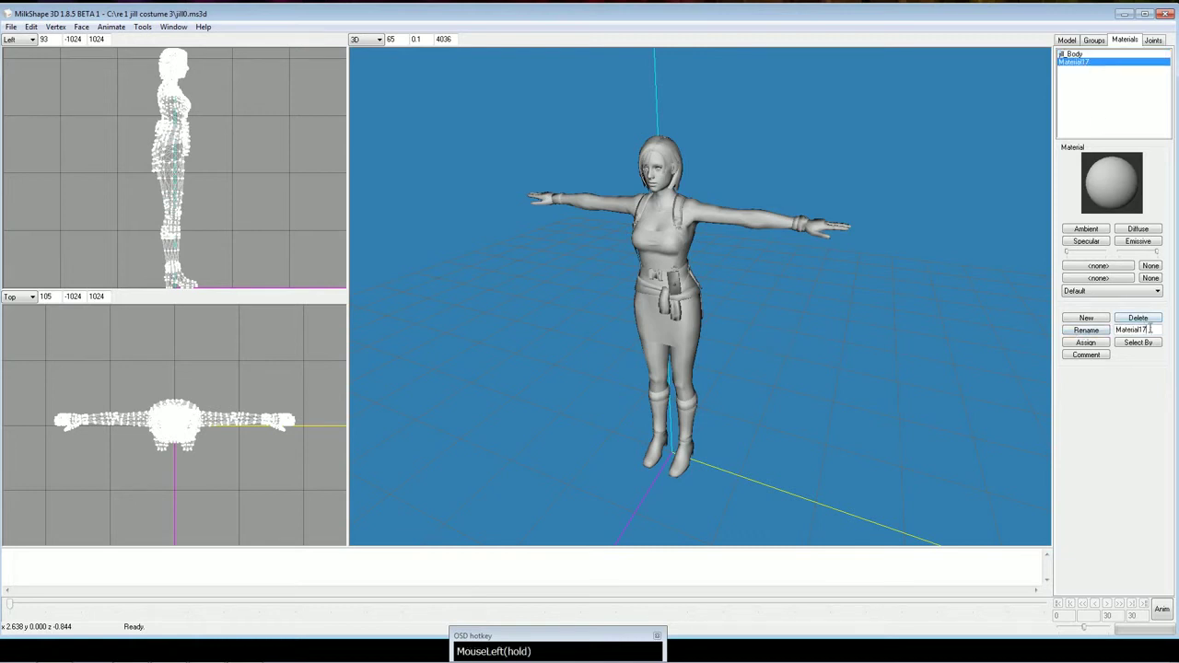
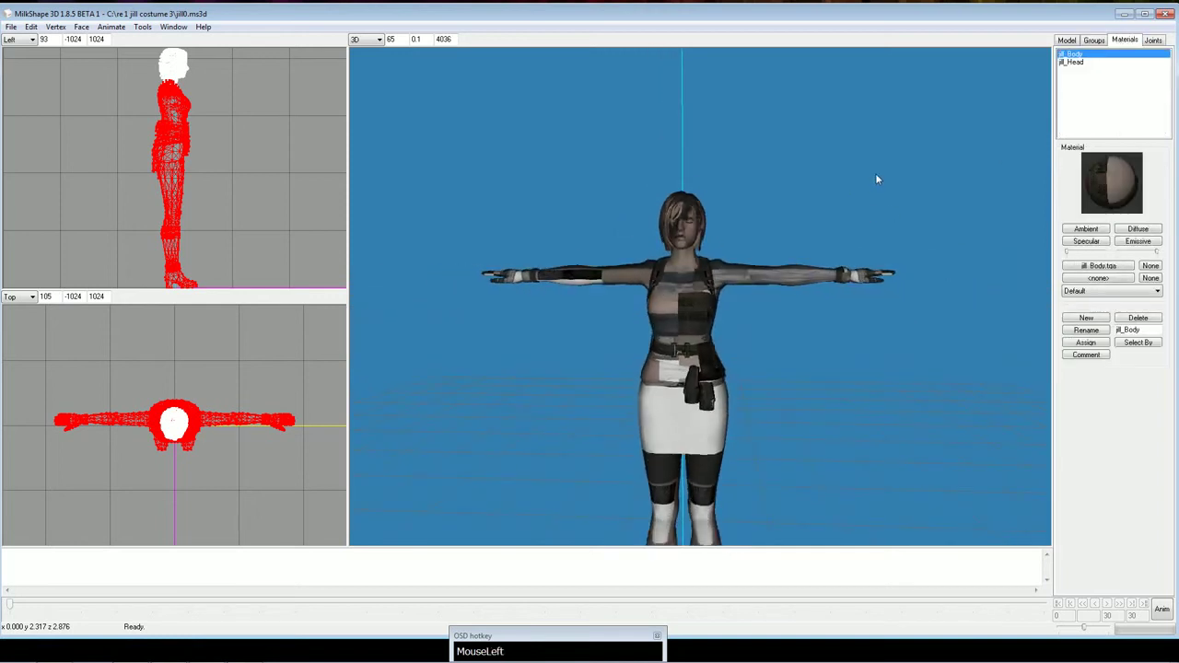
pyautogui.press('ctrl+a')
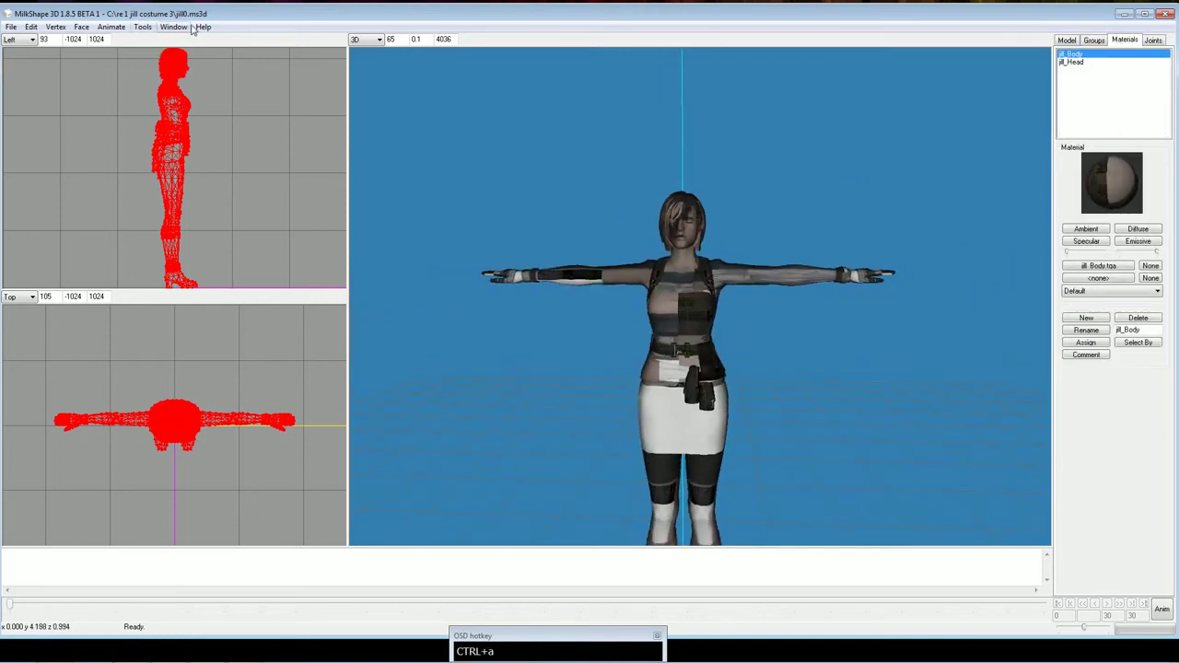
# Bring up the Texture Coordinate Editor and choose the shirt group's UVs for editing
pyautogui.click(188, 26)
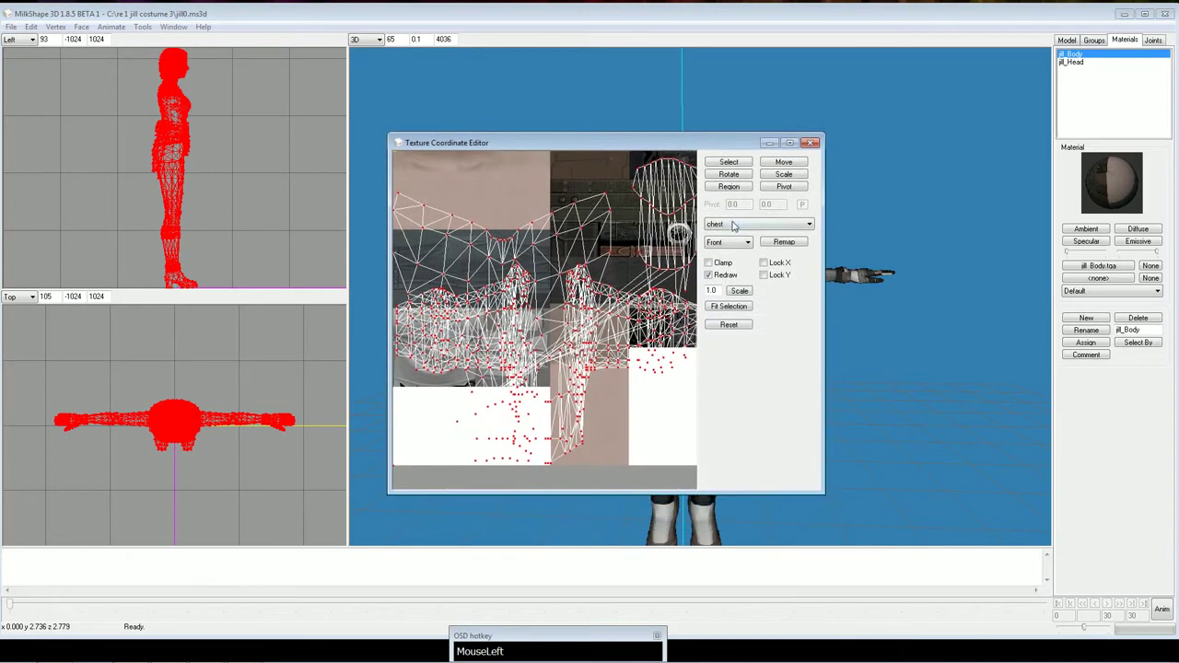
pyautogui.scroll(3)
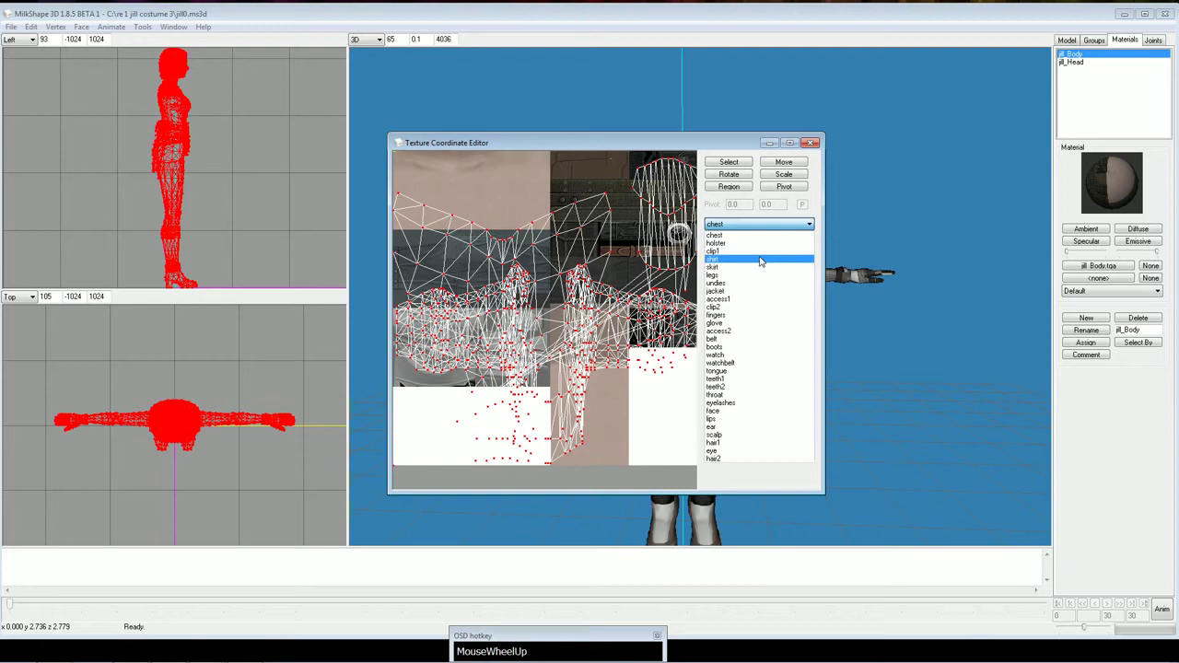
pyautogui.click(746, 239)
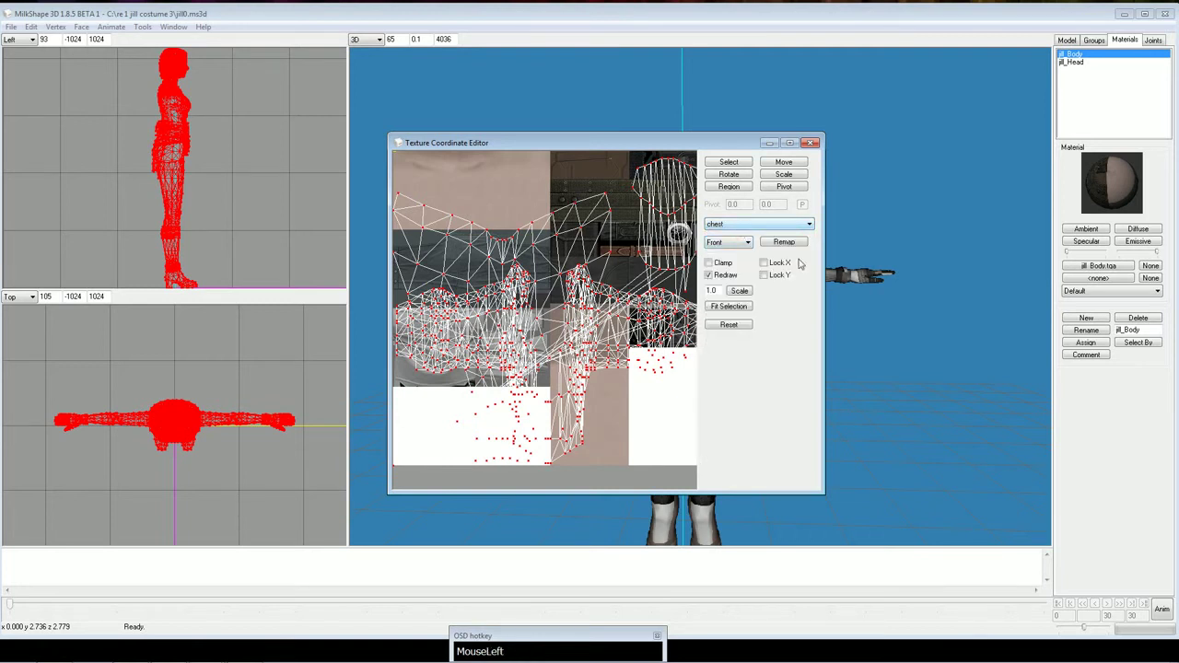
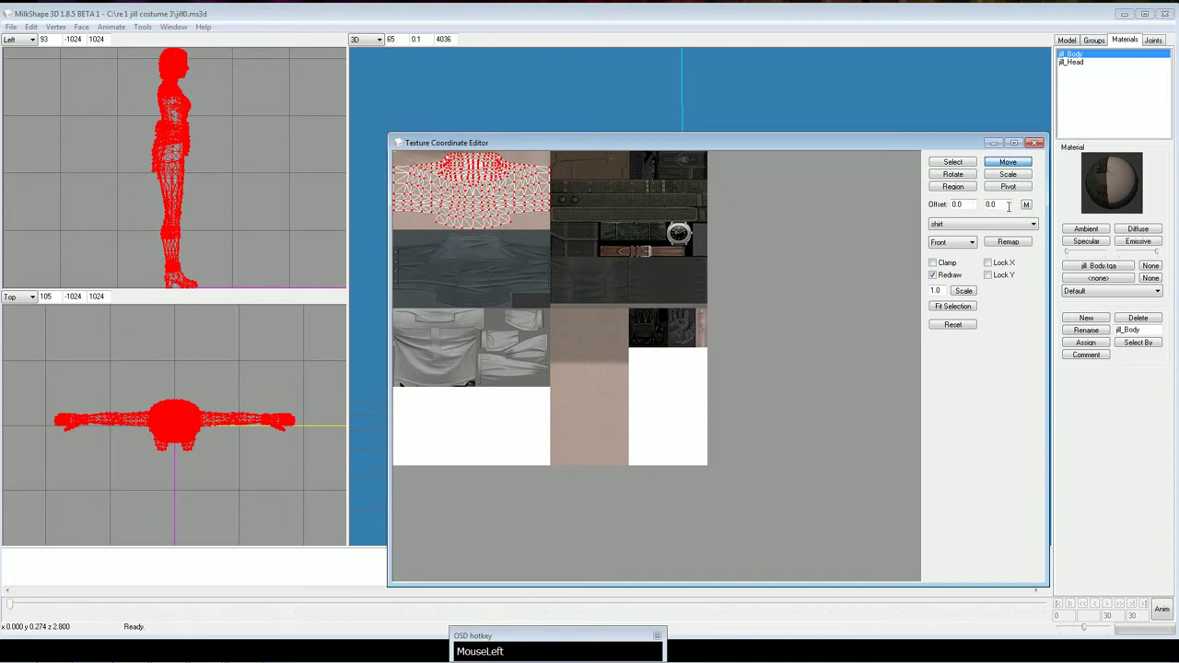
# Enter the vertical offset value for moving the shirt group's texture coordinates
pyautogui.press('KP_2')
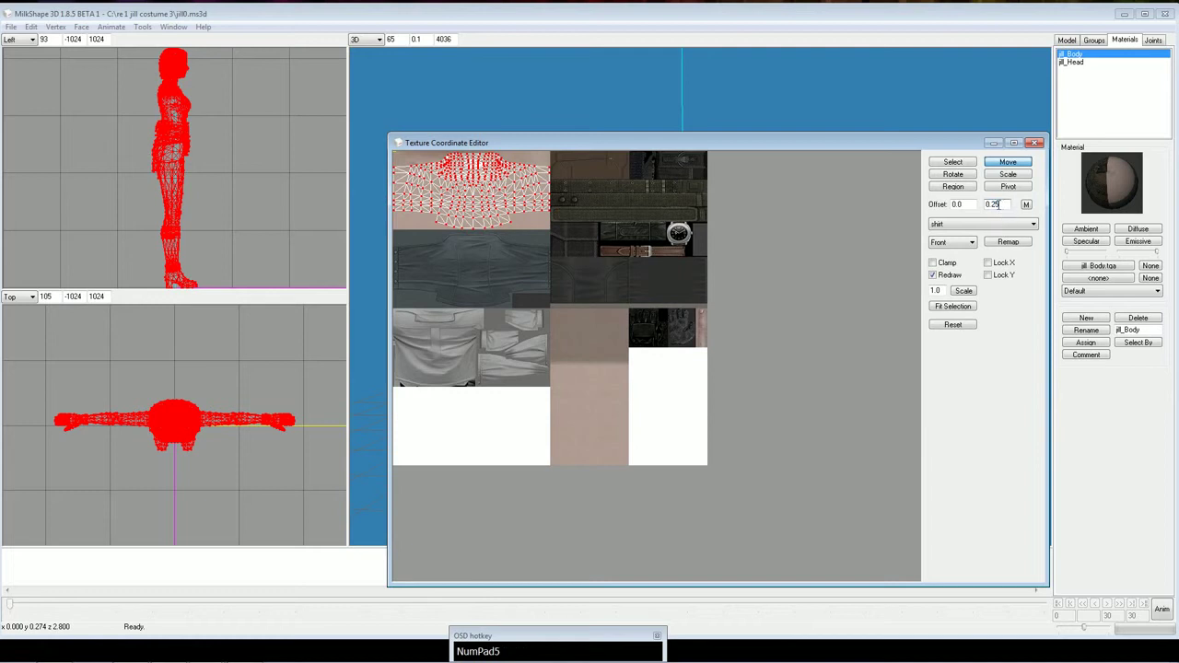
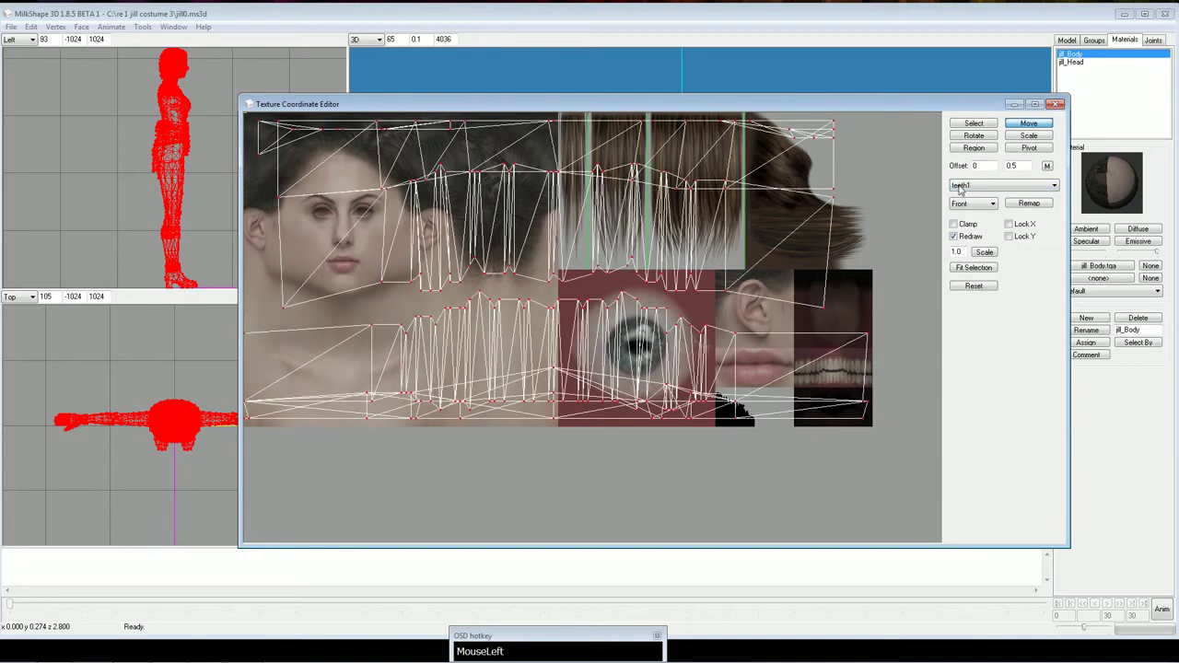
# Enter a half-size scale factor and horizontal offset values for the teeth1 UVs
pyautogui.press('KP_0')
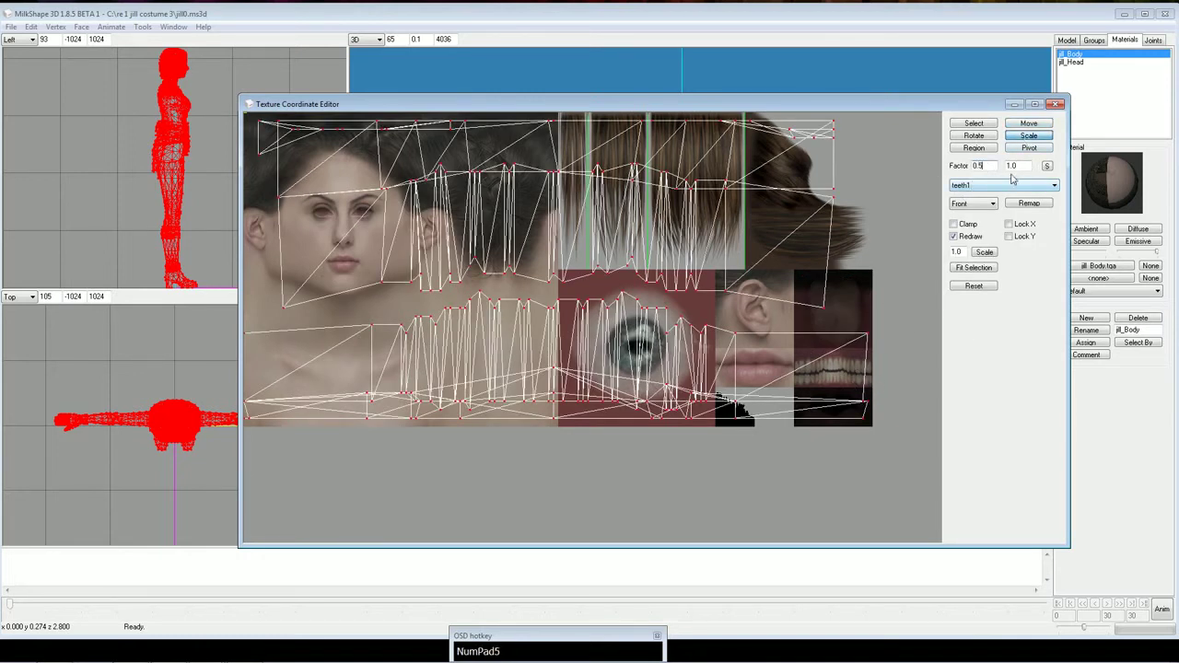
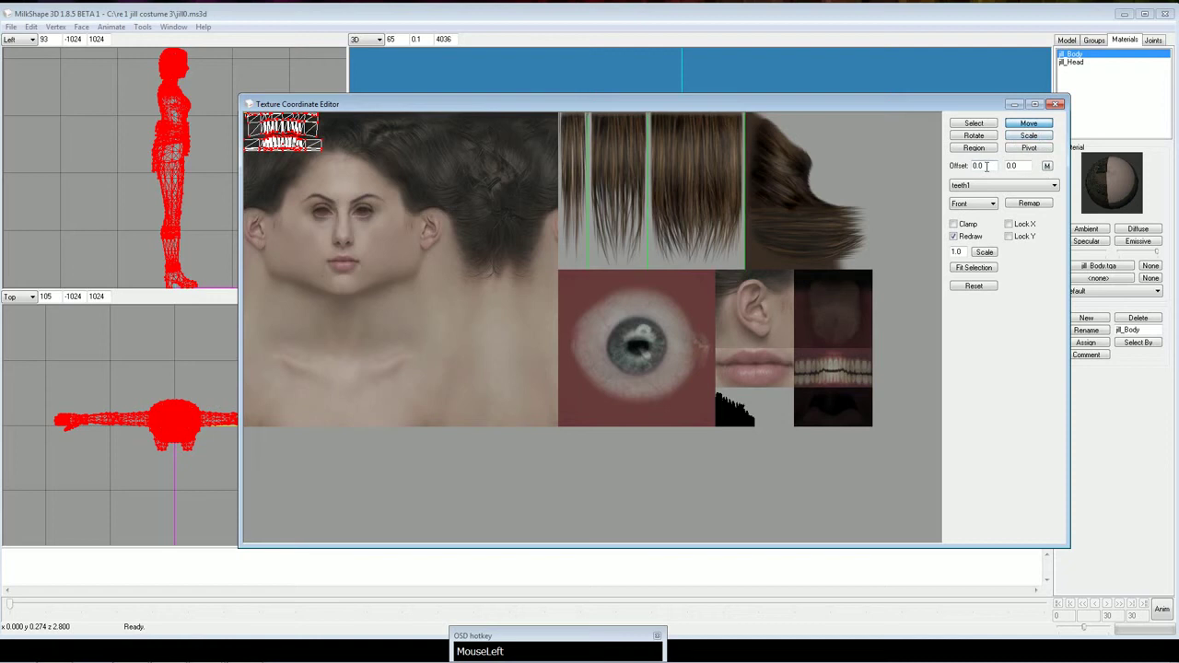
pyautogui.press('KP_1')
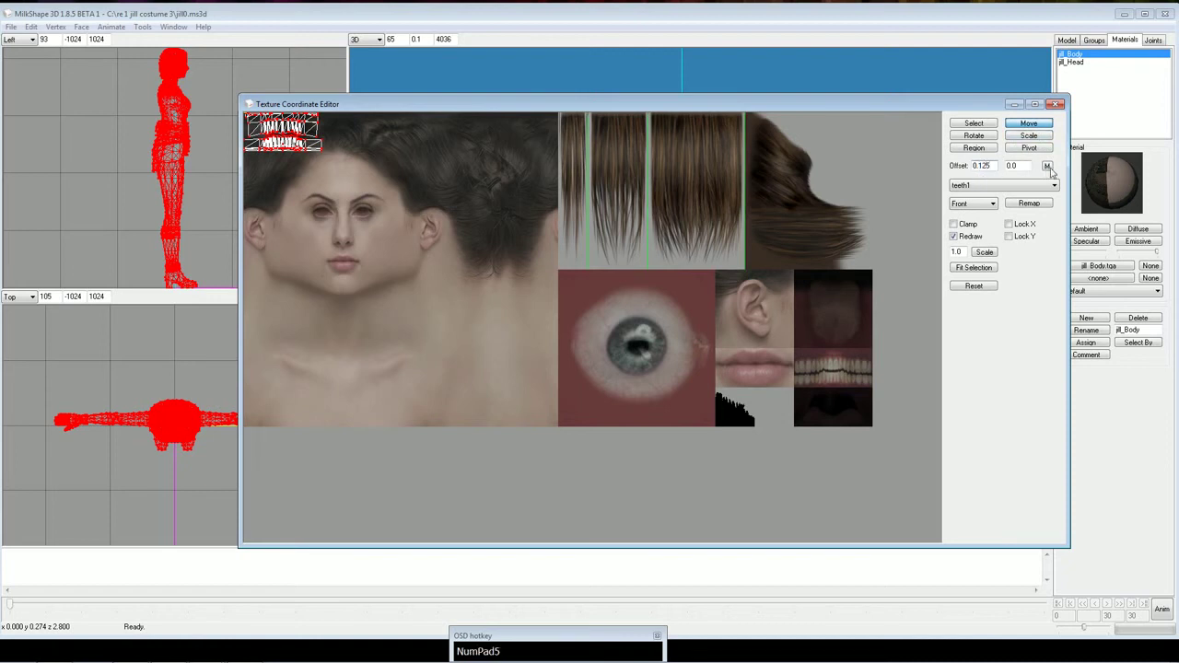
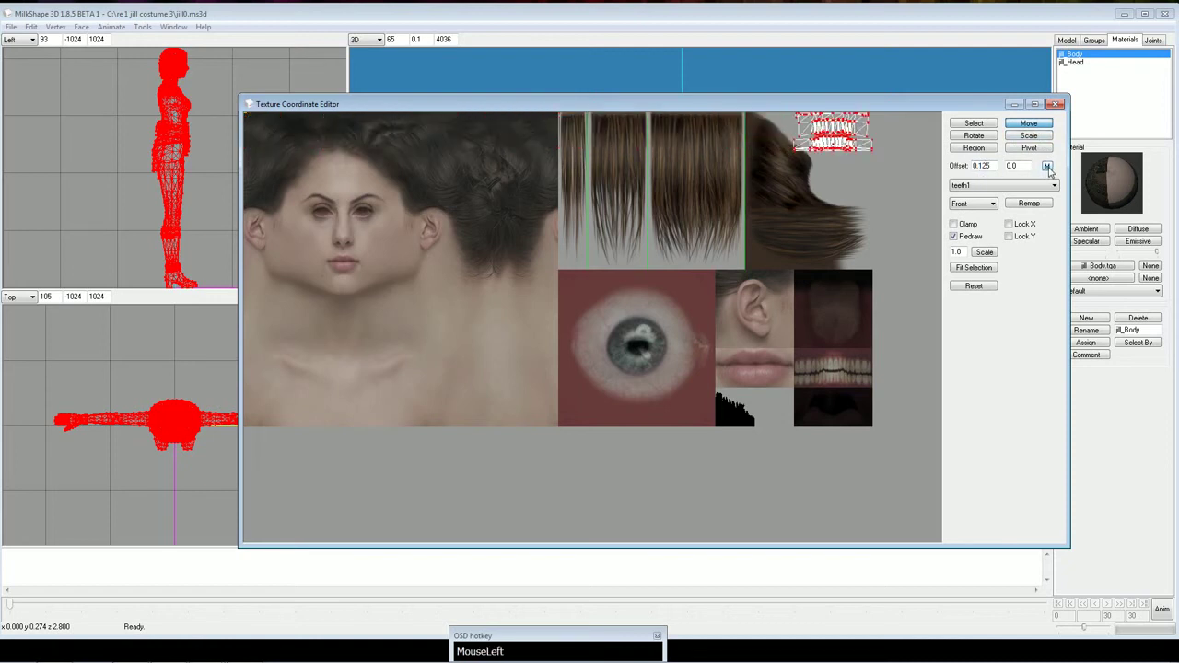
pyautogui.press('KP_0')
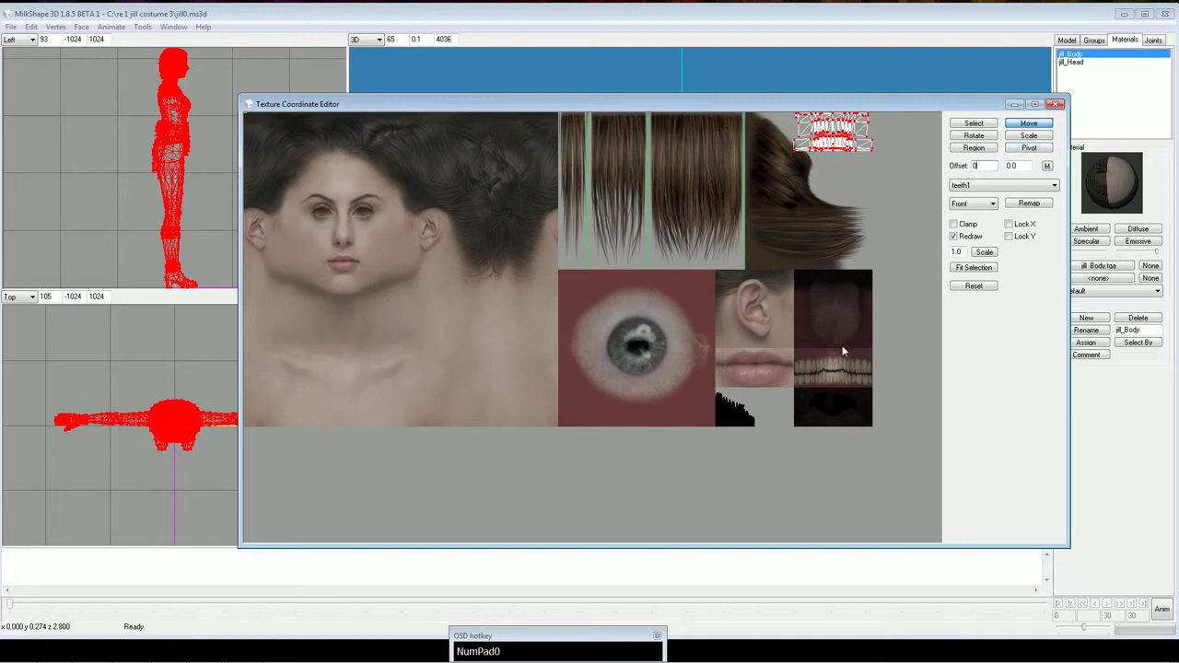
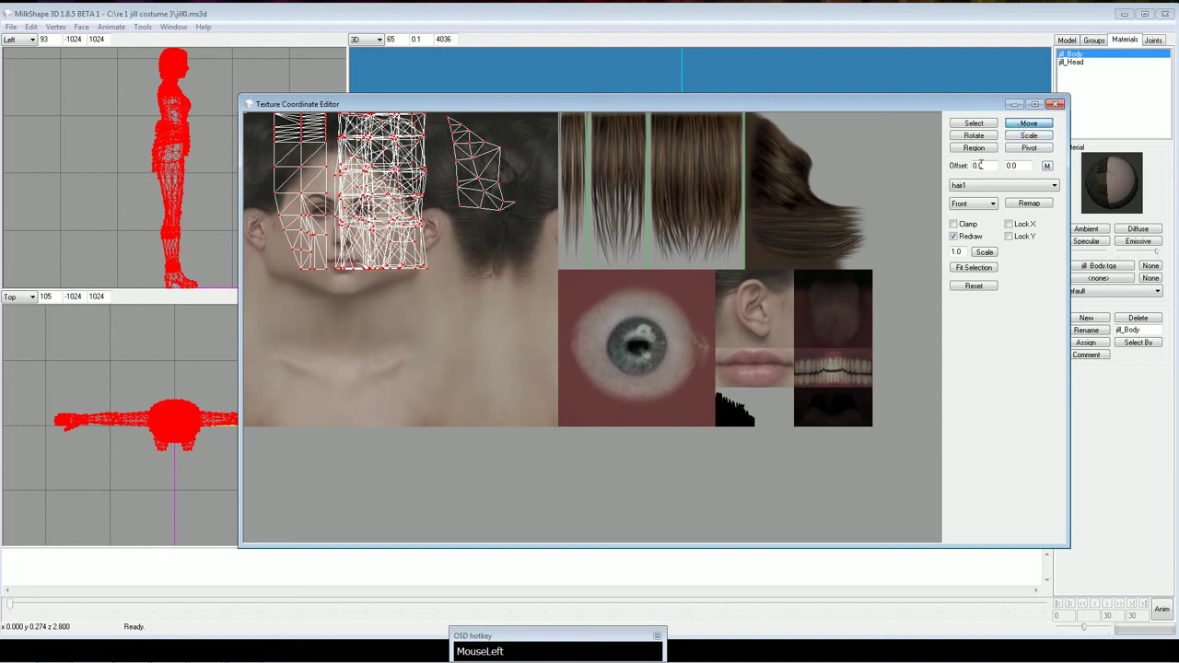
# Set the move offset to 0.5 and shift the hair1 UVs onto the hair strands region
pyautogui.press('KP_5')
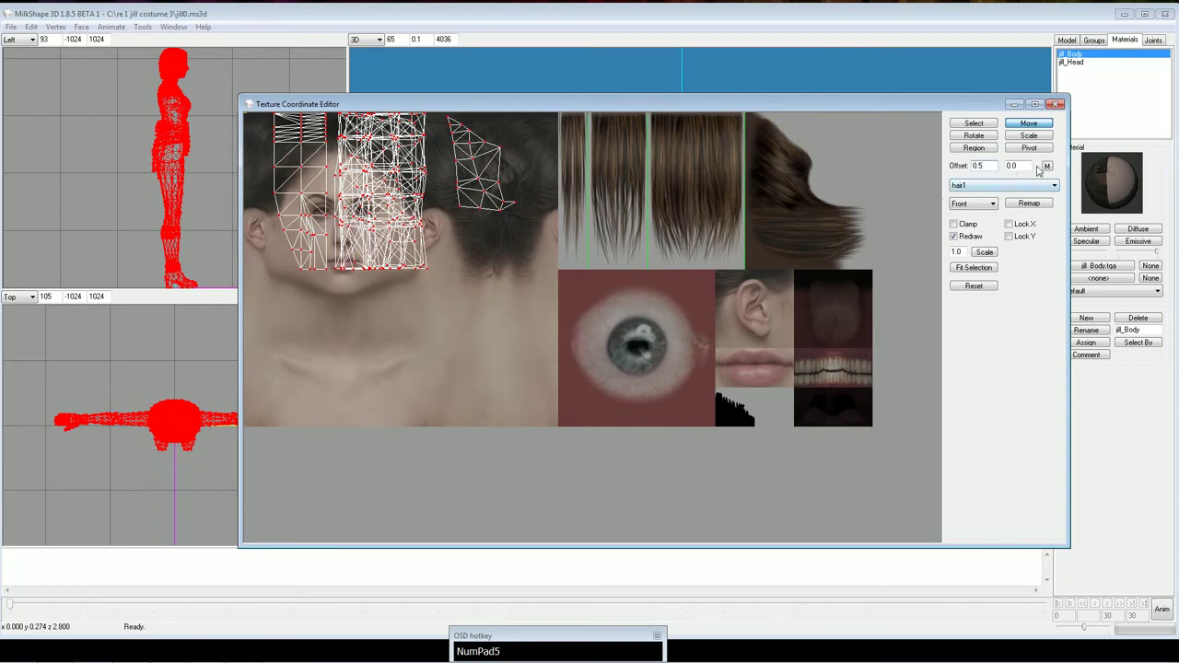
pyautogui.click(1052, 168)
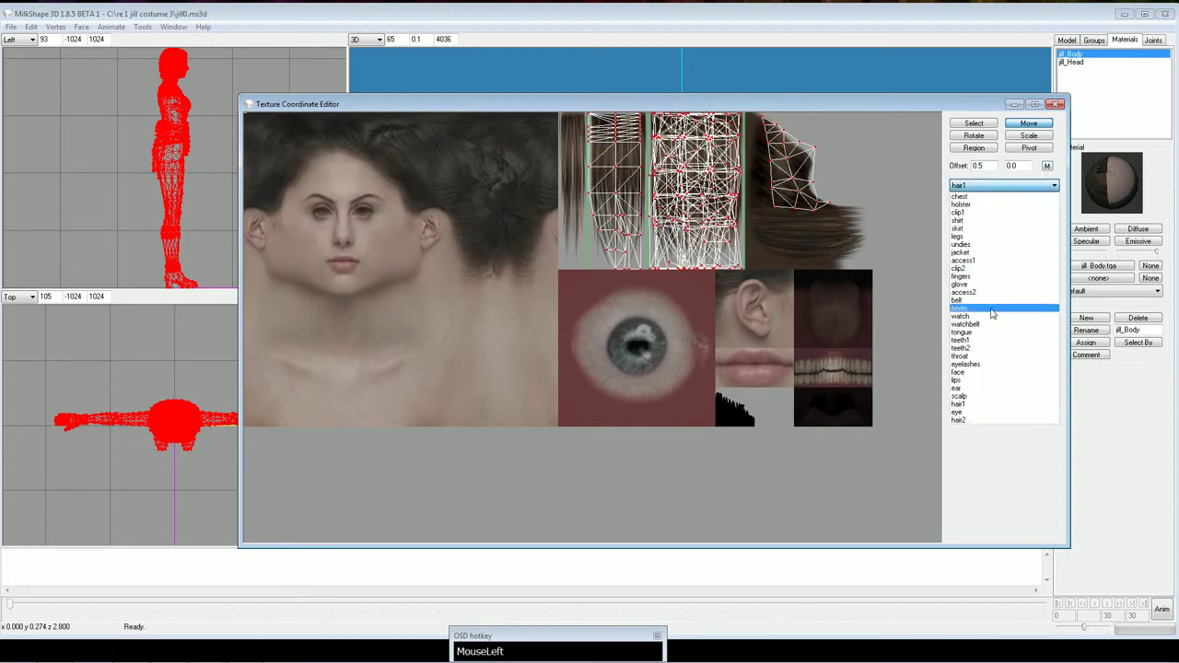
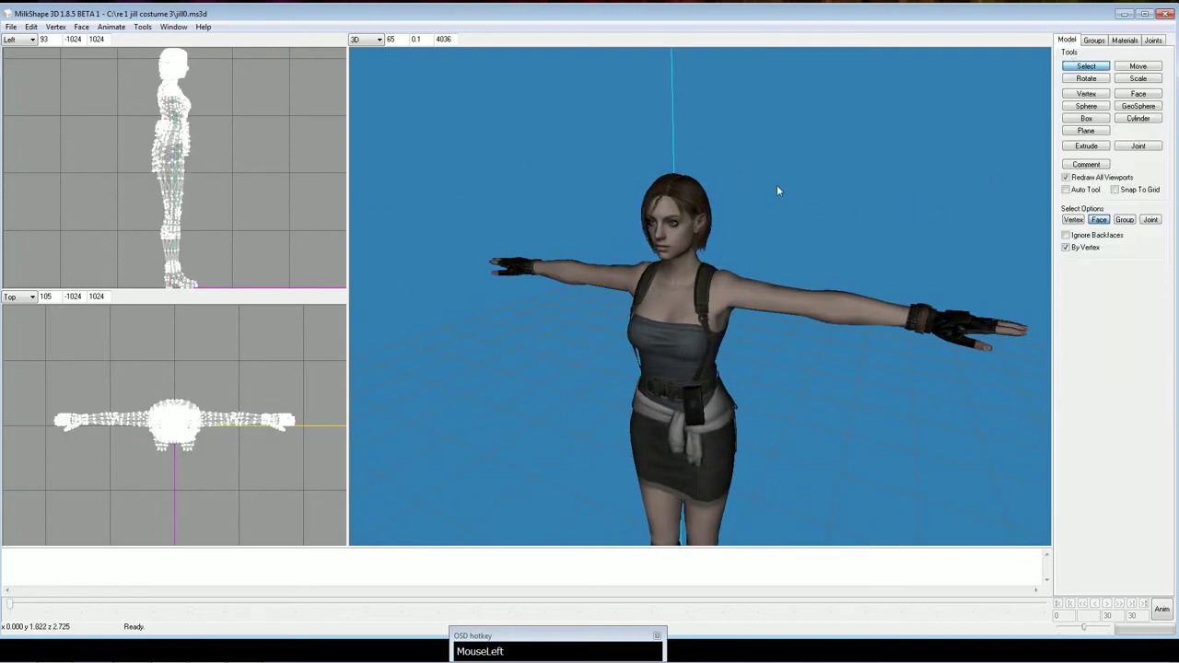
pyautogui.click(757, 237)
pyautogui.click(1111, 41)
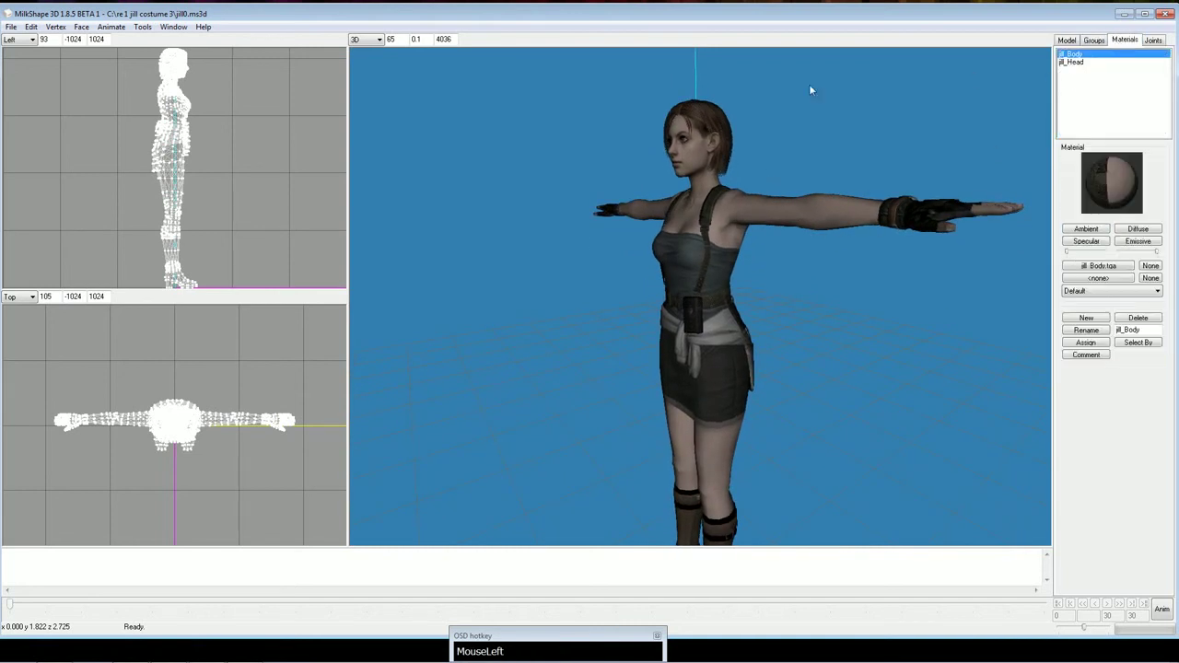
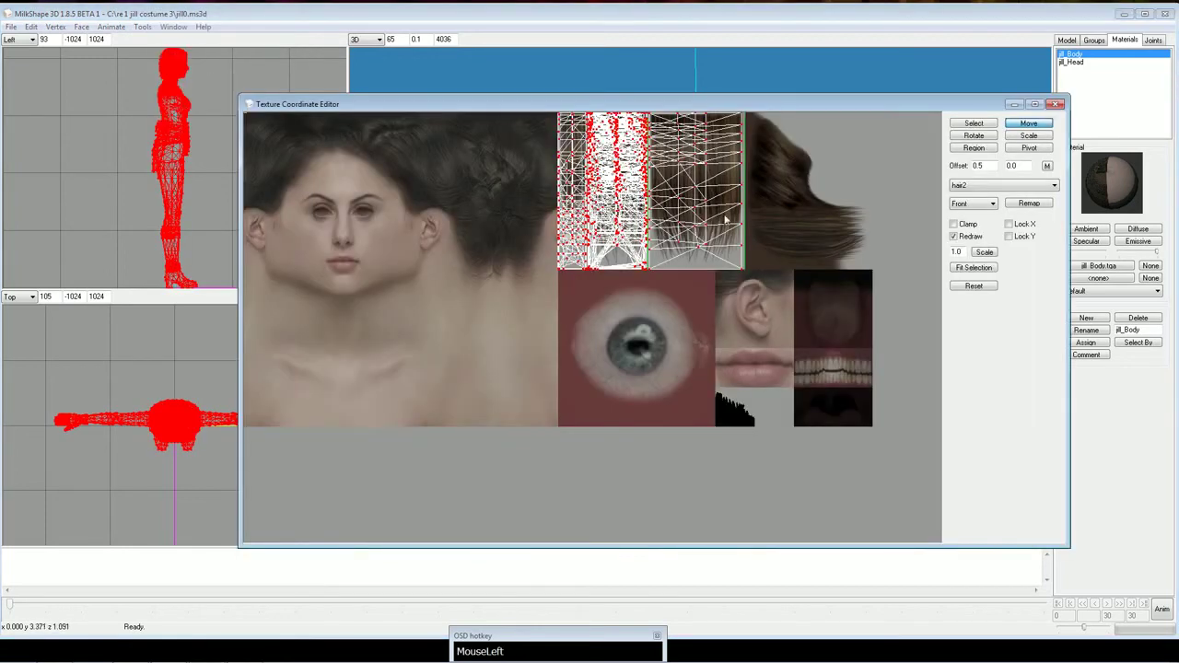
pyautogui.scroll(3)
pyautogui.click(973, 199)
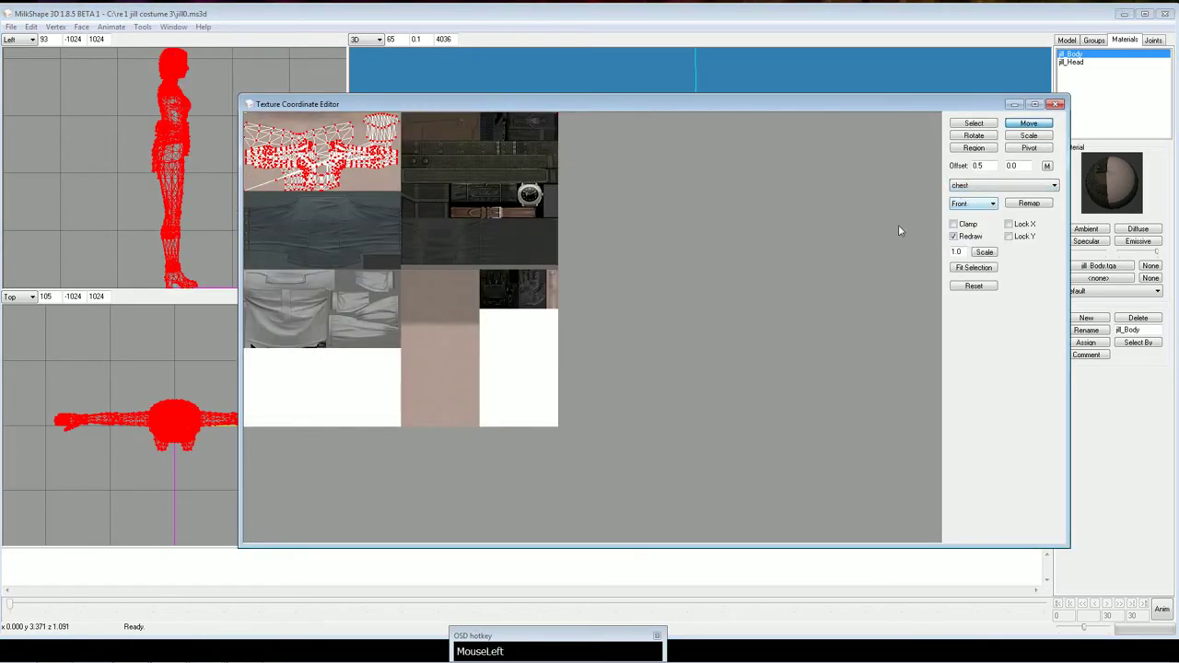
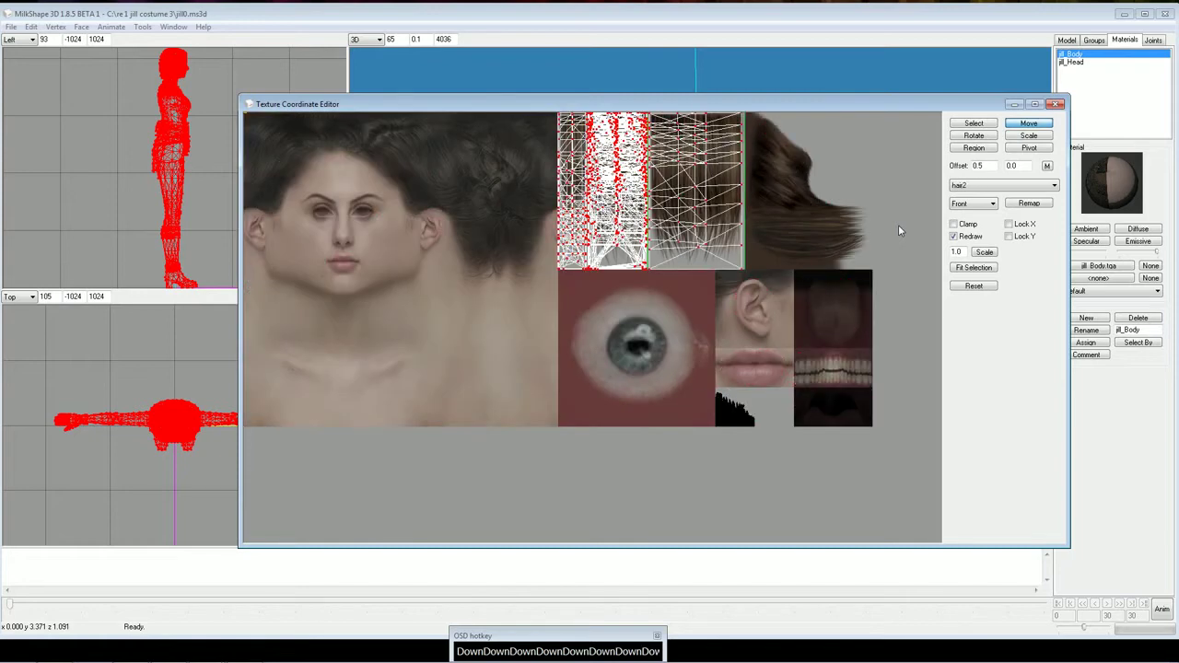
pyautogui.click(1054, 107)
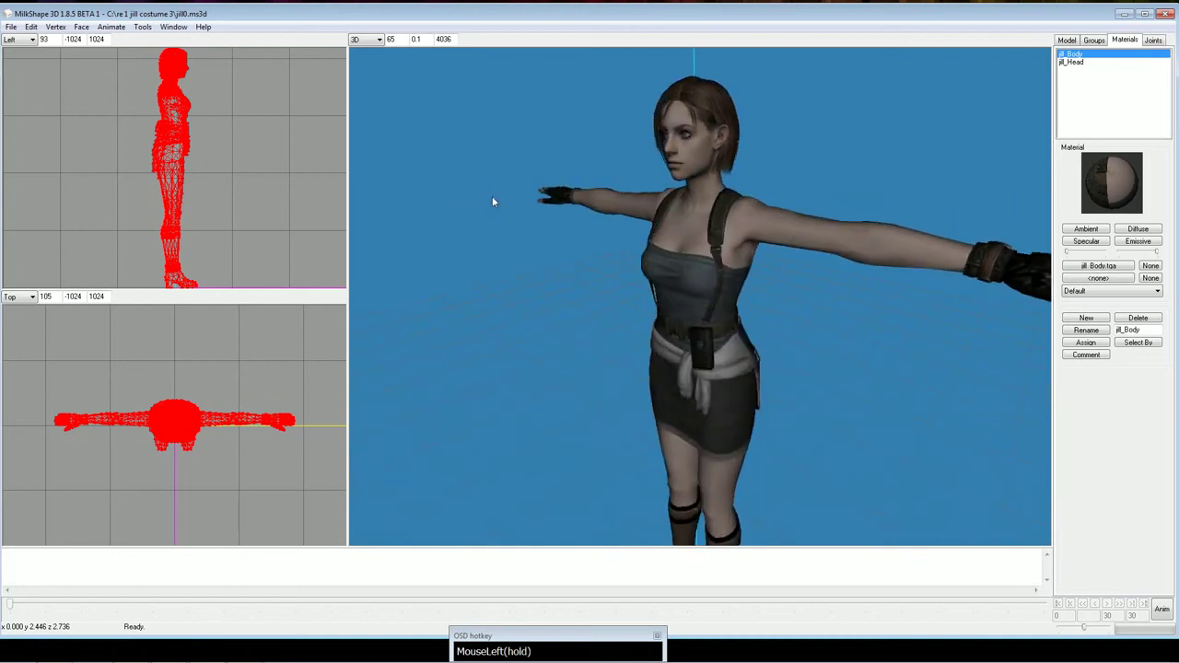
# Orbit the 3D view around the textured character and turn it to face the front
pyautogui.click(499, 198)
pyautogui.click(831, 269)
pyautogui.moveTo(789, 290); pyautogui.dragTo(776, 292)
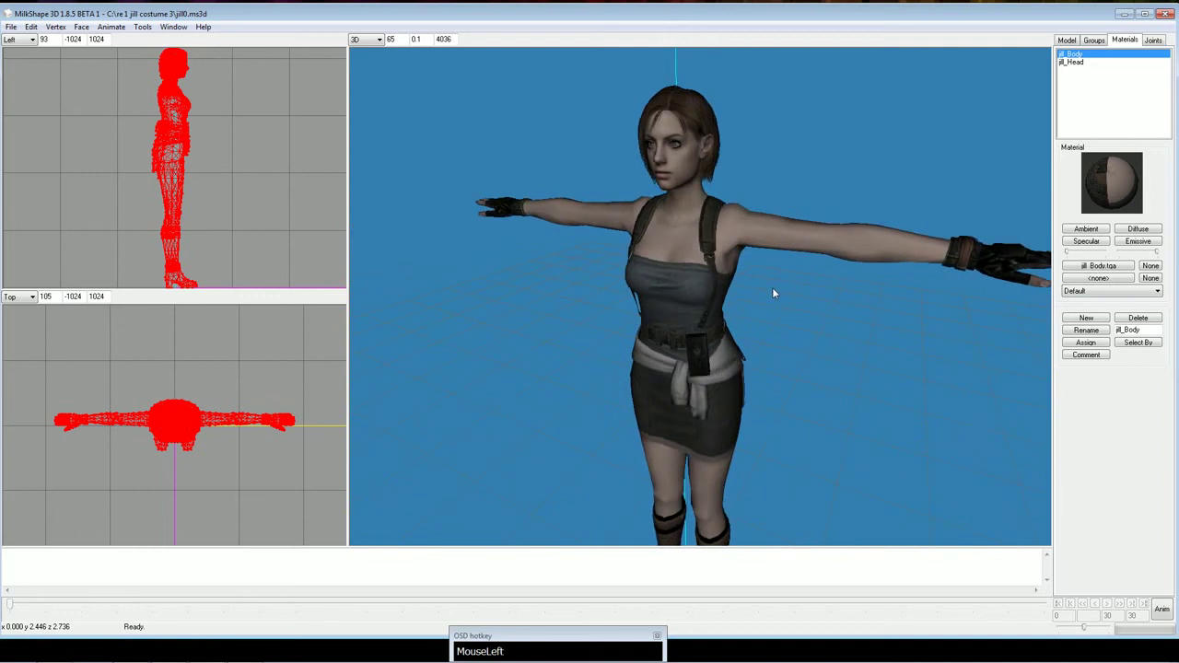
pyautogui.click(805, 318)
pyautogui.moveTo(742, 307); pyautogui.dragTo(1078, 43)
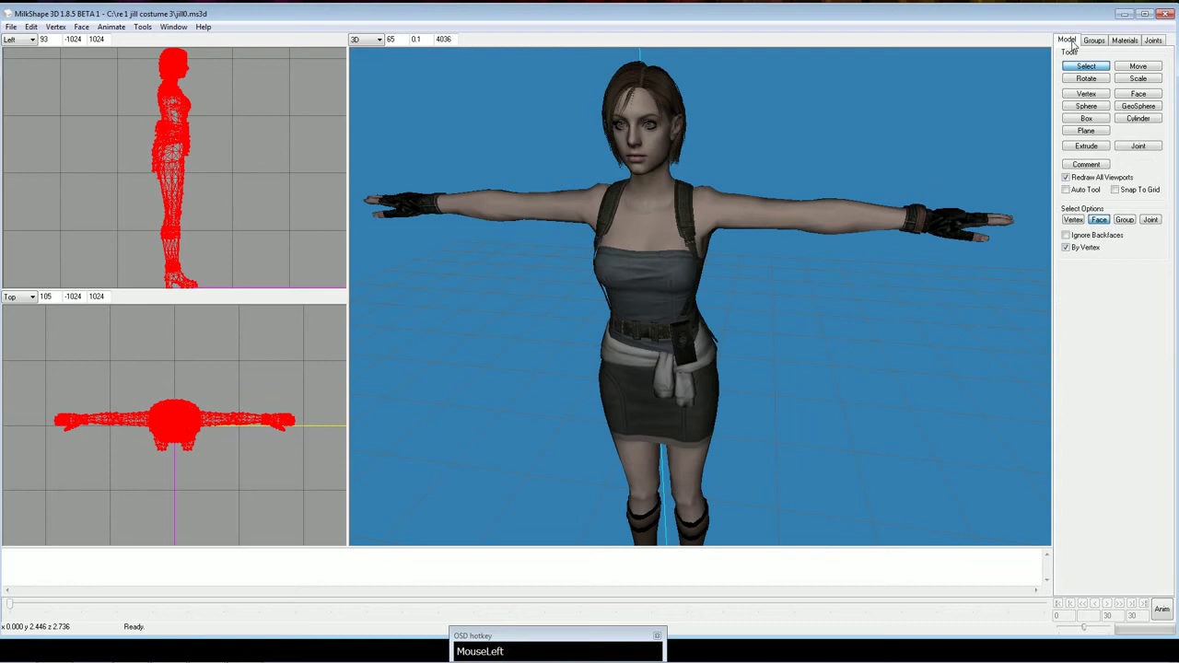
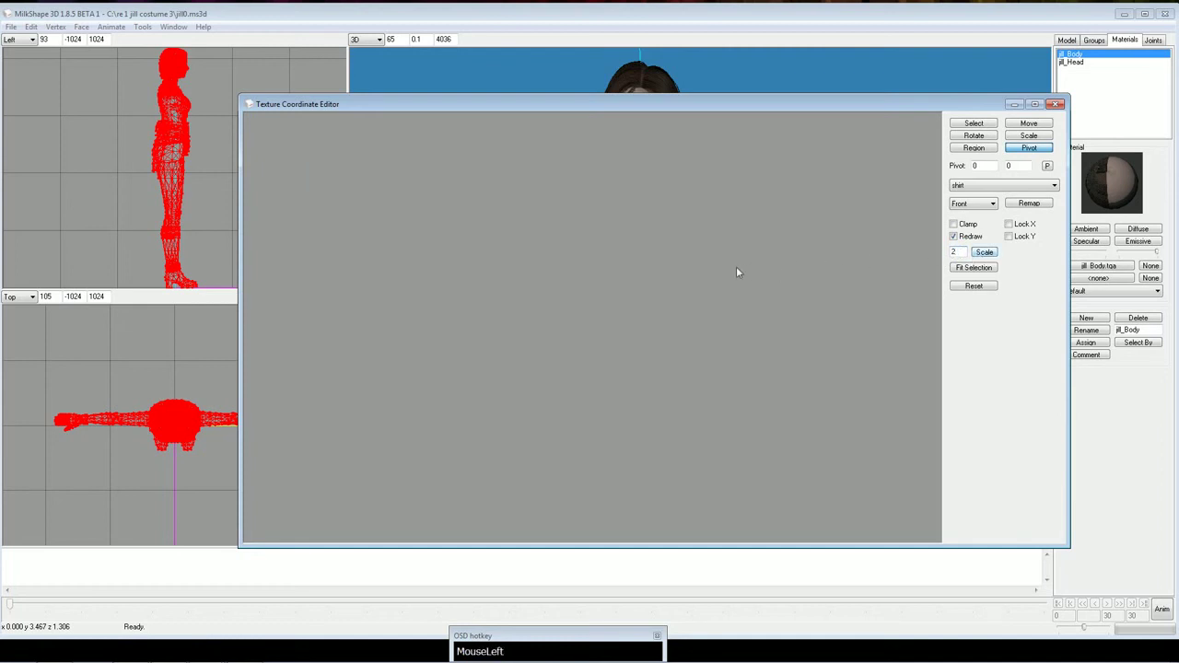
# Place the pivot point on the shirt texture area of the editor canvas
pyautogui.click(831, 264)
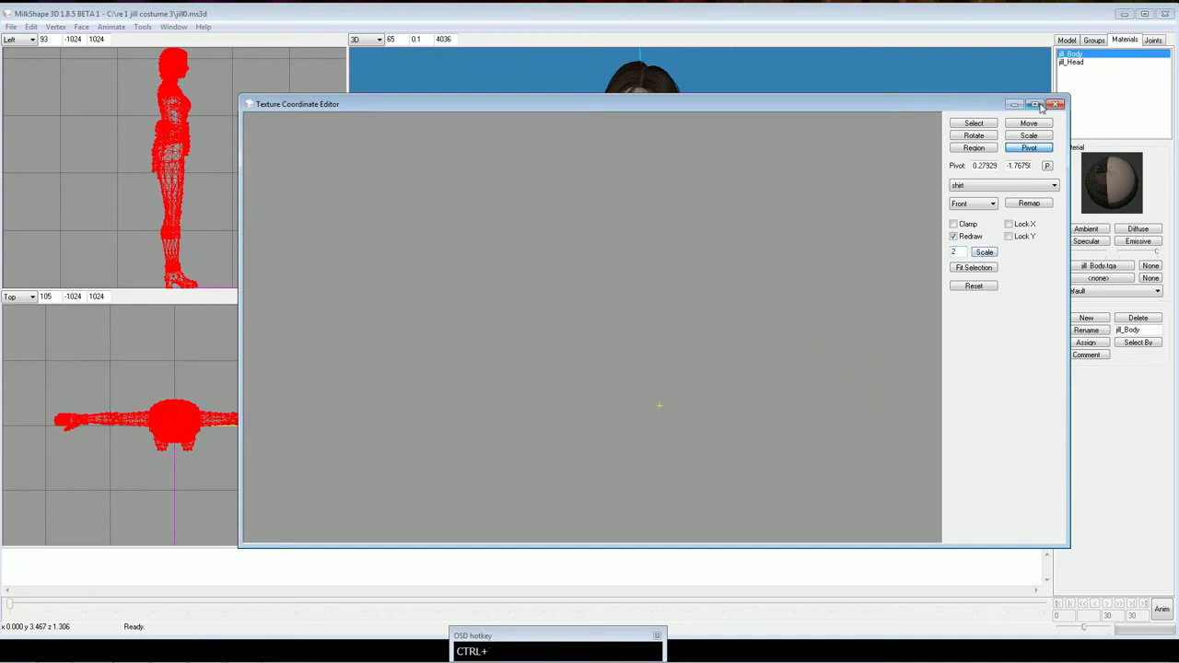